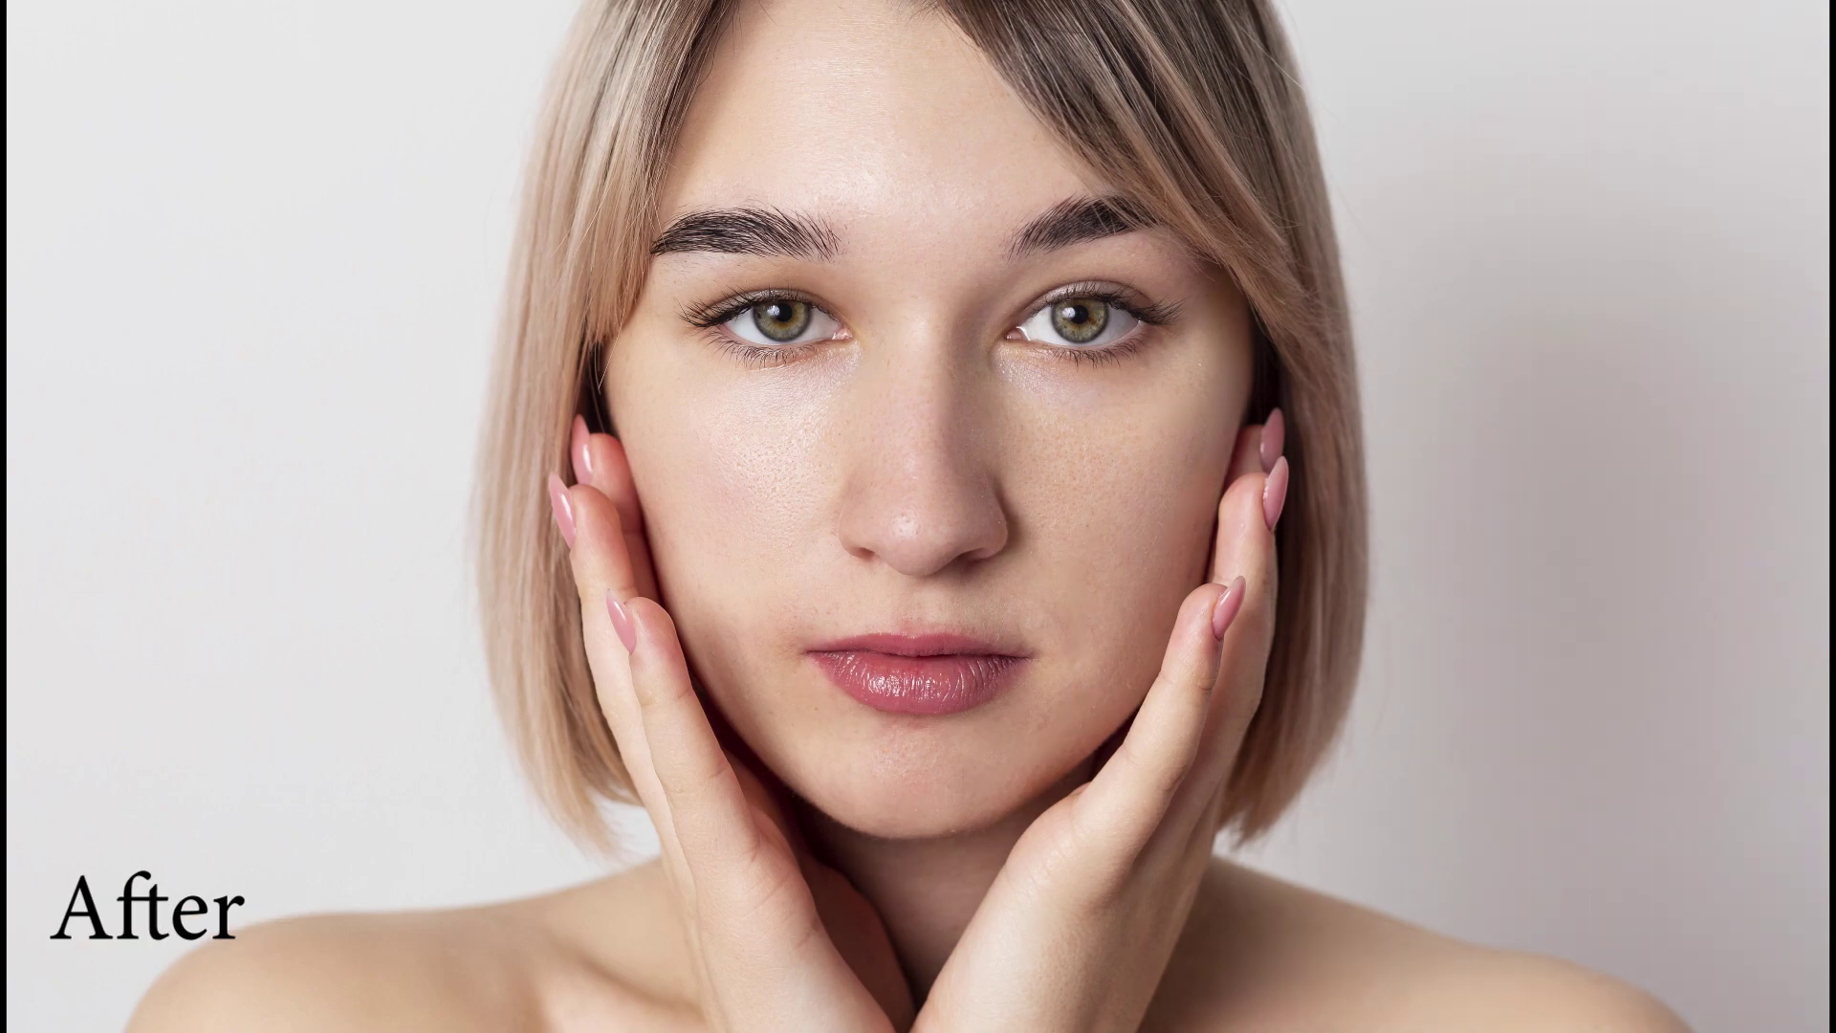
Bring up the blemished close-up portrait with its single Background layer
click(64, 192)
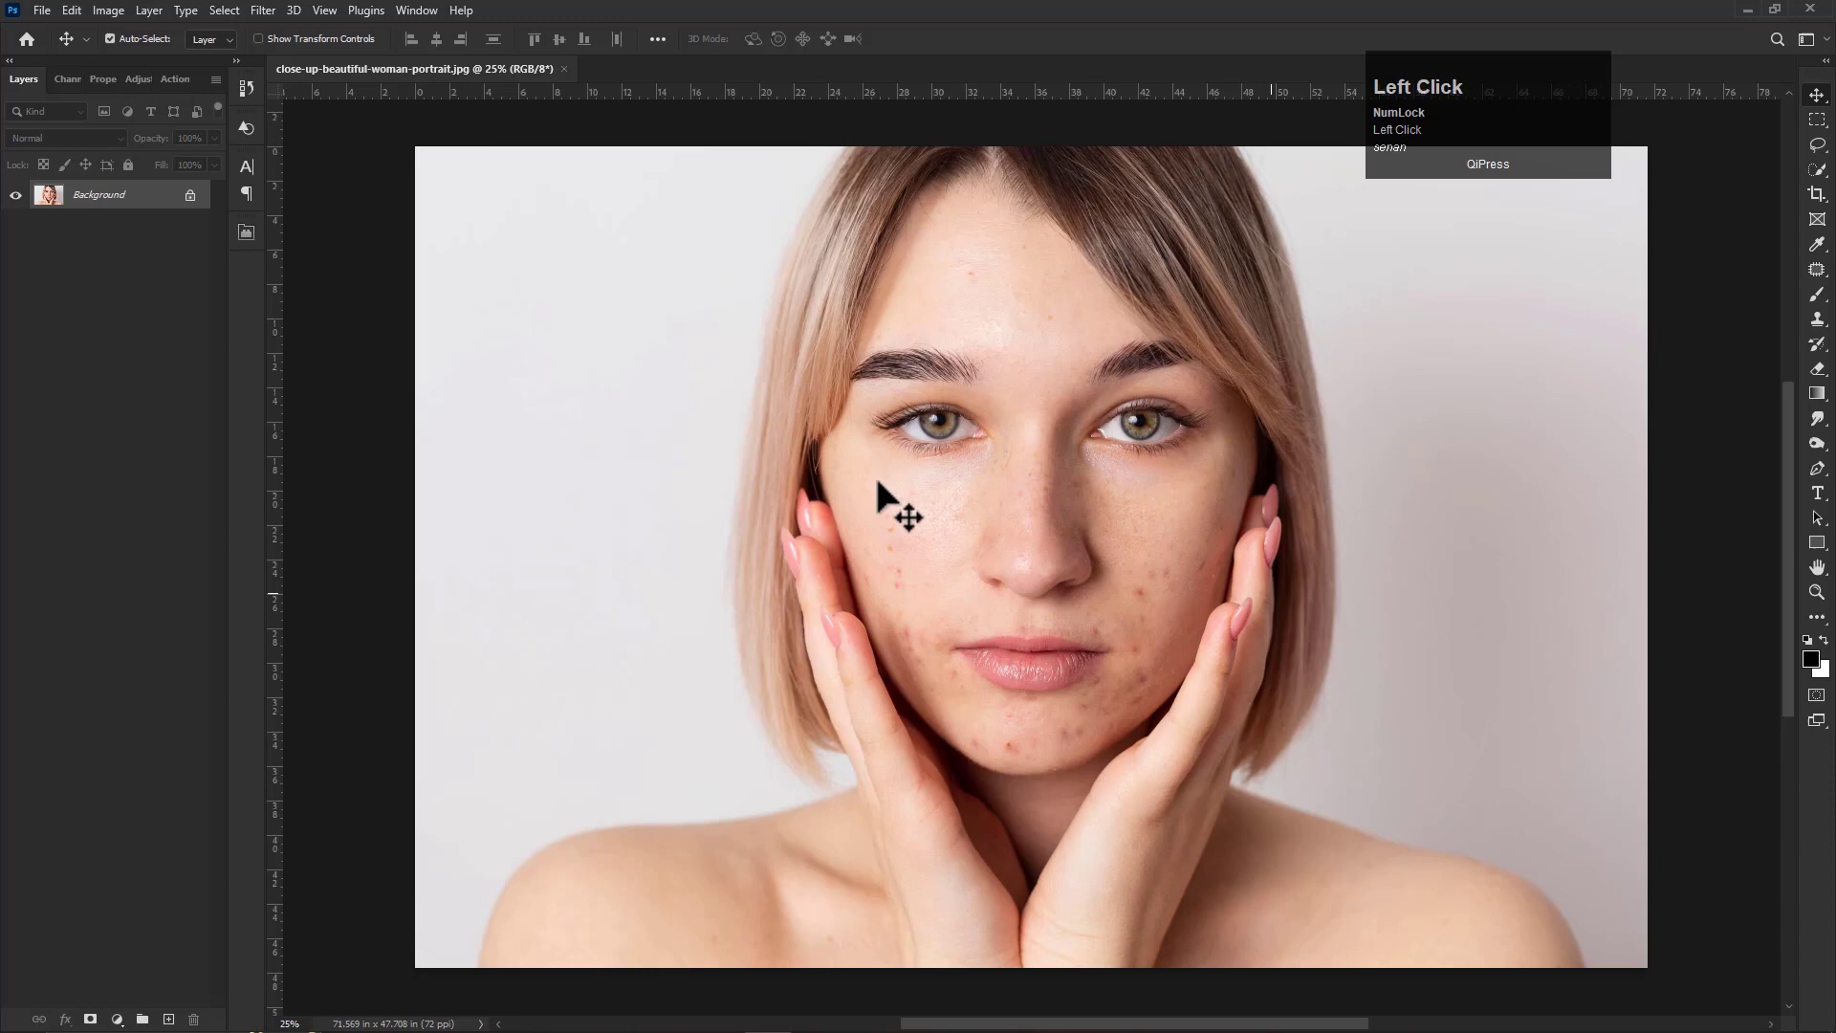
Duplicate the Background layer and zoom into the face ready for healing
right_click(117, 201)
click(155, 235)
scroll(up, 3)
scroll(down, 3)
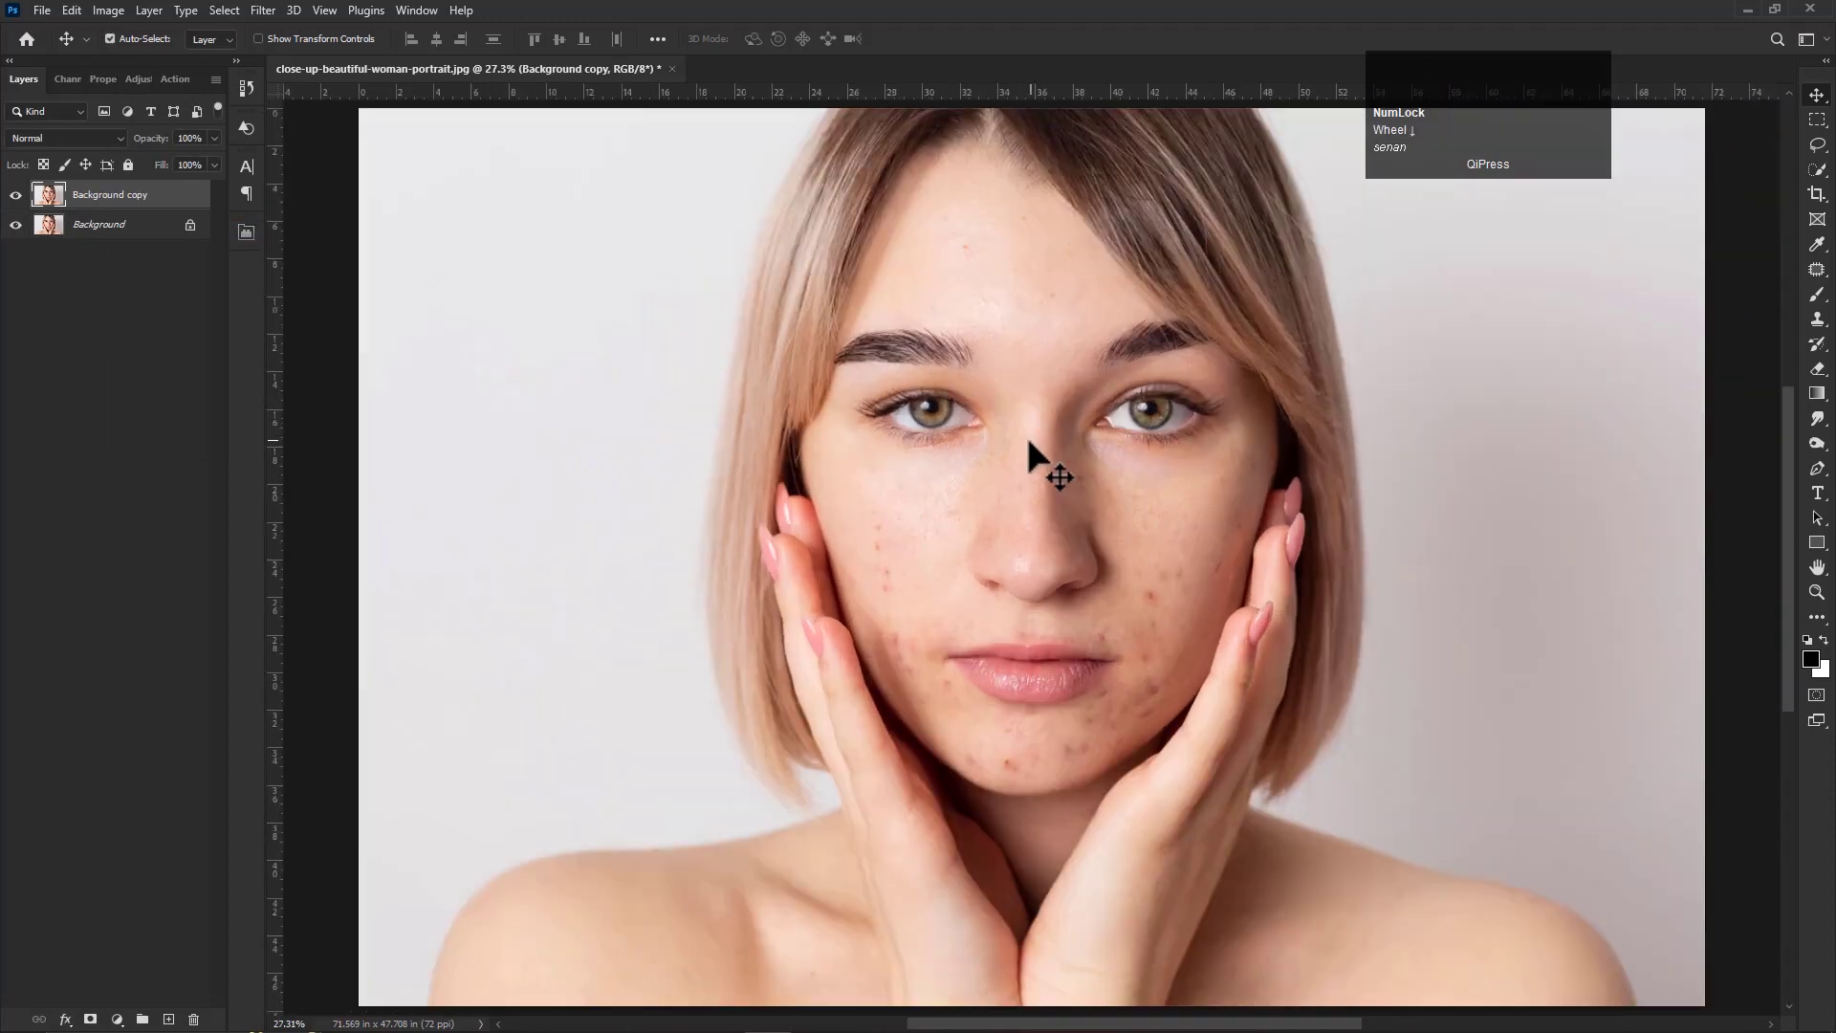
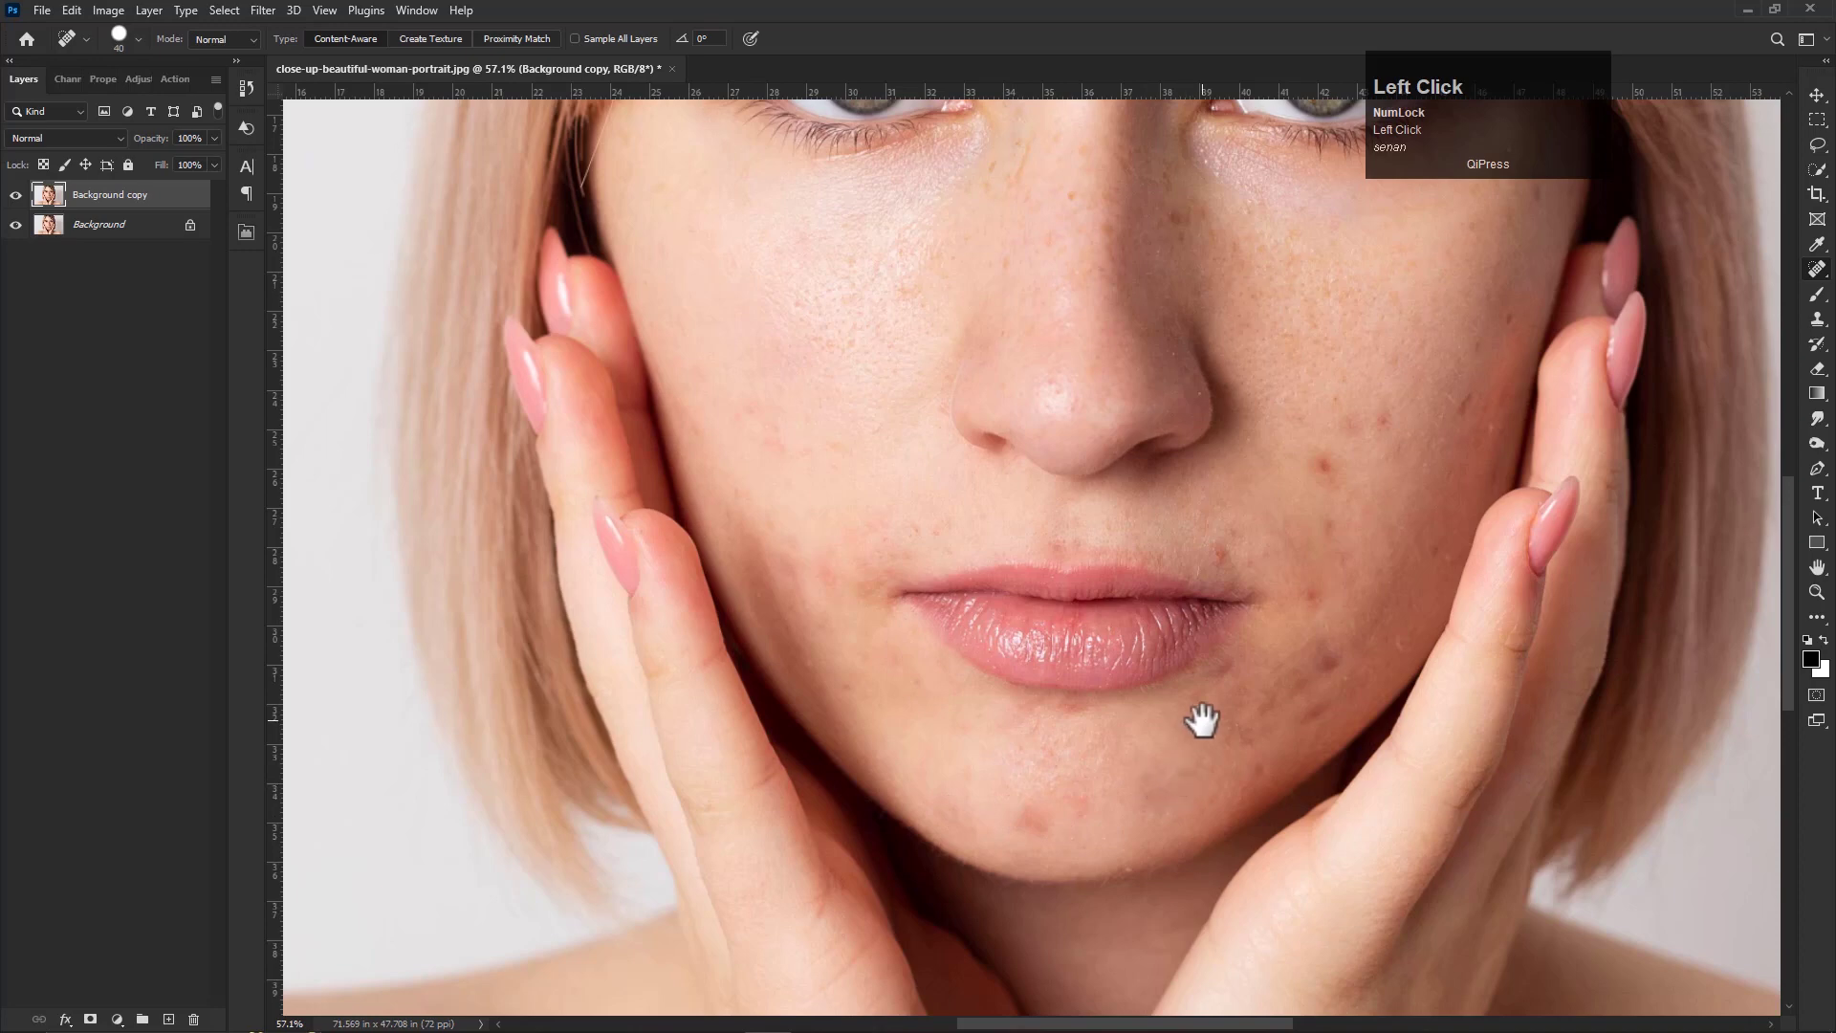
Heal the acne spots on the cheeks, near the mouth and on the chin with the Spot Healing Brush
key(space)
click(1208, 689)
key(space)
click(1043, 739)
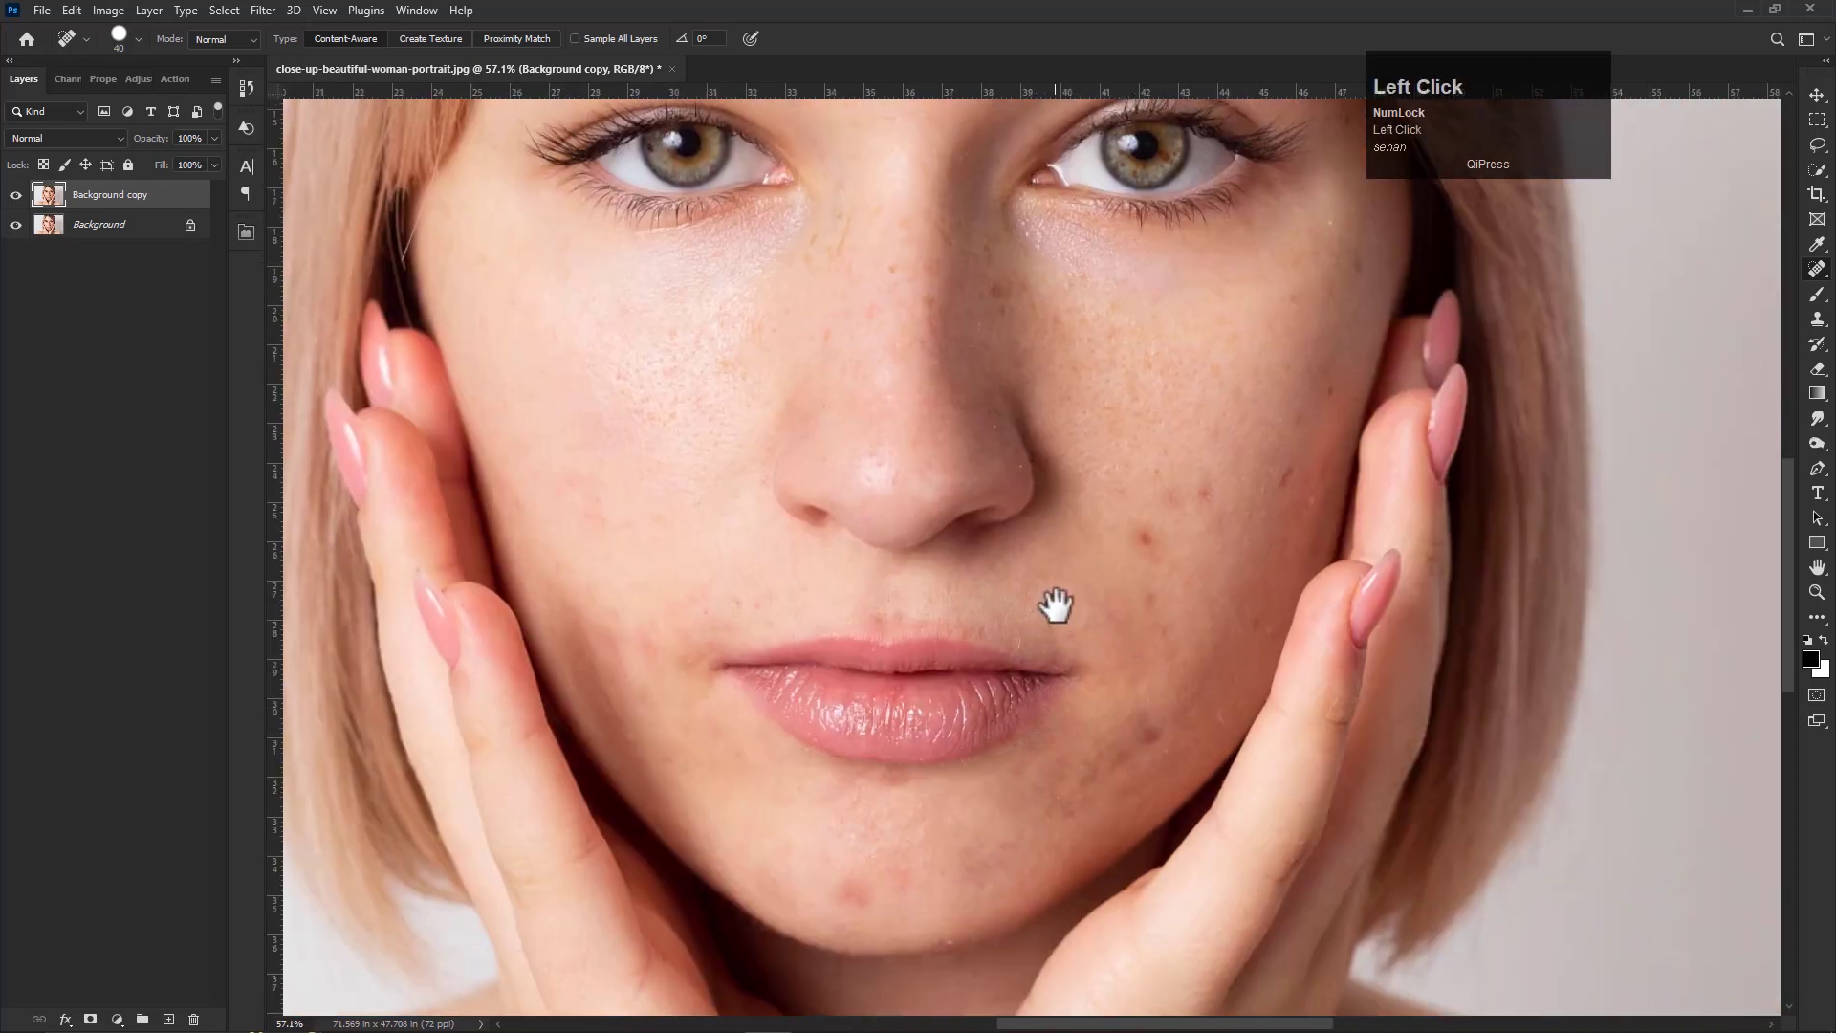
key(space)
click(1160, 623)
key(space)
click(1082, 587)
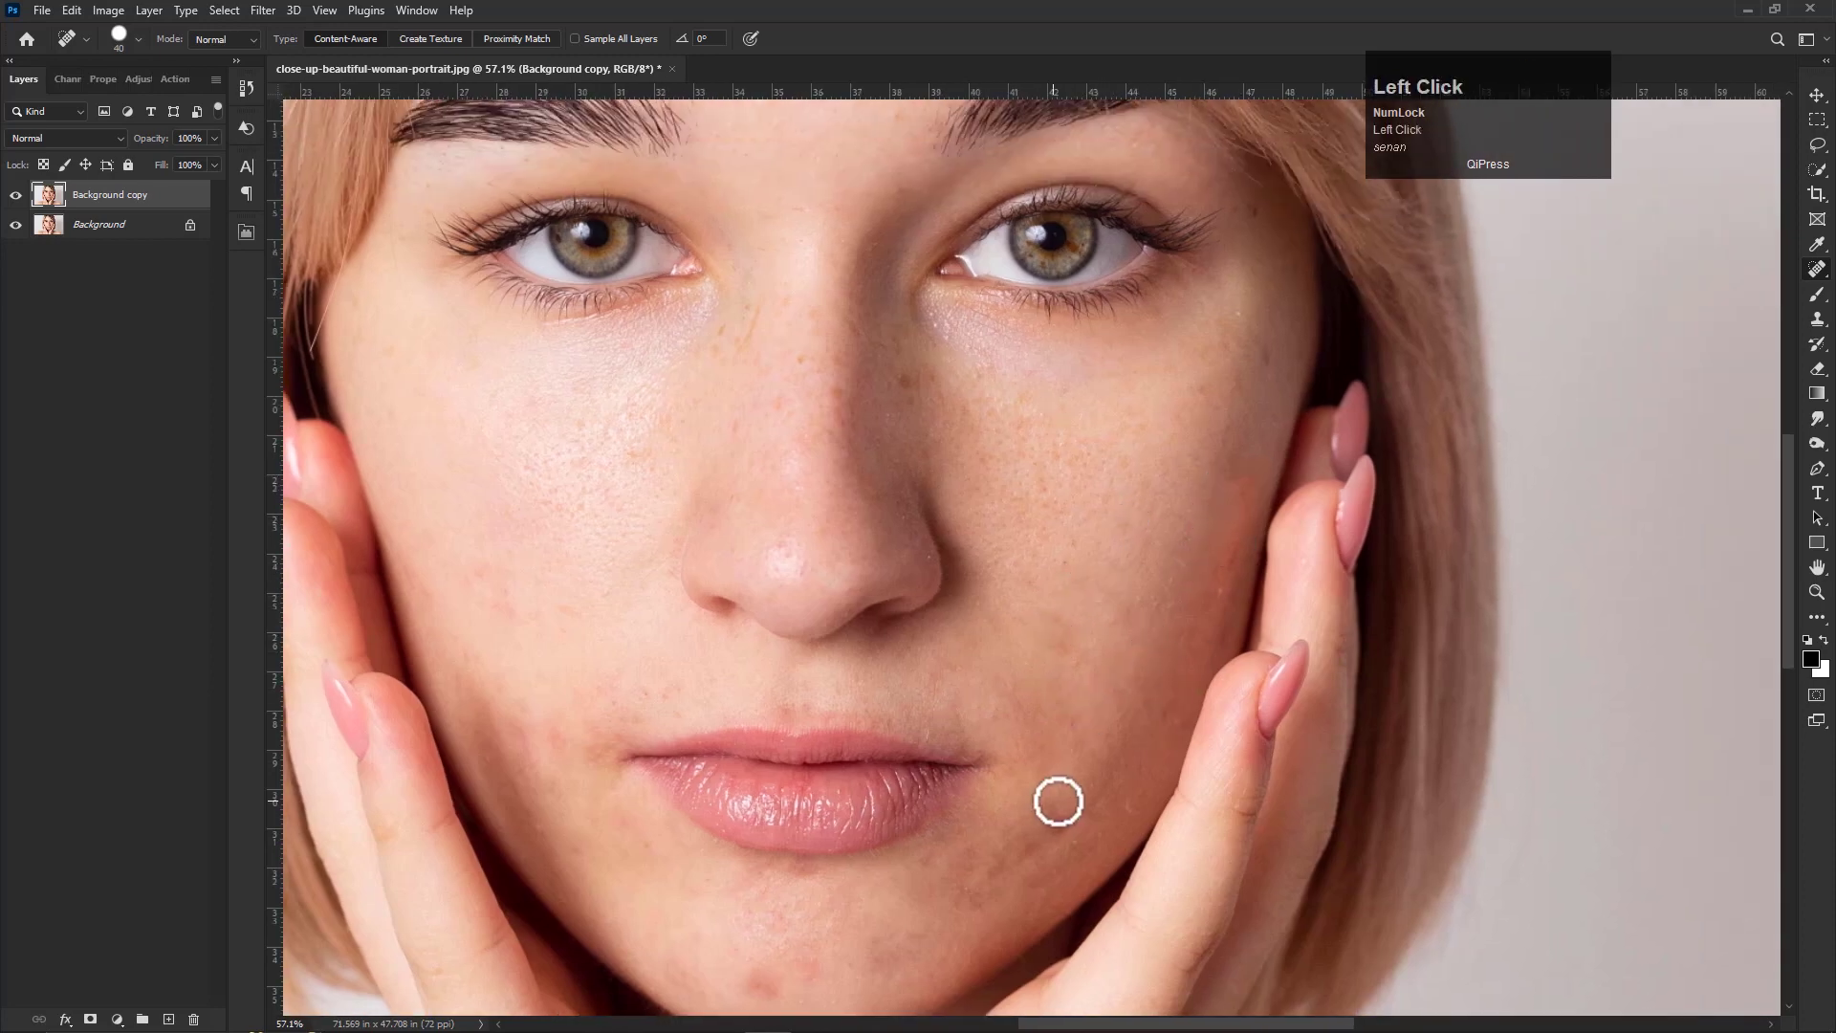
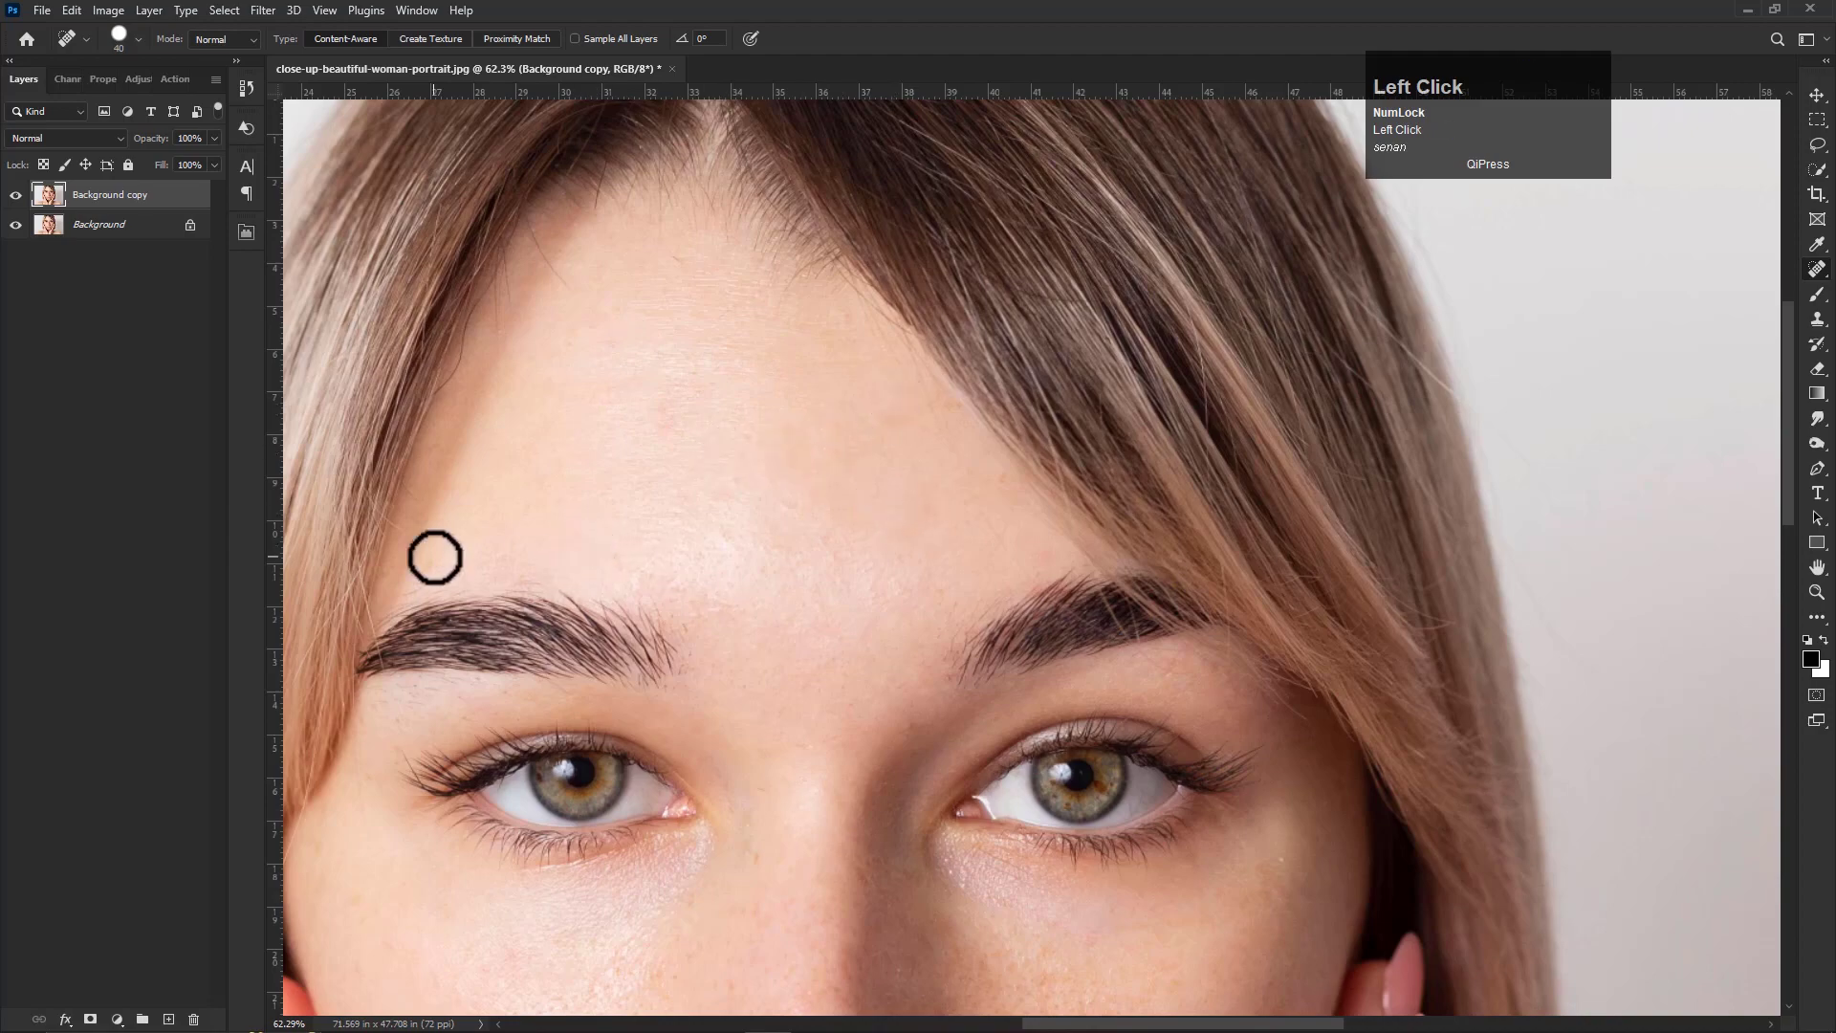
Heal the forehead blemishes, then move on to the Patch tool for larger spots
scroll(down, 3)
click(797, 765)
key(space)
click(1823, 275)
scroll(down, 3)
key(space)
click(1028, 669)
key(space)
scroll(up, 3)
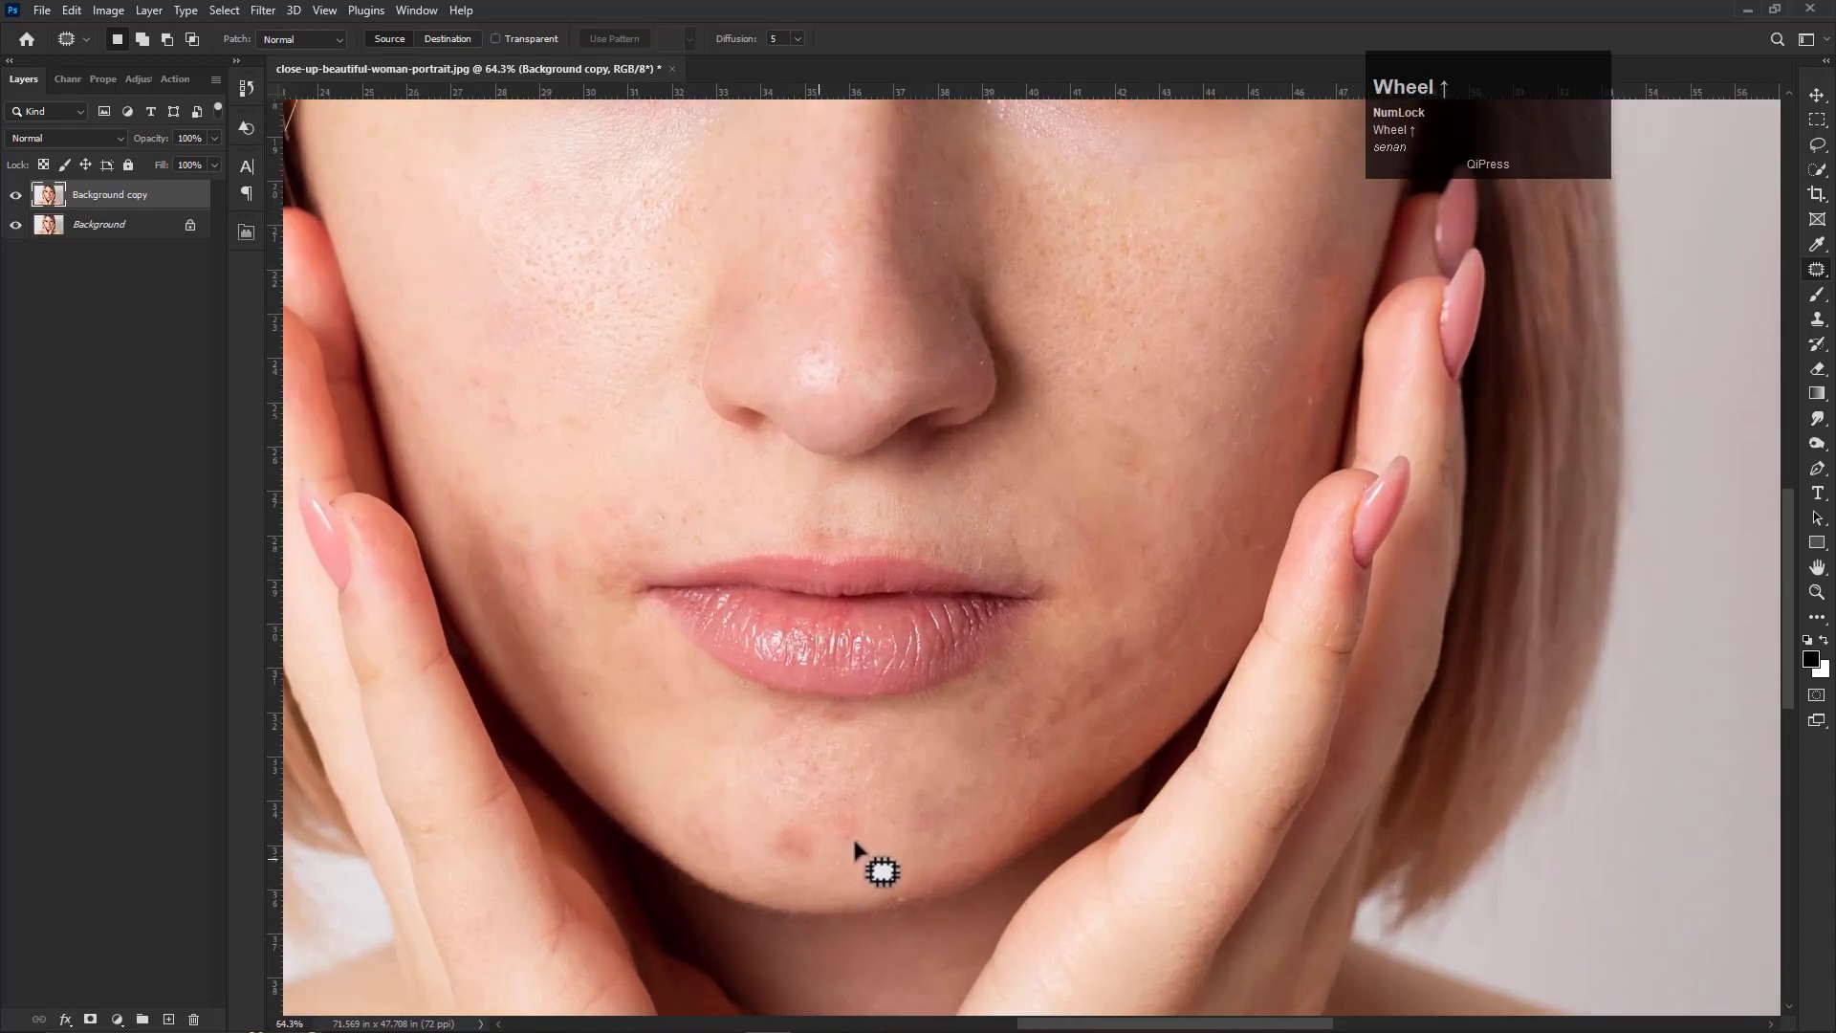
Lasso the chin blemish with the Patch tool and drag it onto clean skin
drag(879, 832, 897, 838)
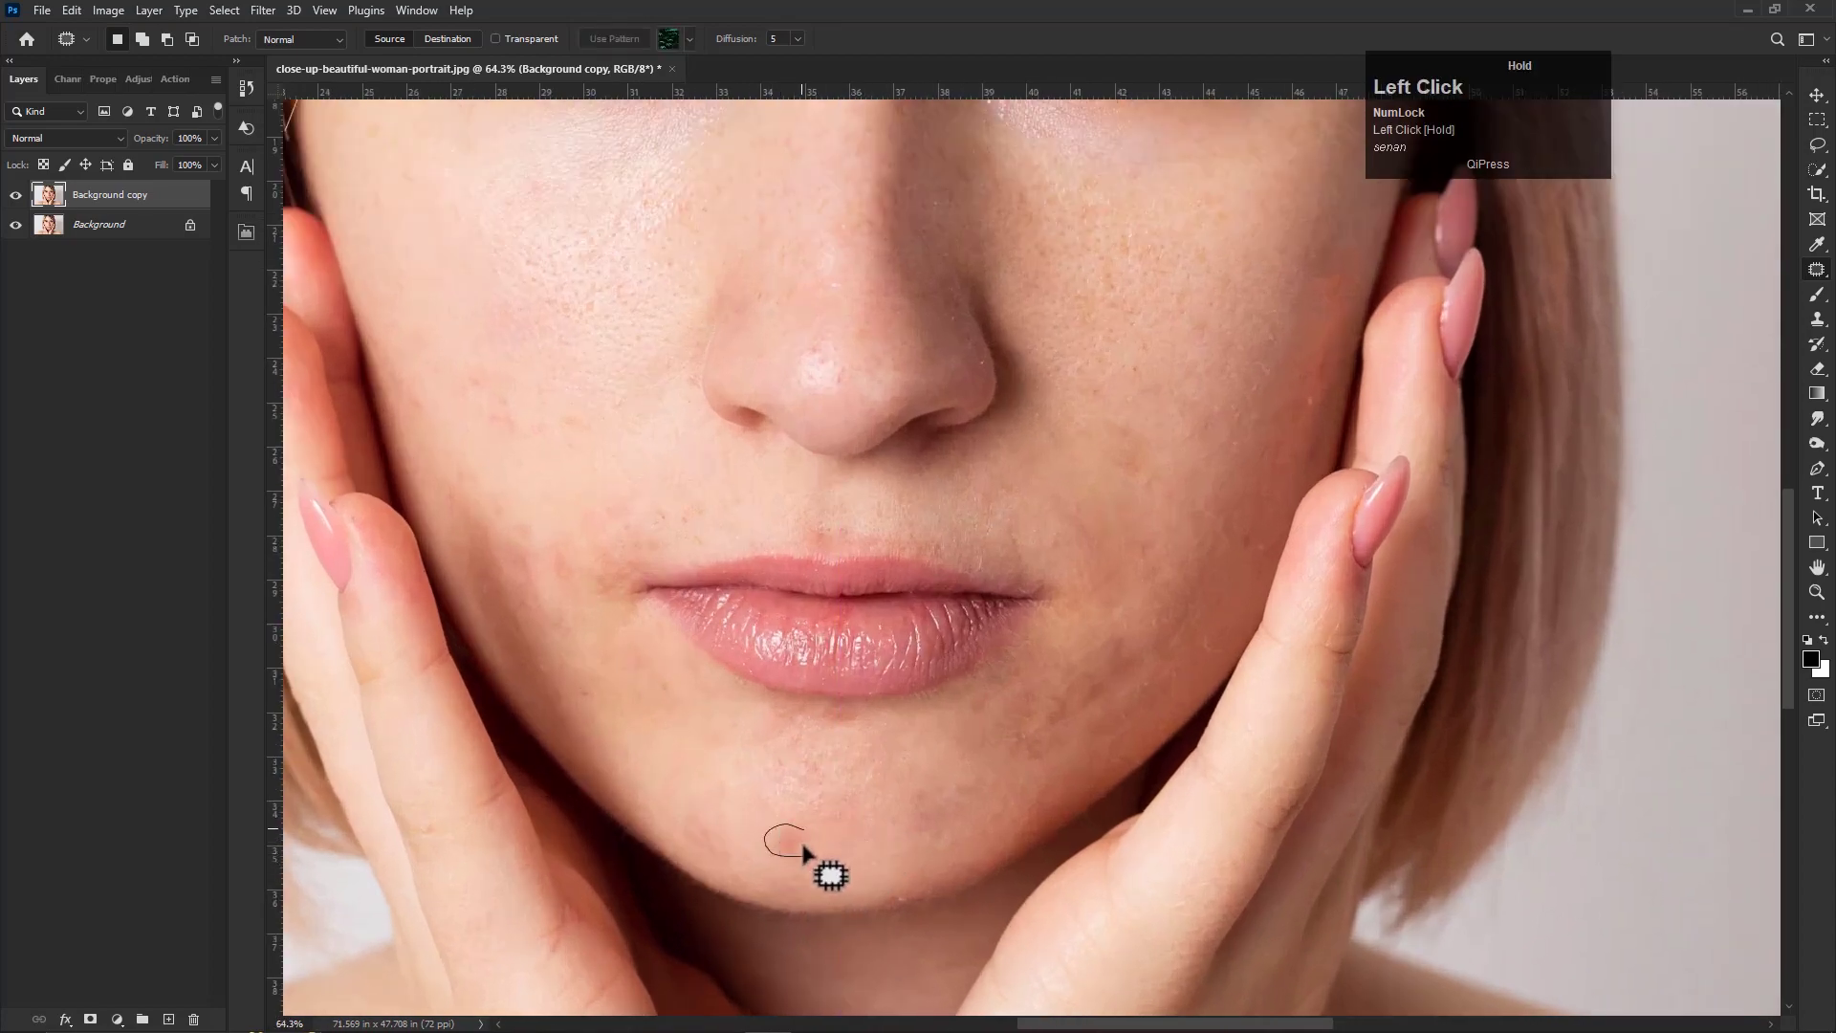
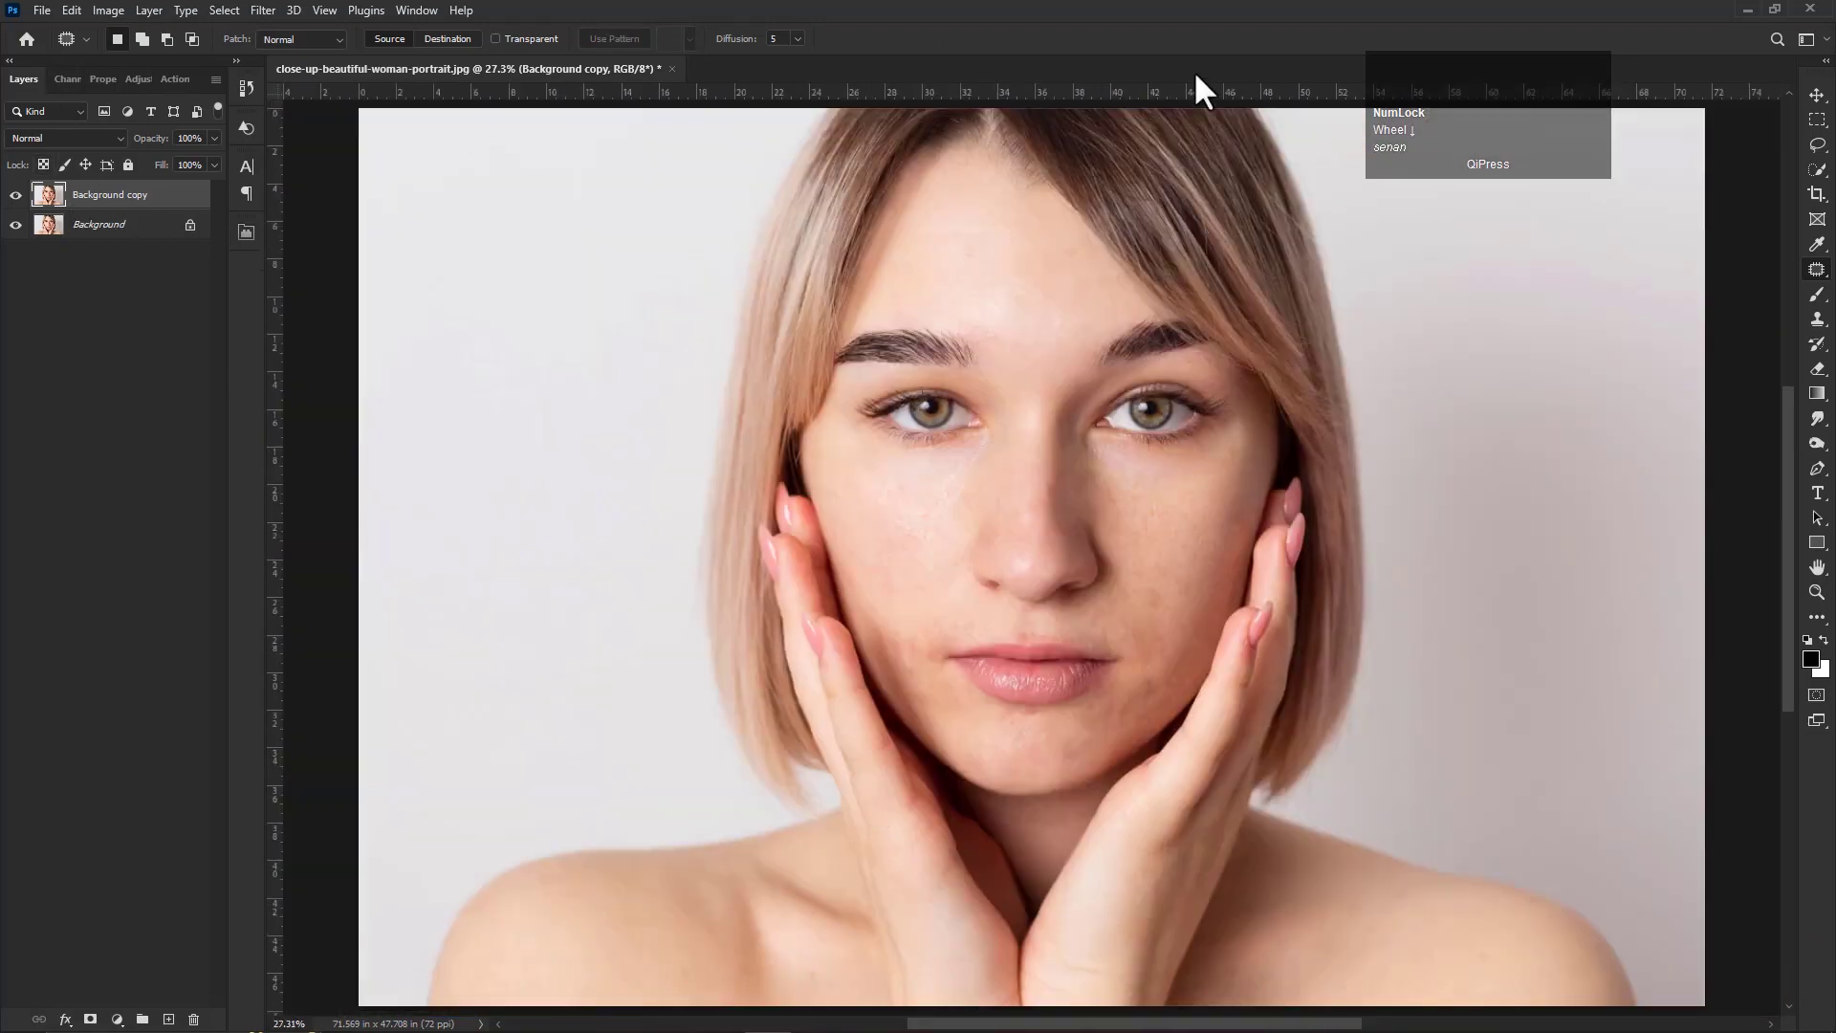
Duplicate the retouched Background copy and convert the new copy to a Smart Object
right_click(111, 207)
click(154, 290)
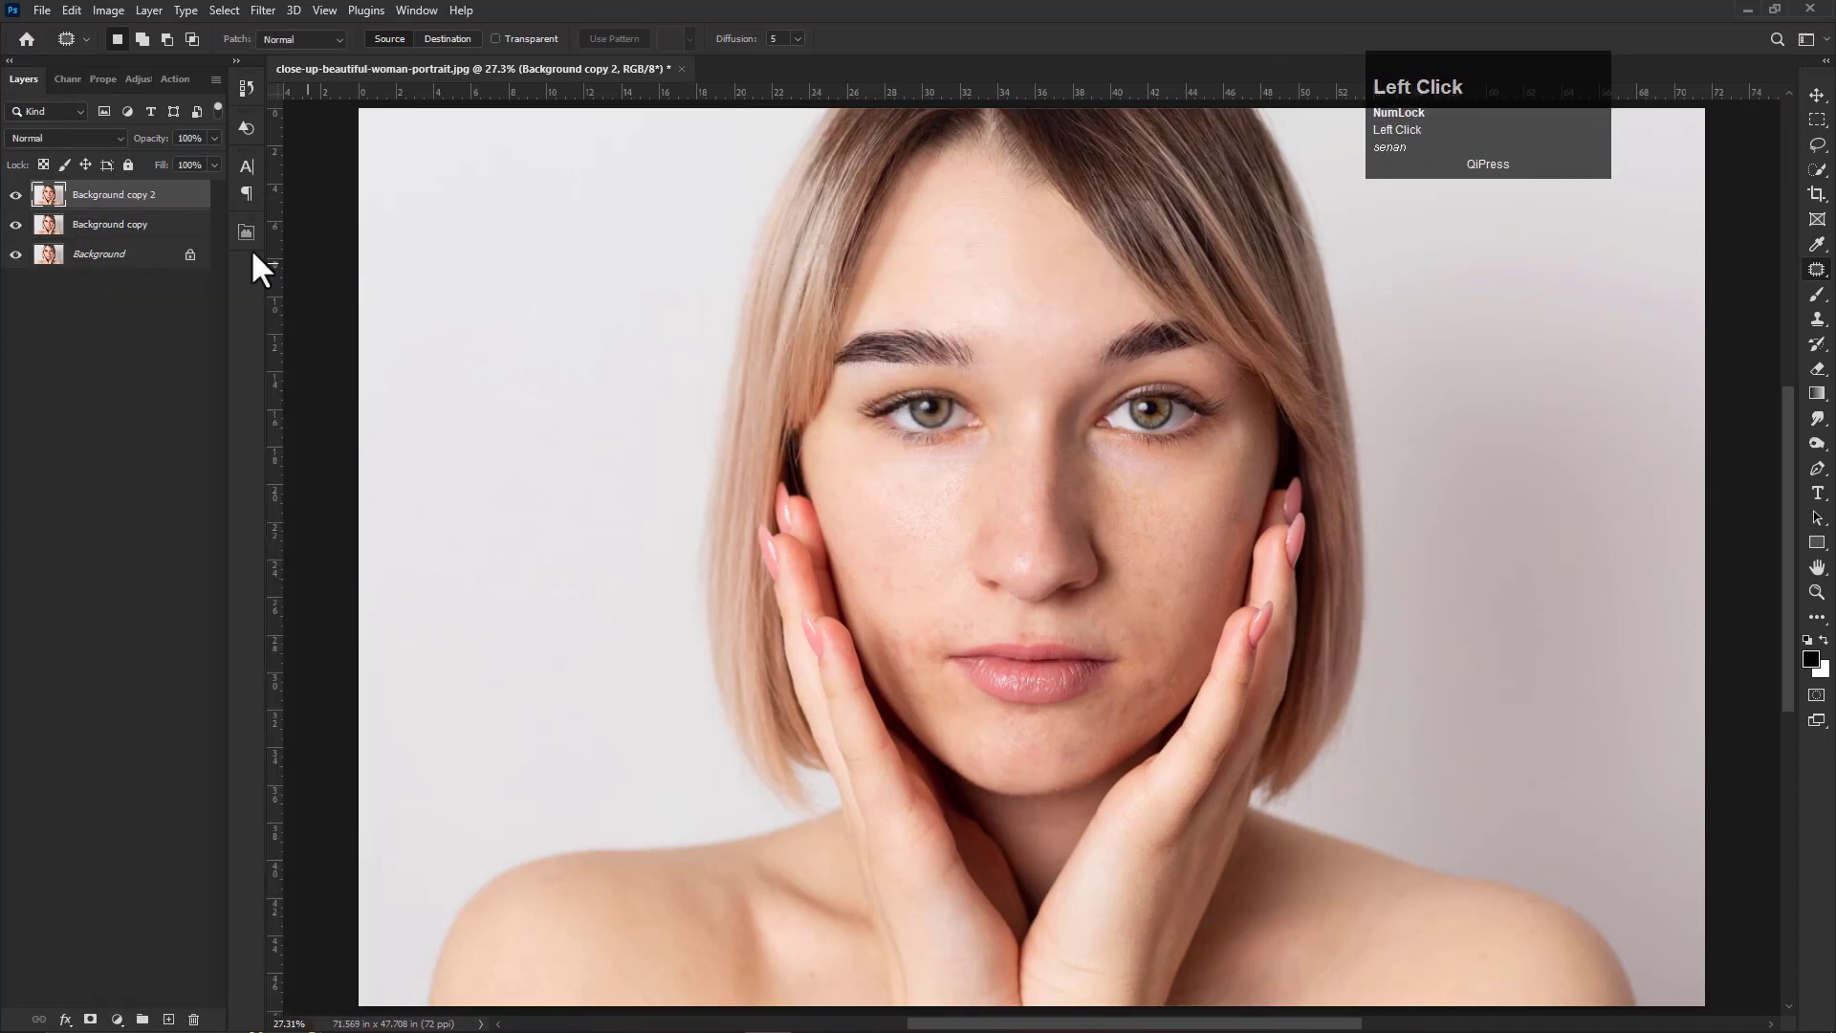
right_click(131, 210)
click(182, 494)
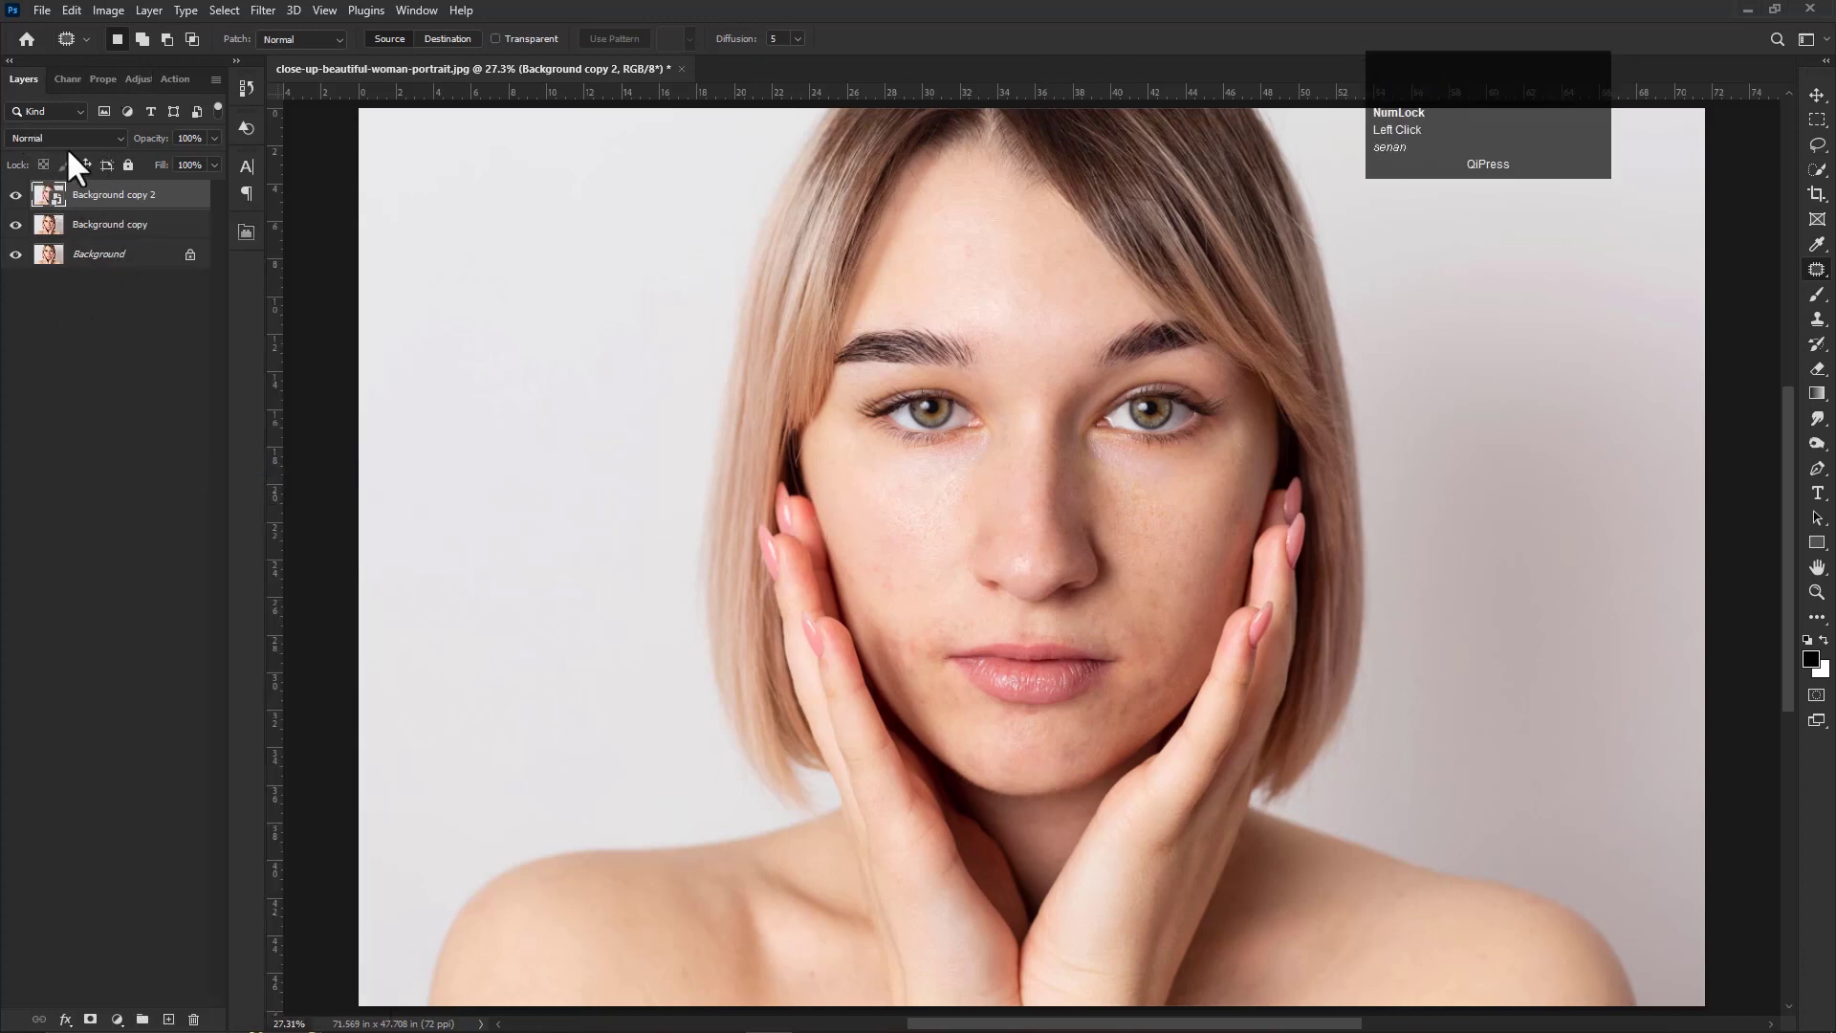
Blend the smart object copy with Vivid Light and invert its colours
click(91, 159)
click(56, 428)
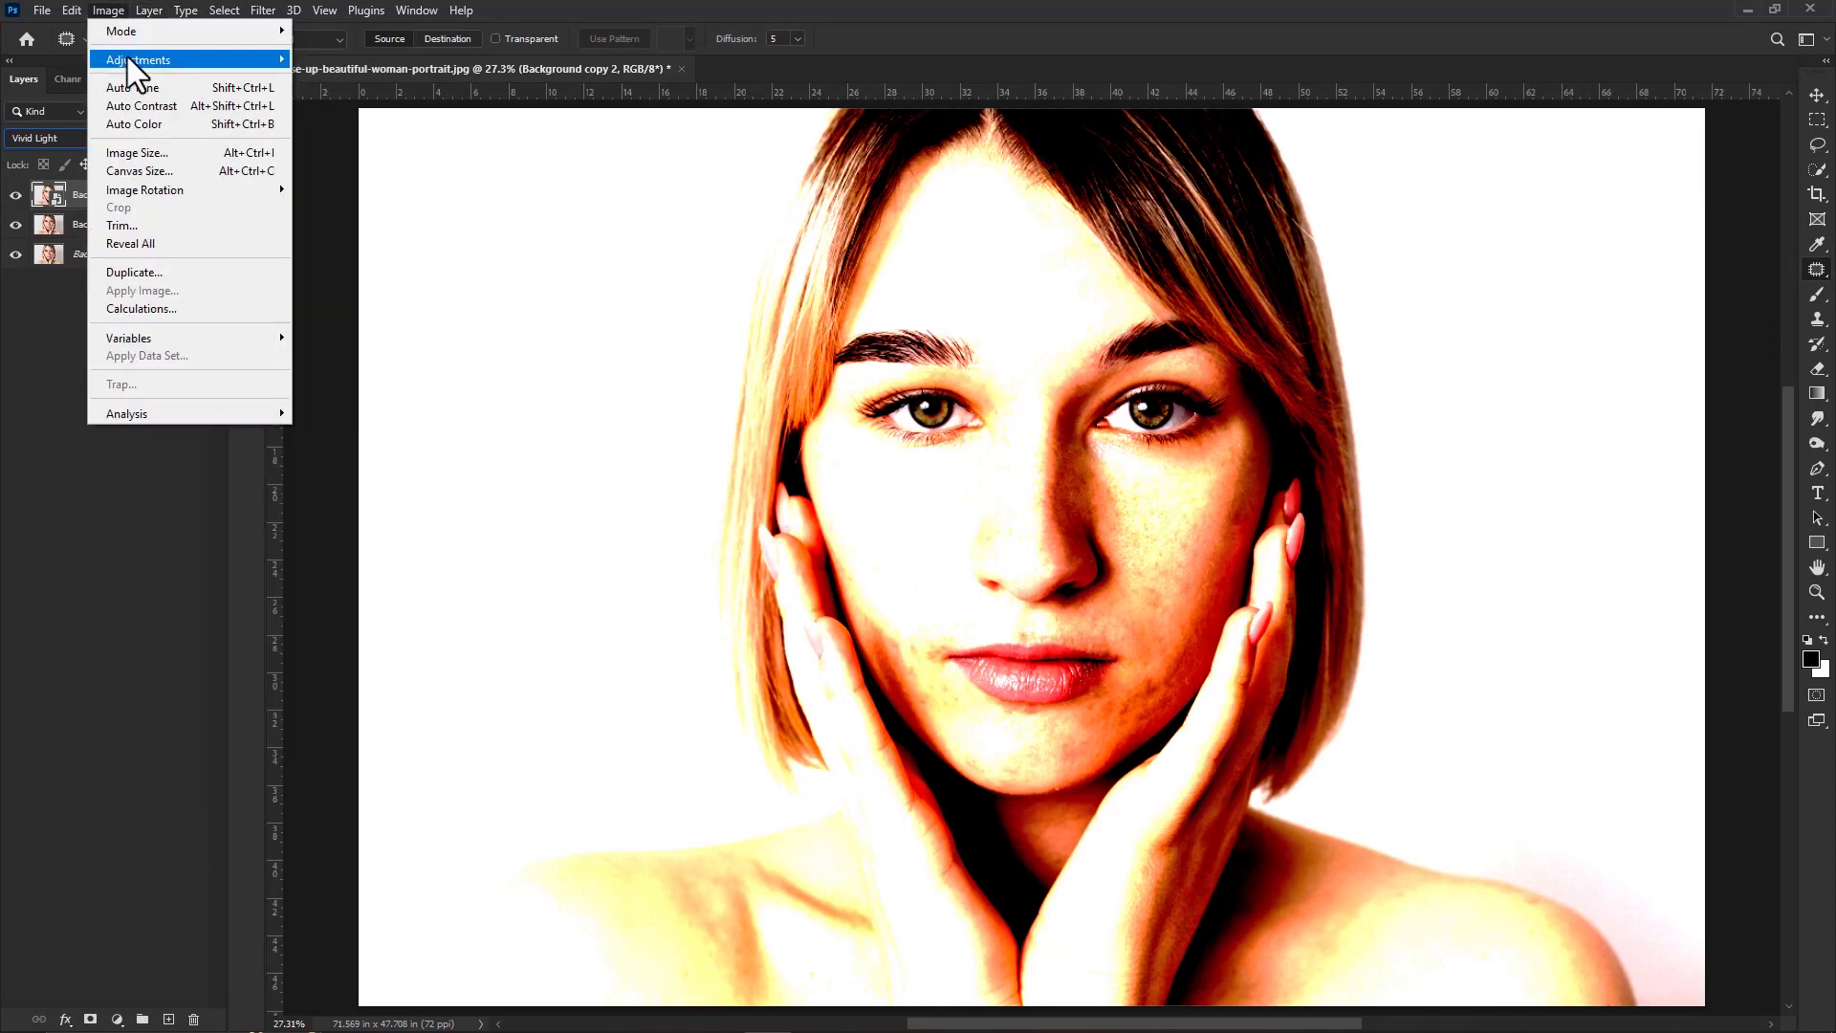
click(342, 292)
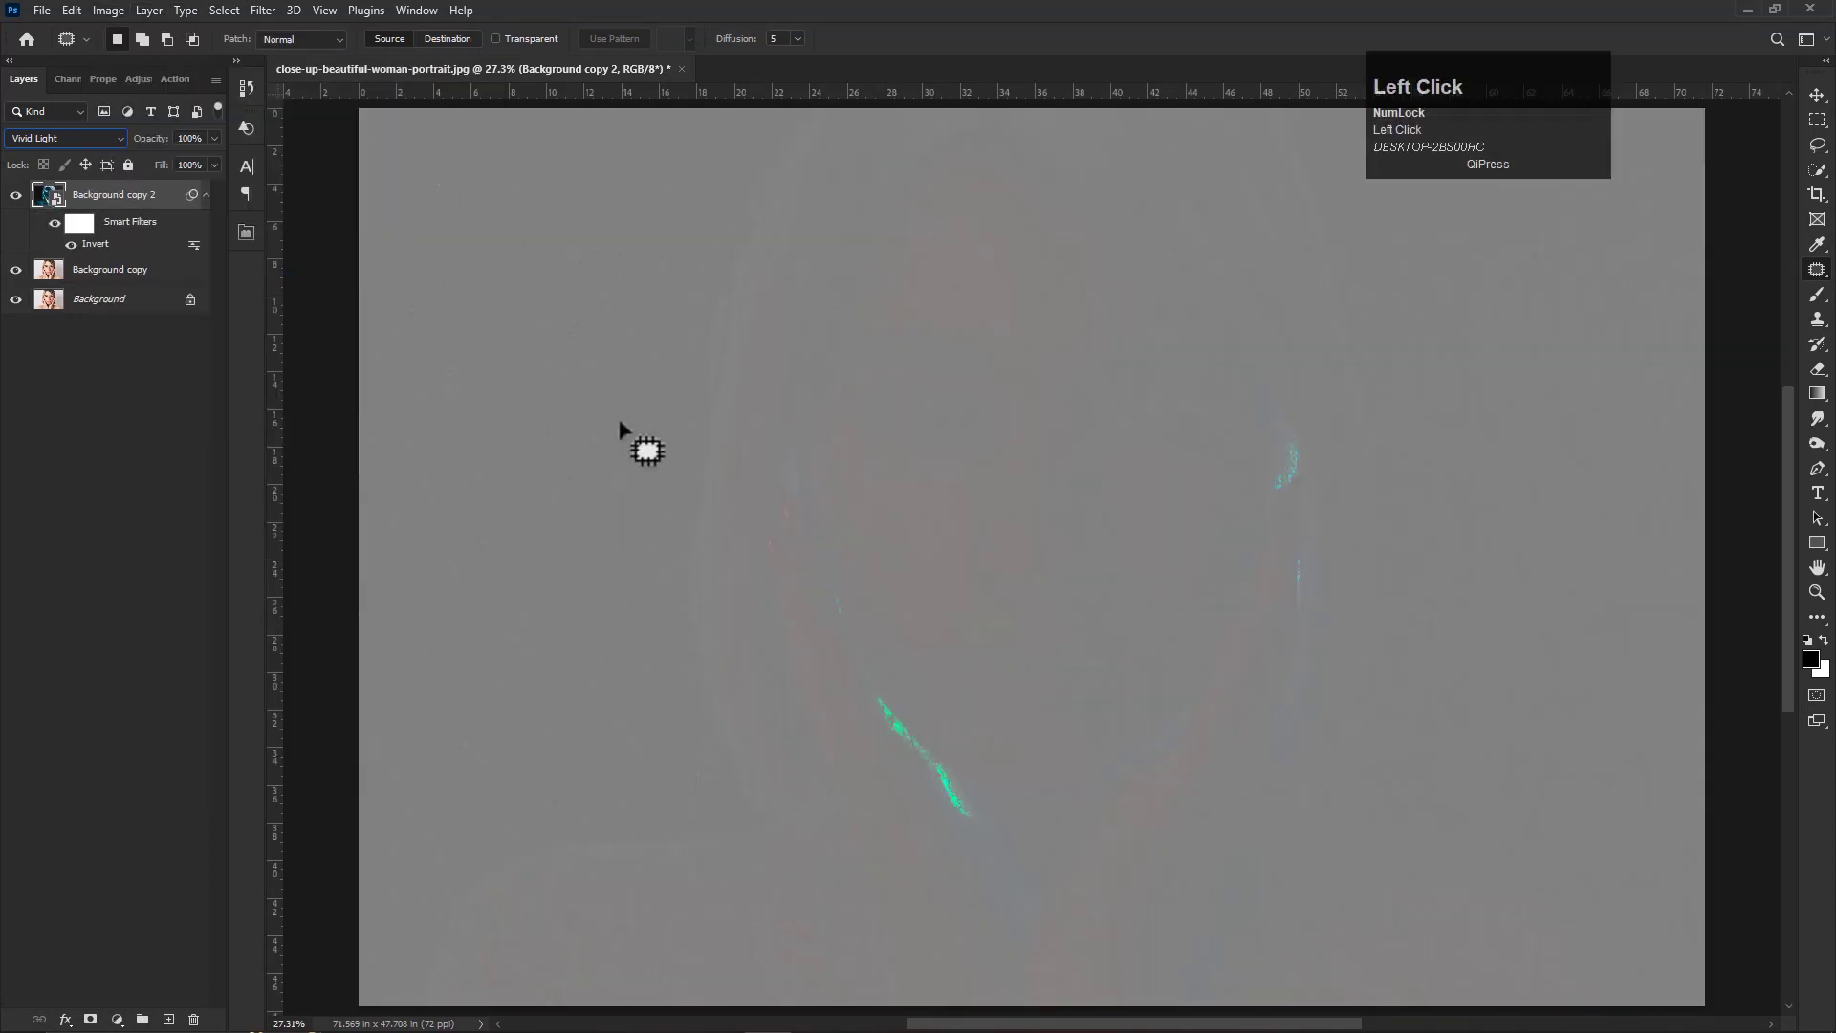
Apply a High Pass filter with a 25-pixel radius to the inverted copy
click(267, 24)
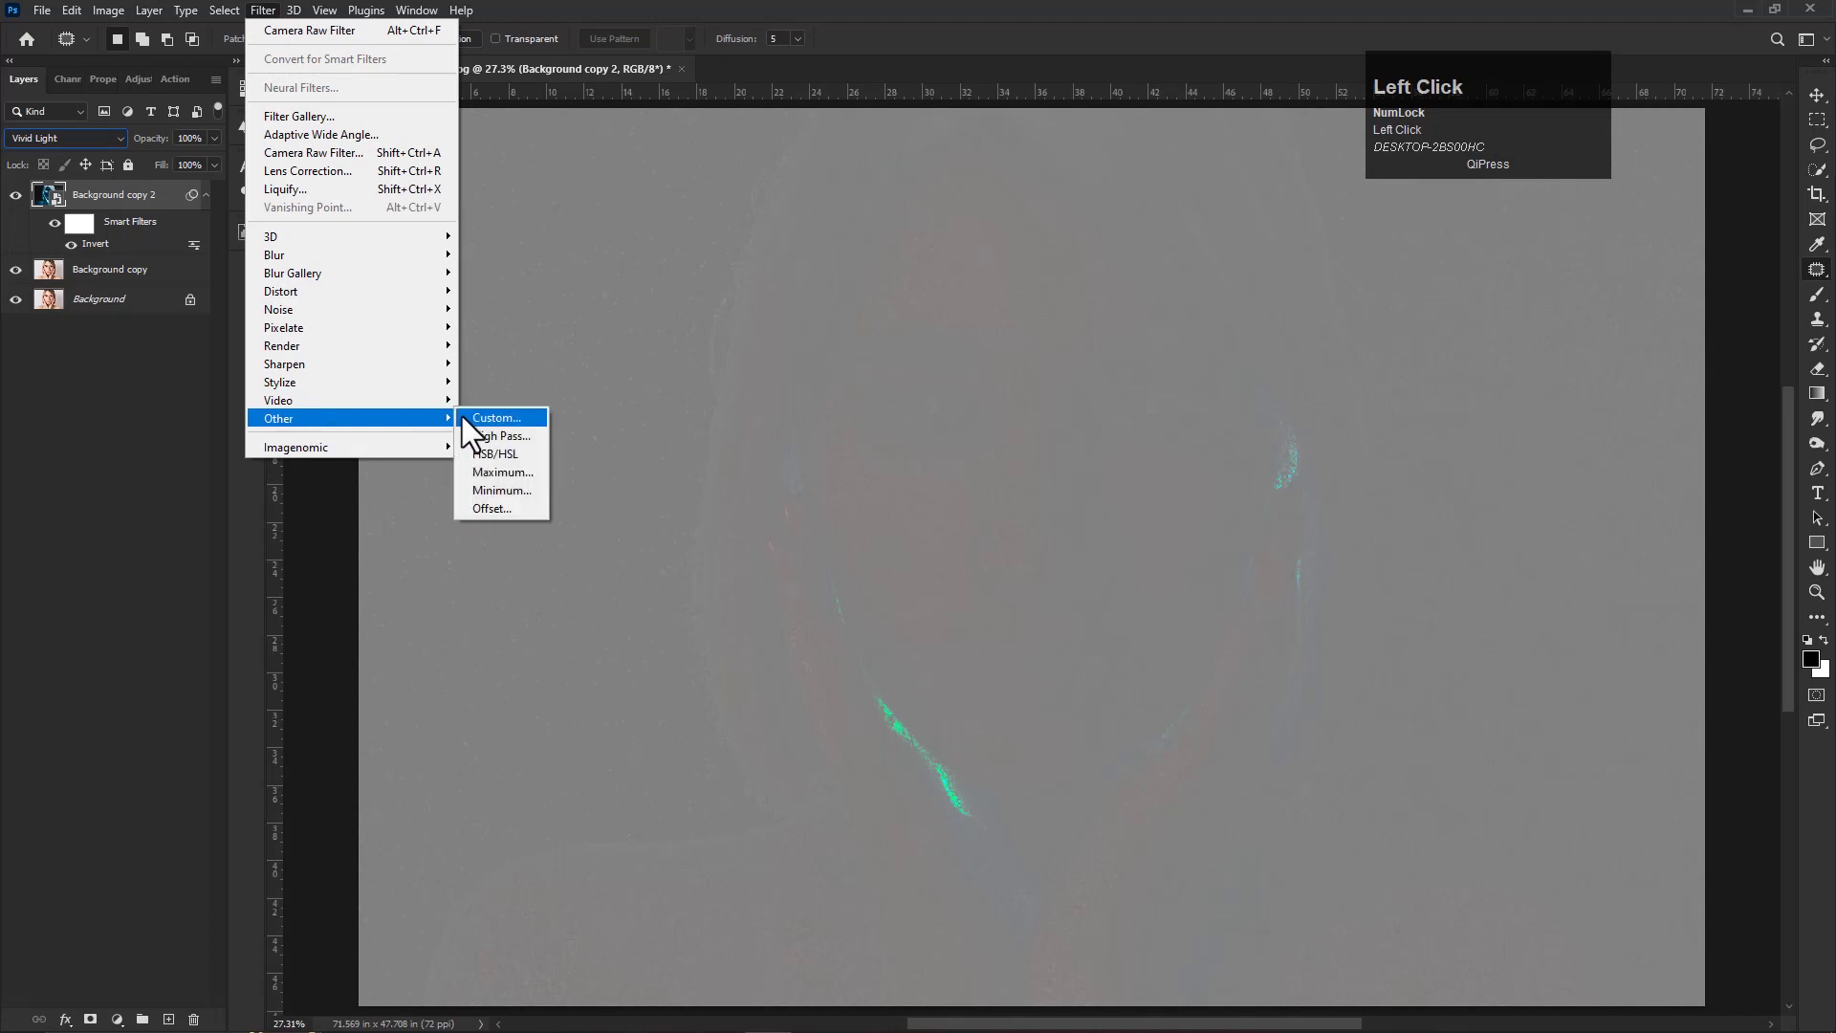
click(515, 454)
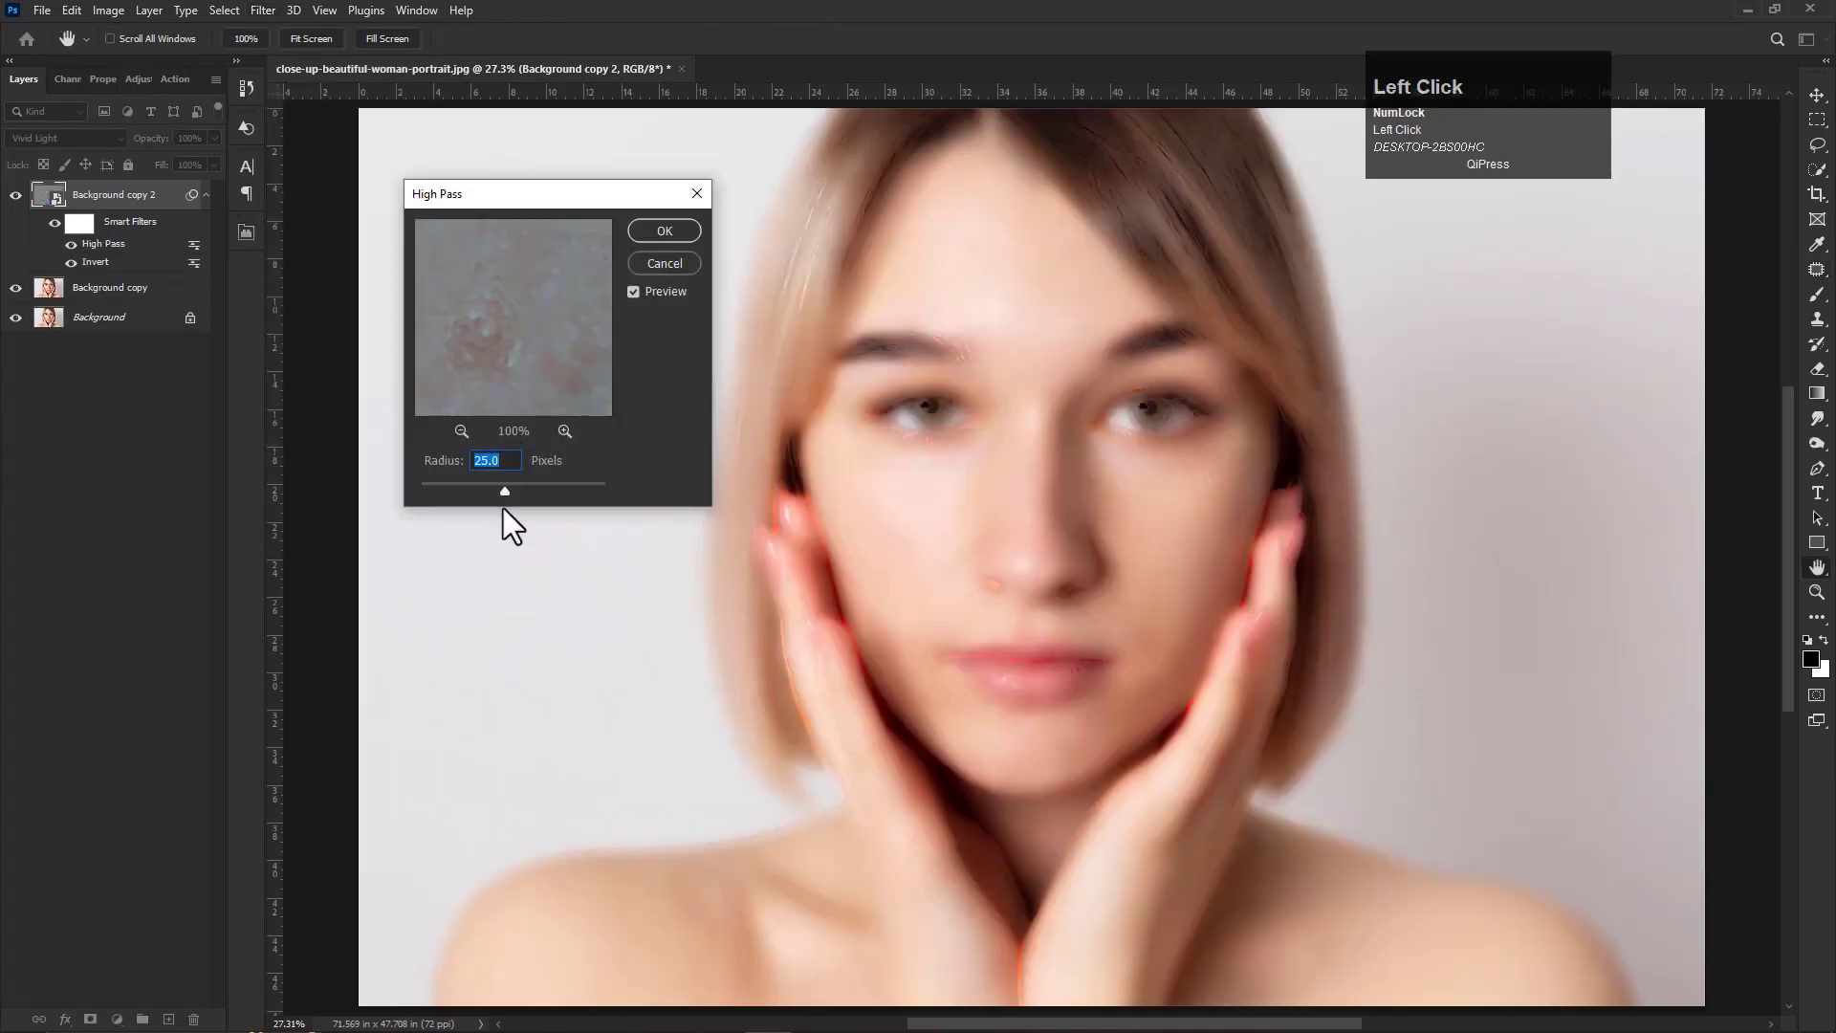
drag(509, 501, 513, 502)
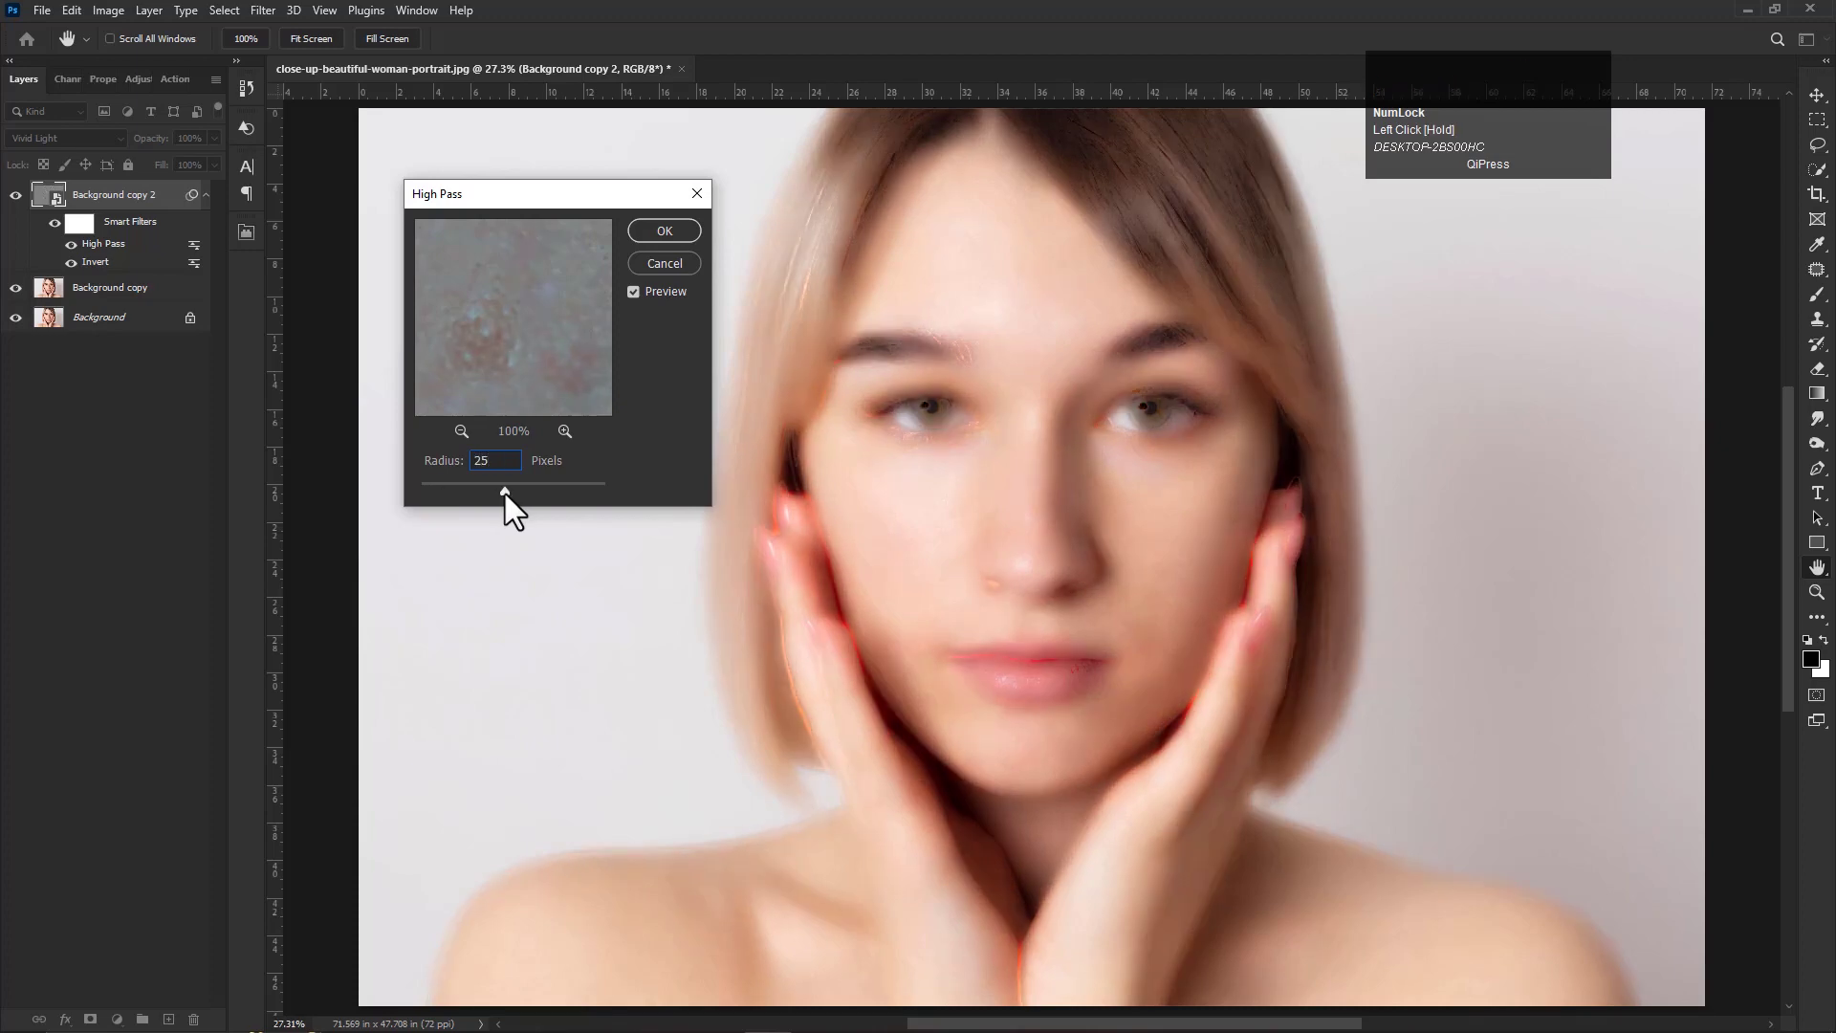
key(BackSpace)
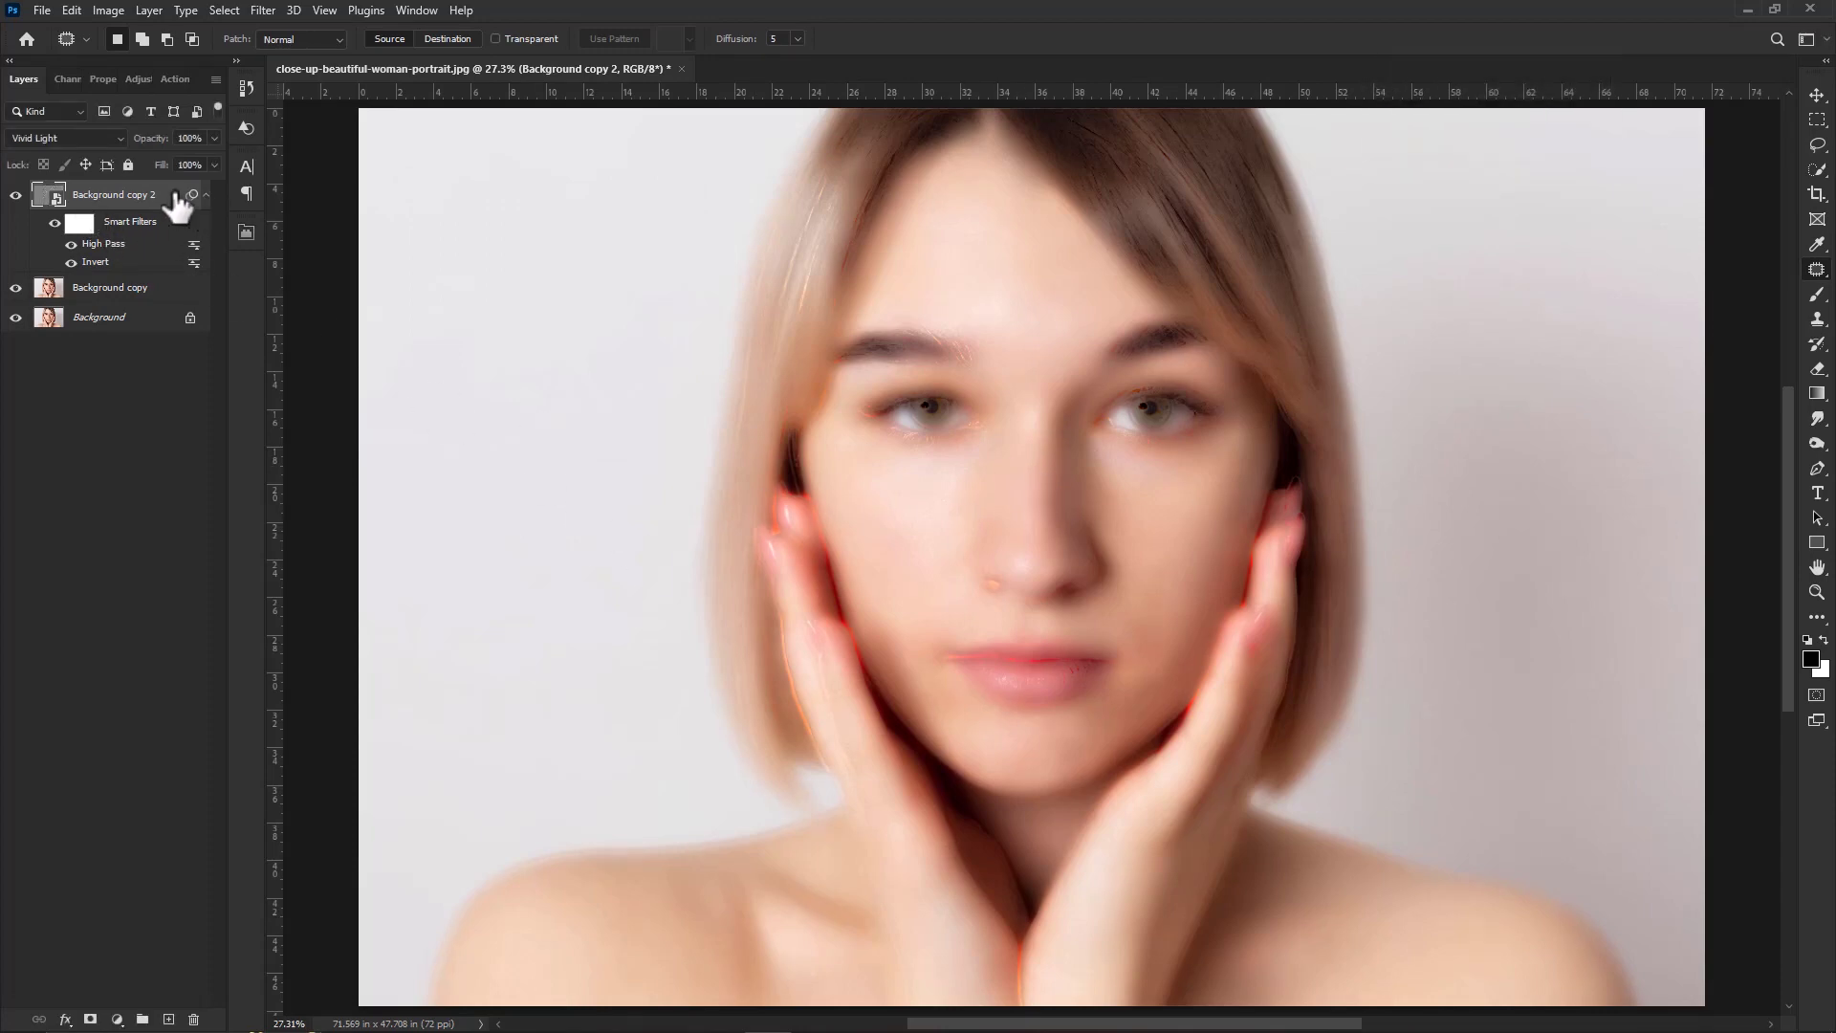
Apply a Gaussian Blur to the smoothing layer and tune its radius to 8 pixels
click(272, 17)
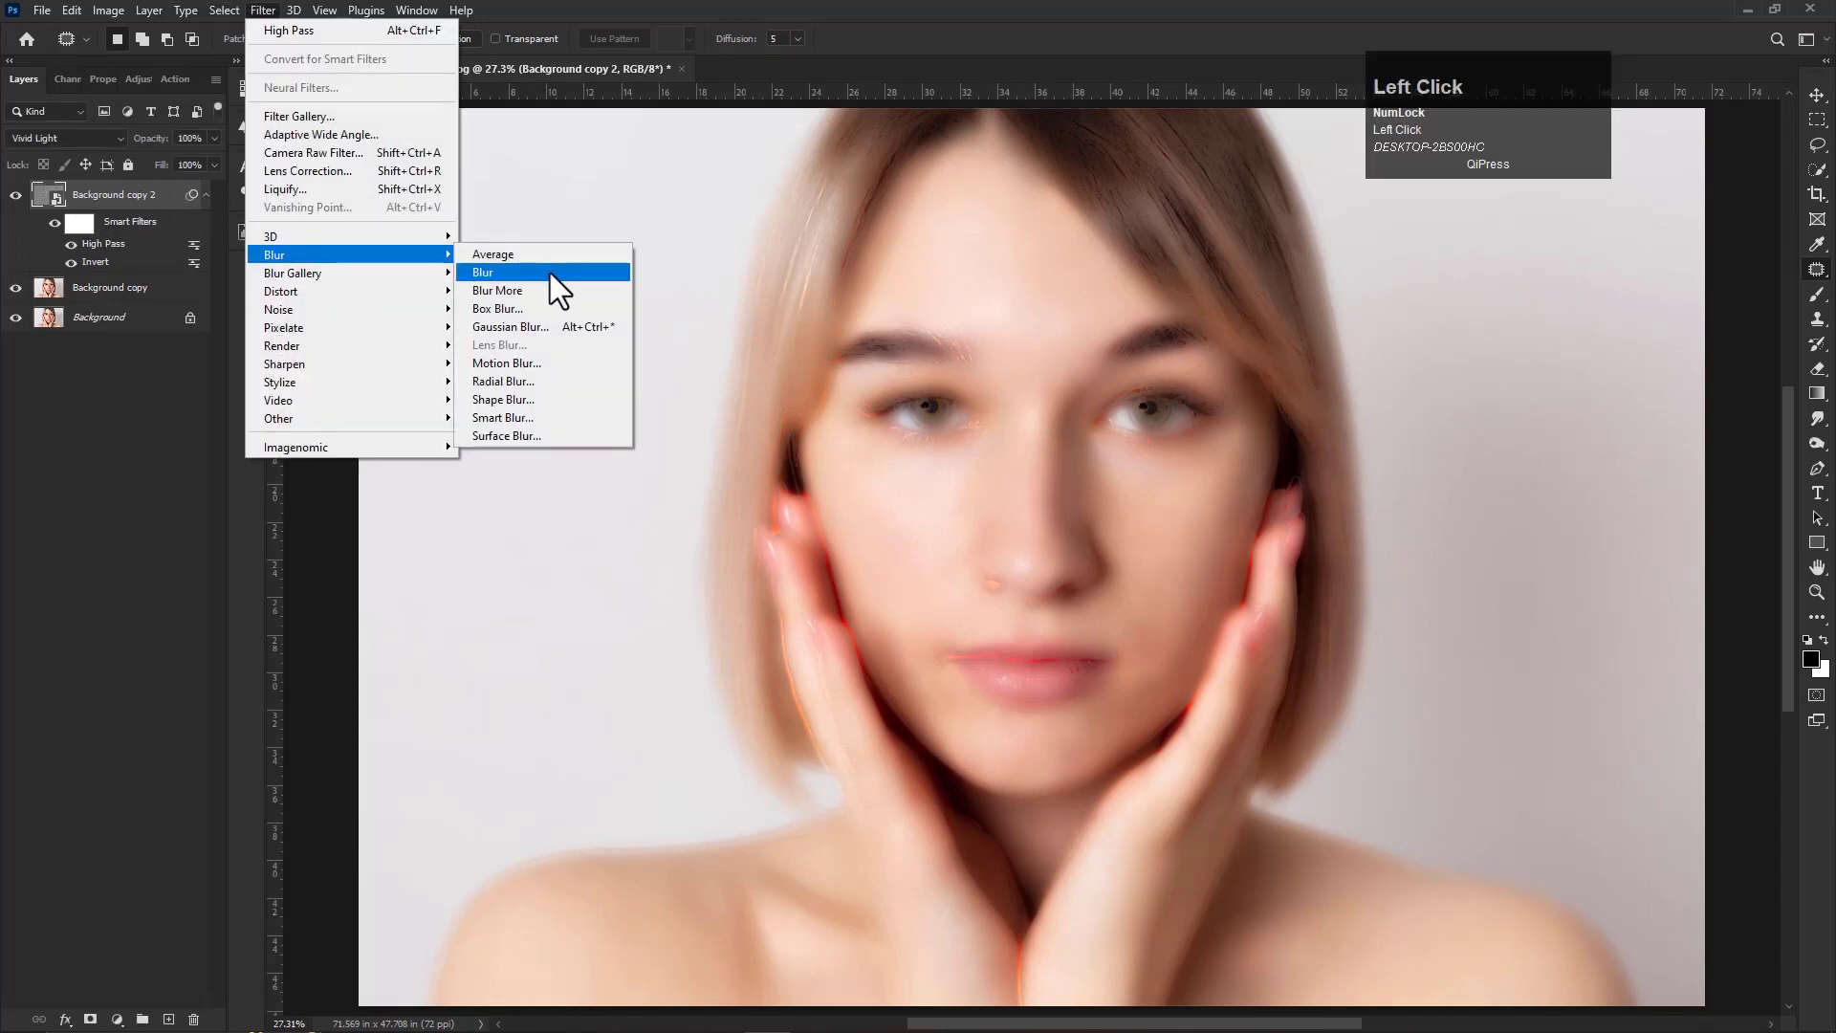
drag(530, 336, 541, 610)
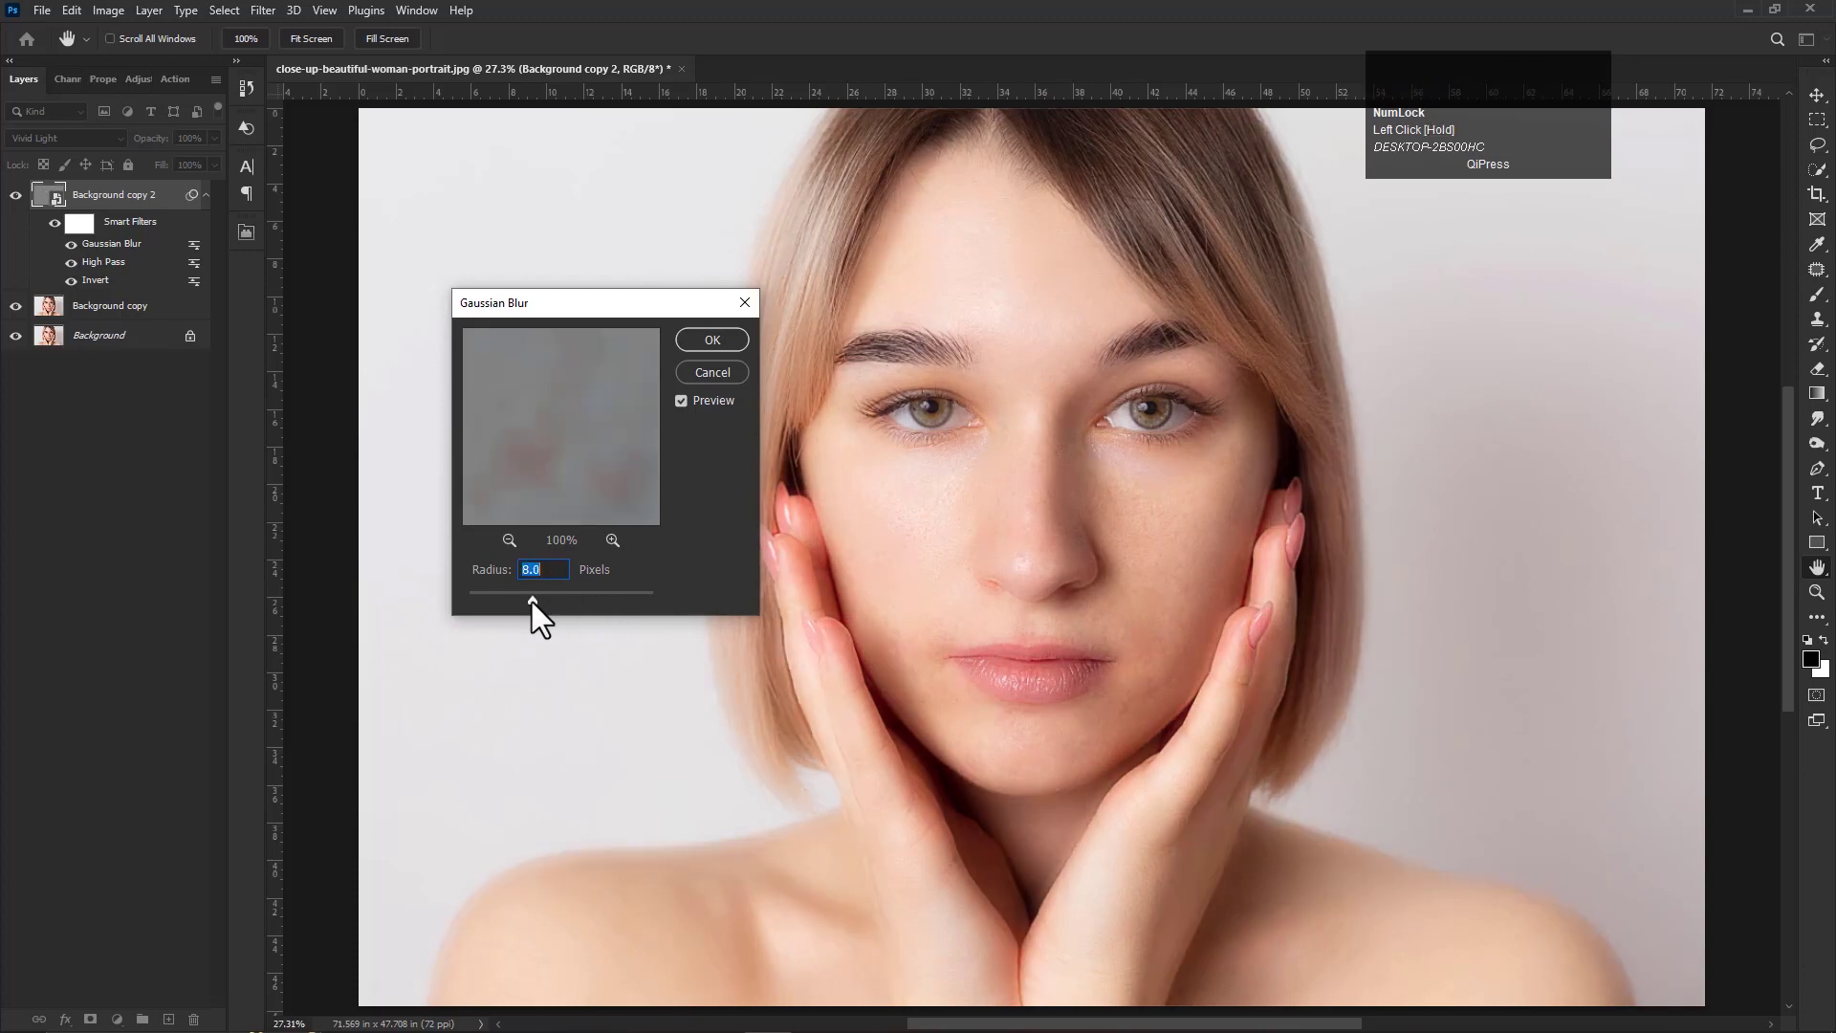
drag(549, 610, 543, 610)
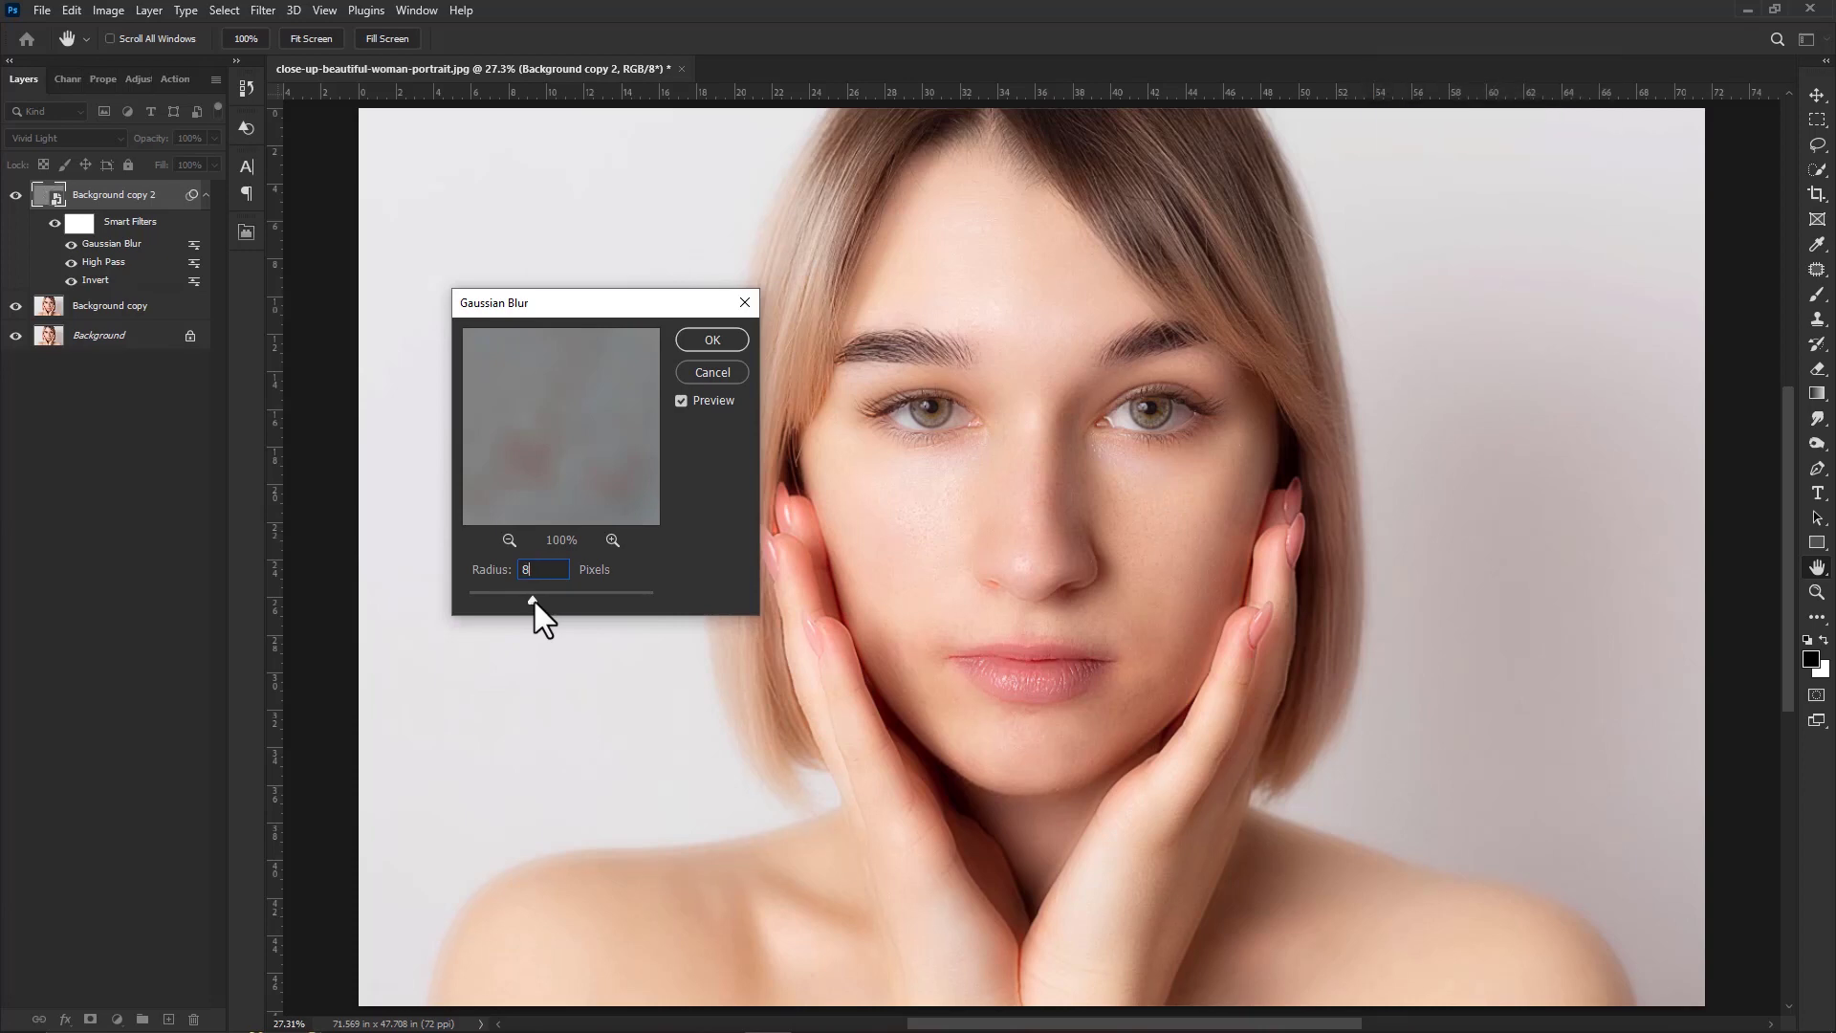
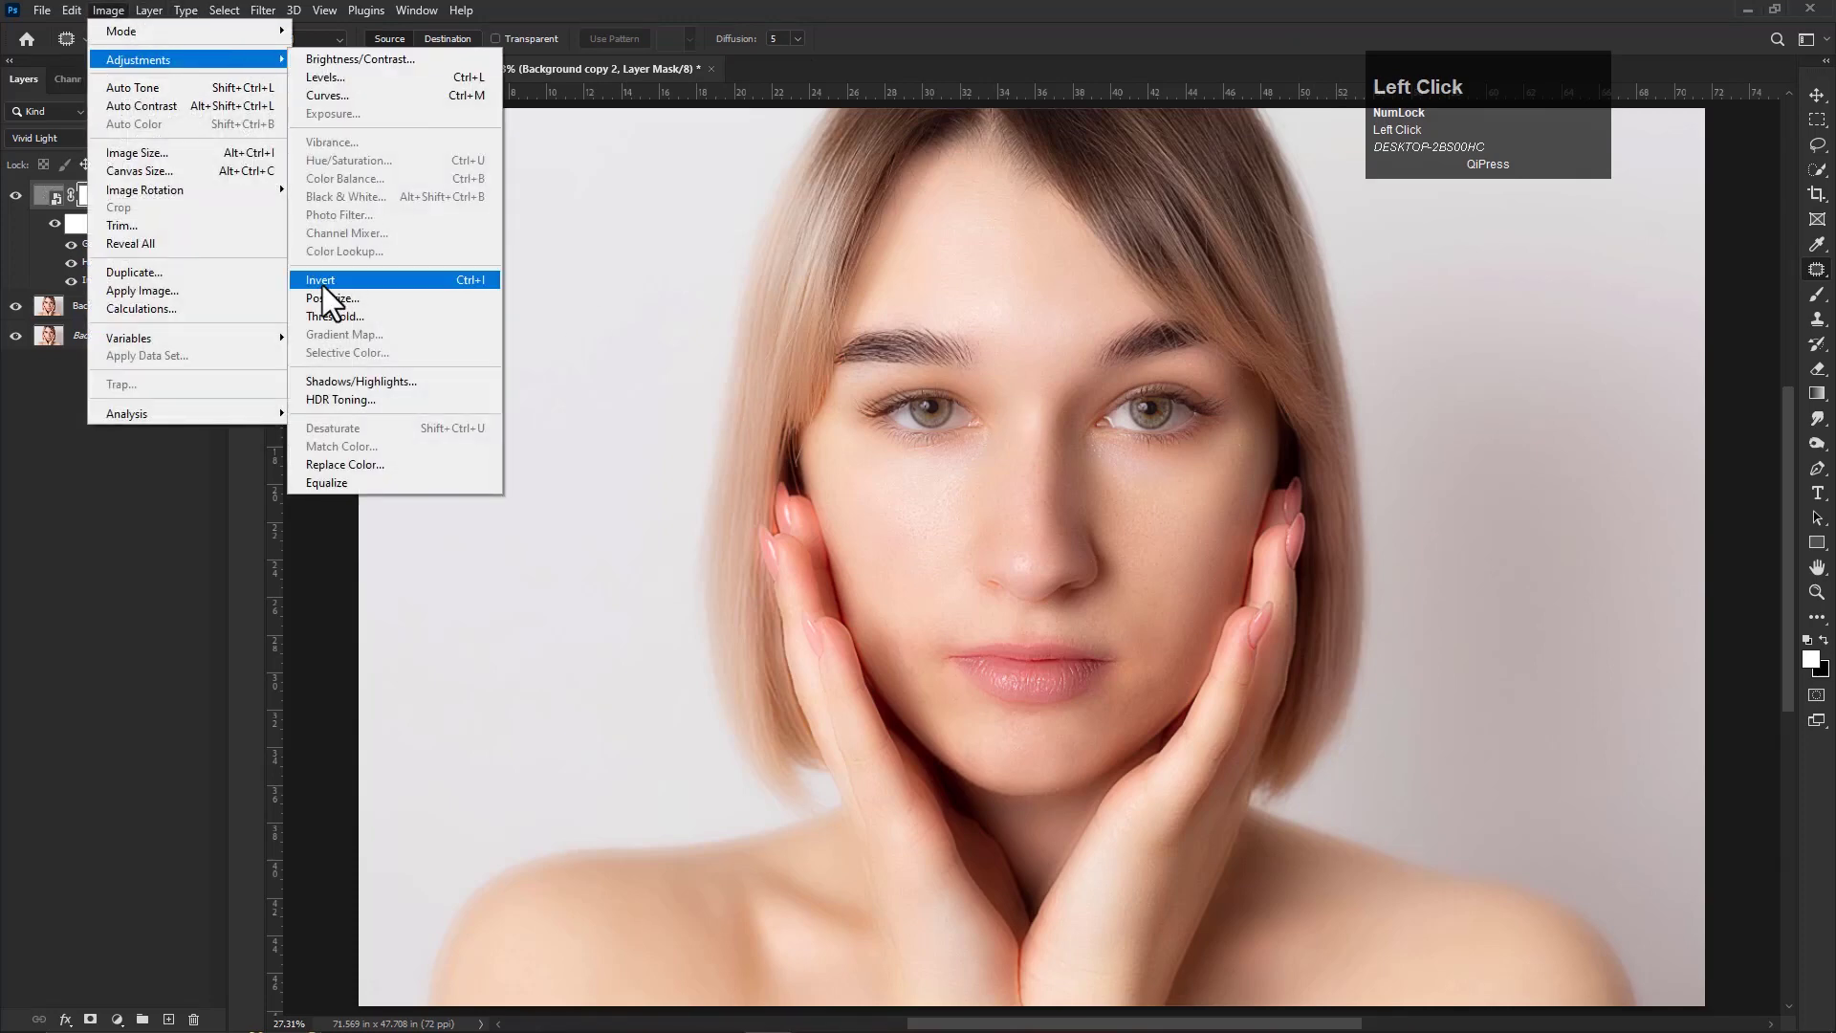
Invert the layer mask to hide the smoothing, then brush it back over the skin
click(335, 293)
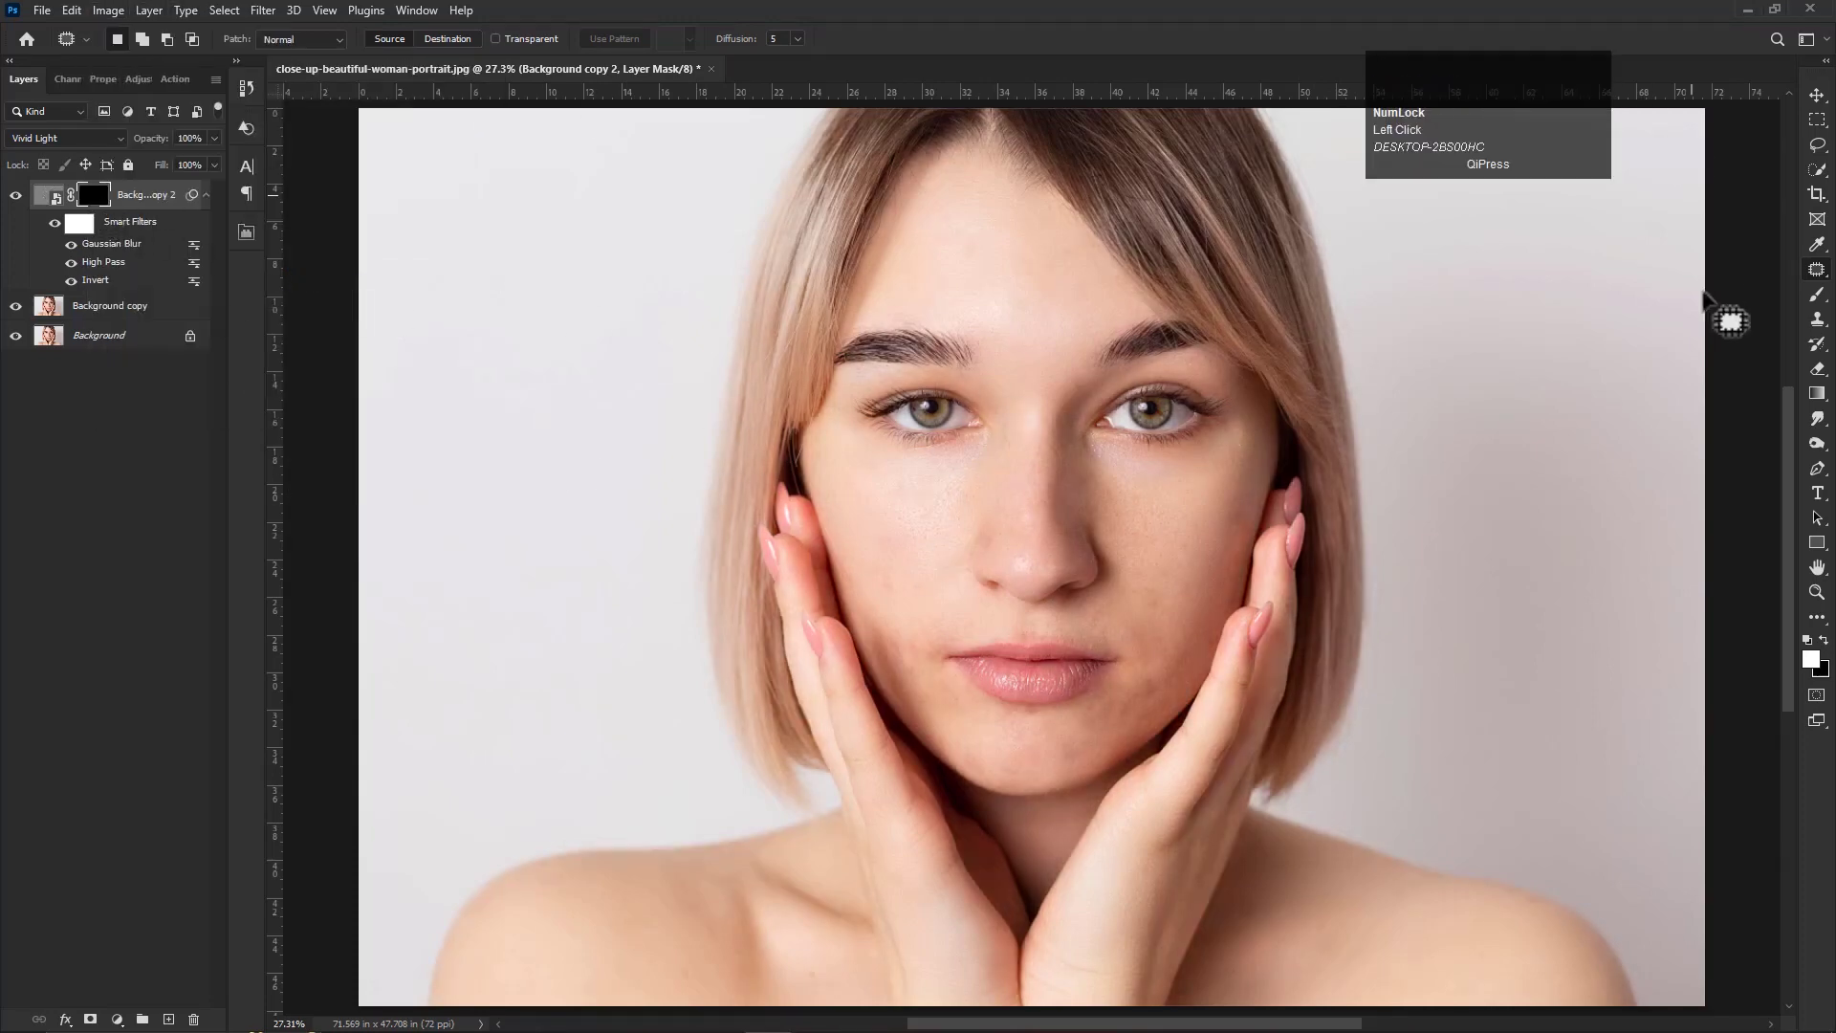
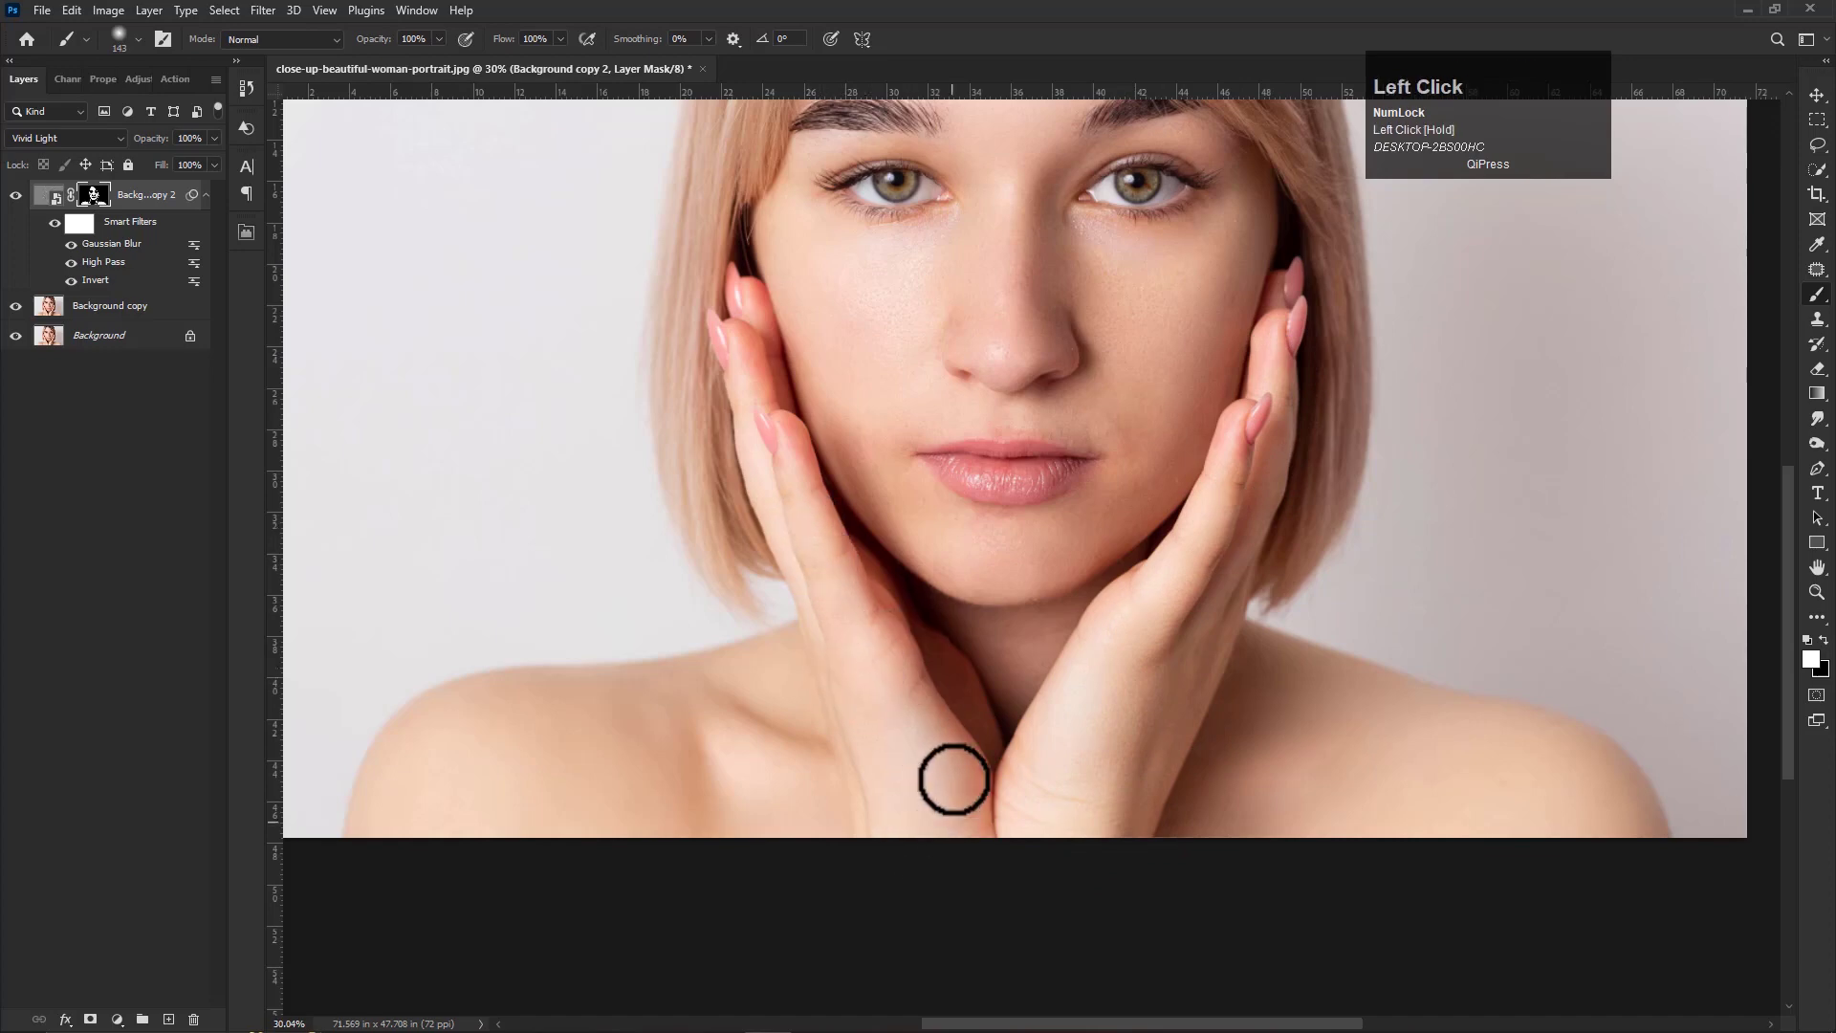
scroll(down, 3)
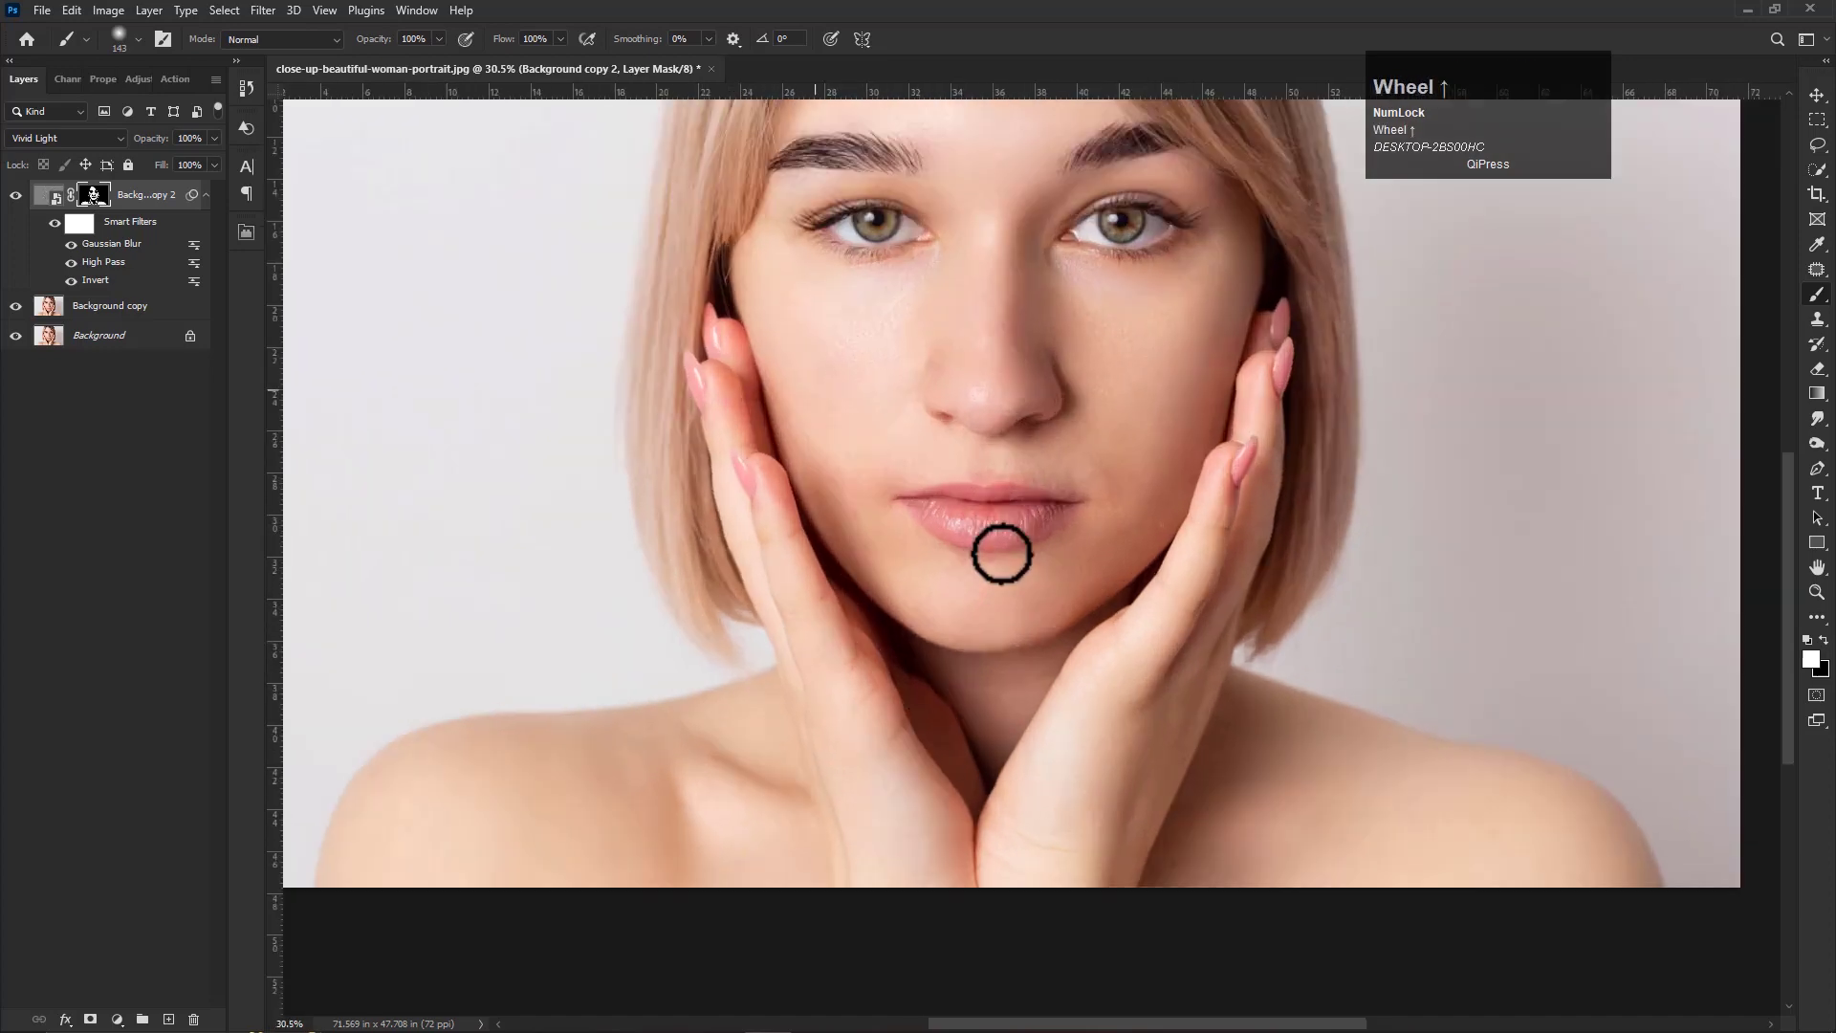
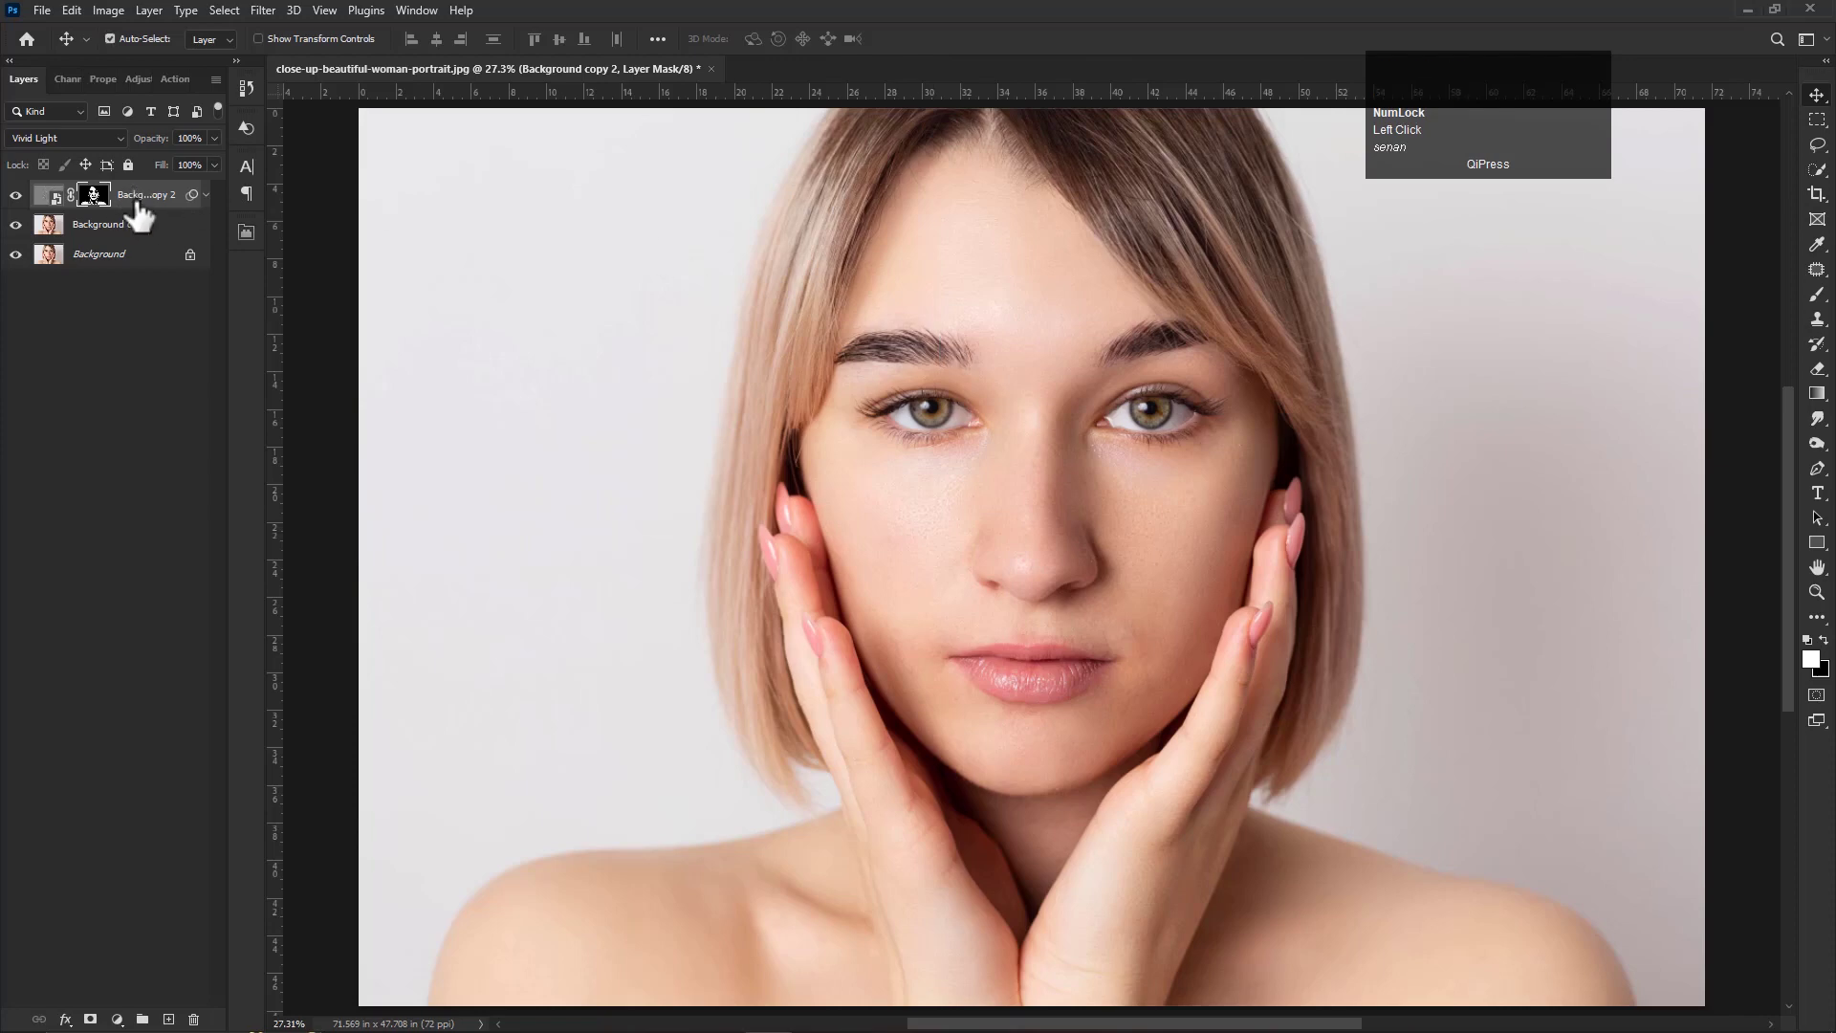
Stamp visible layers into a new Layer 1 with Ctrl+Alt+Shift+E and start the Camera Raw filter
key(ctrl+shift+alt+e)
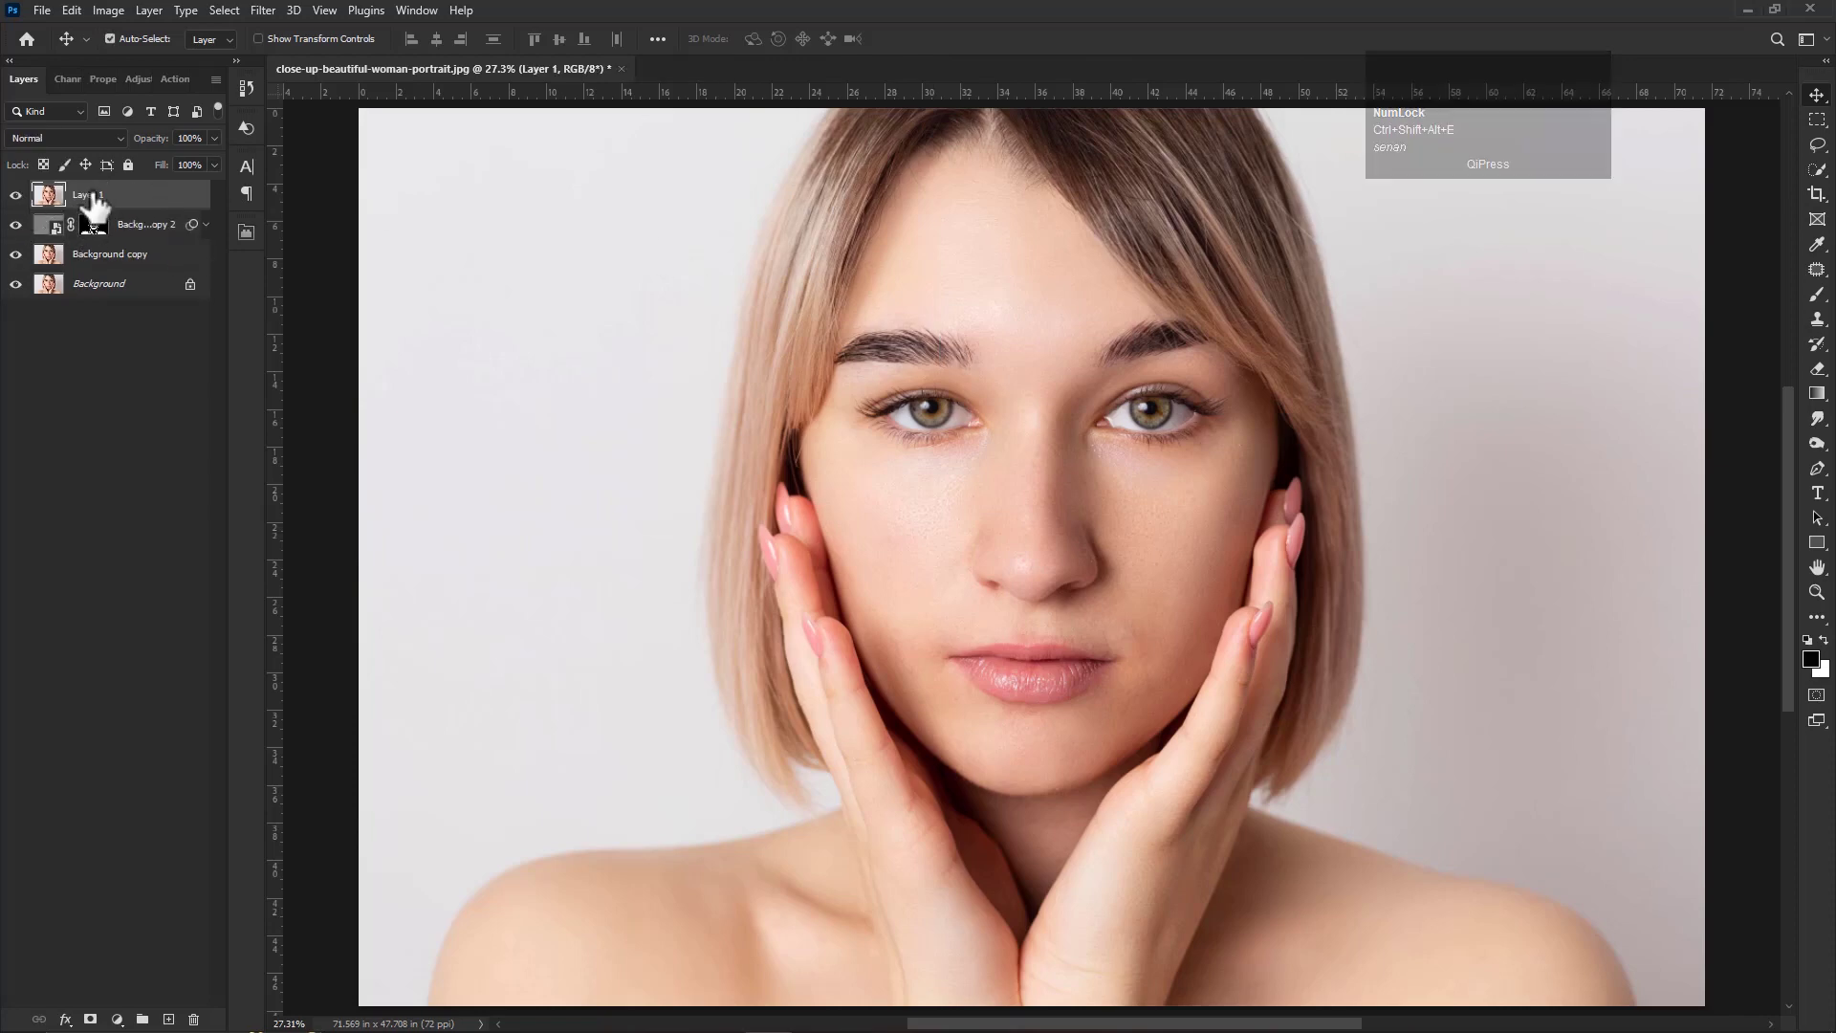
click(266, 18)
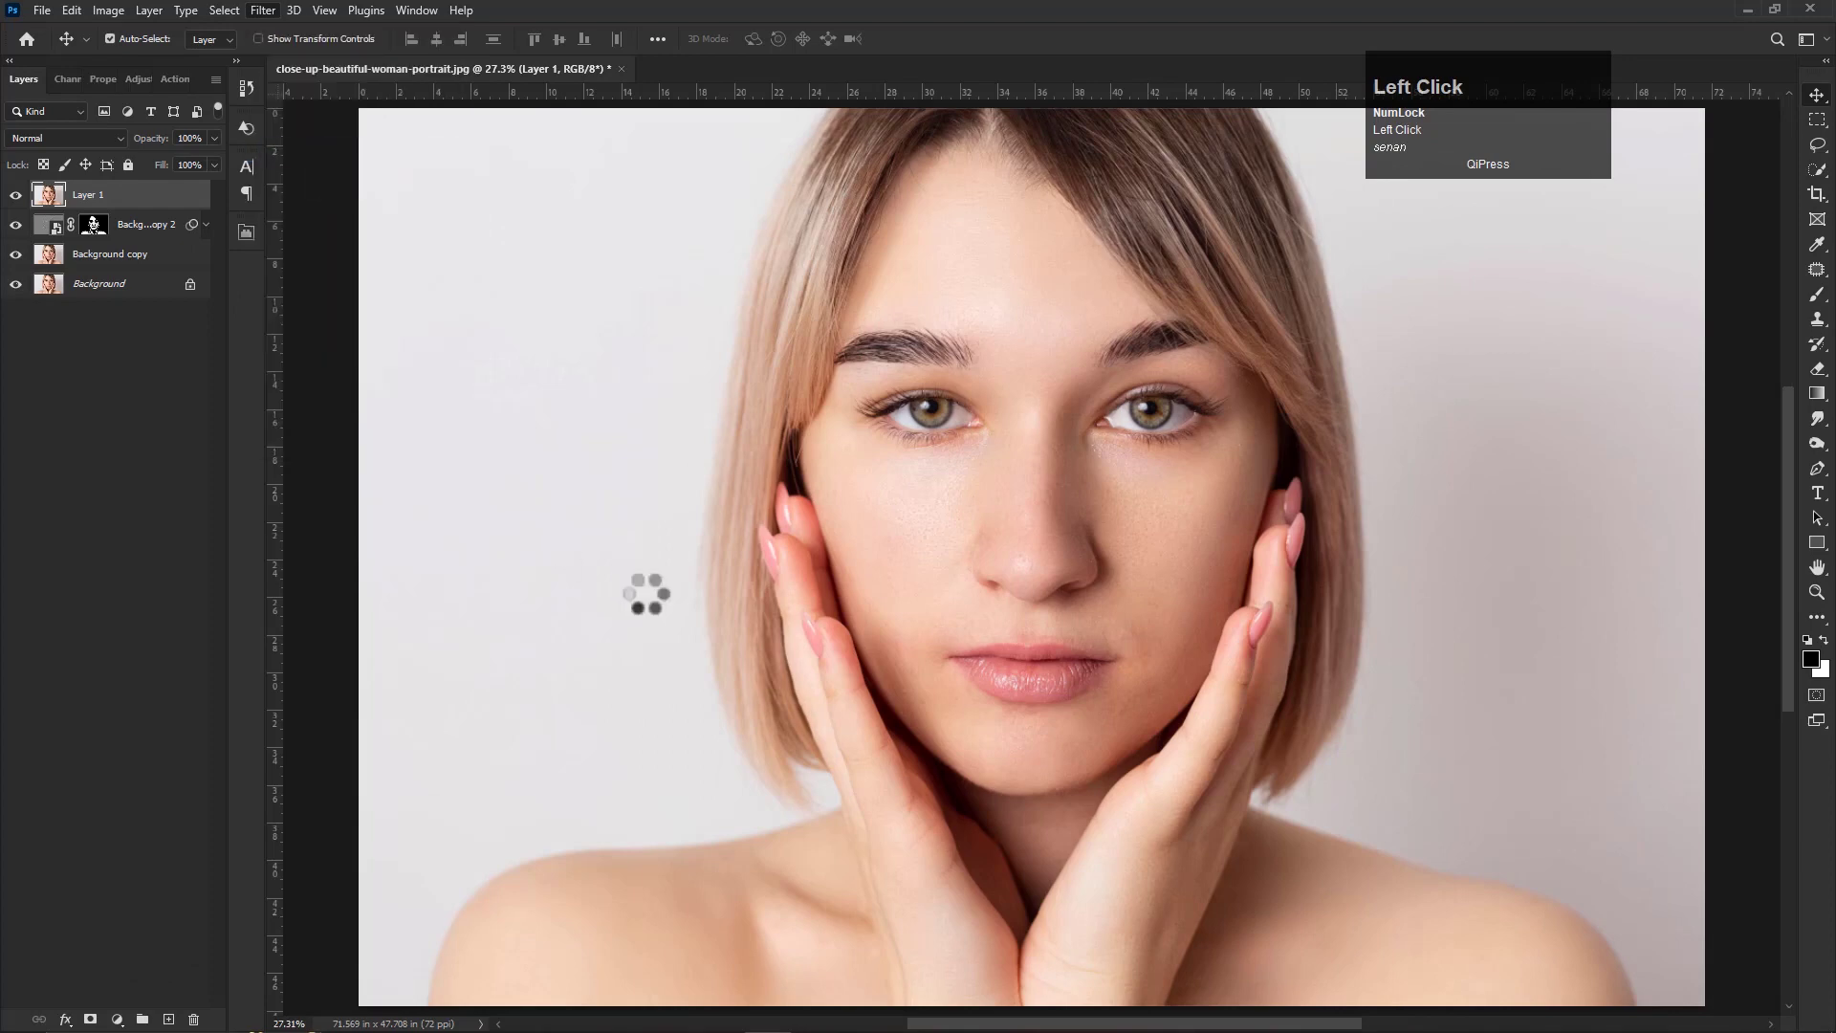
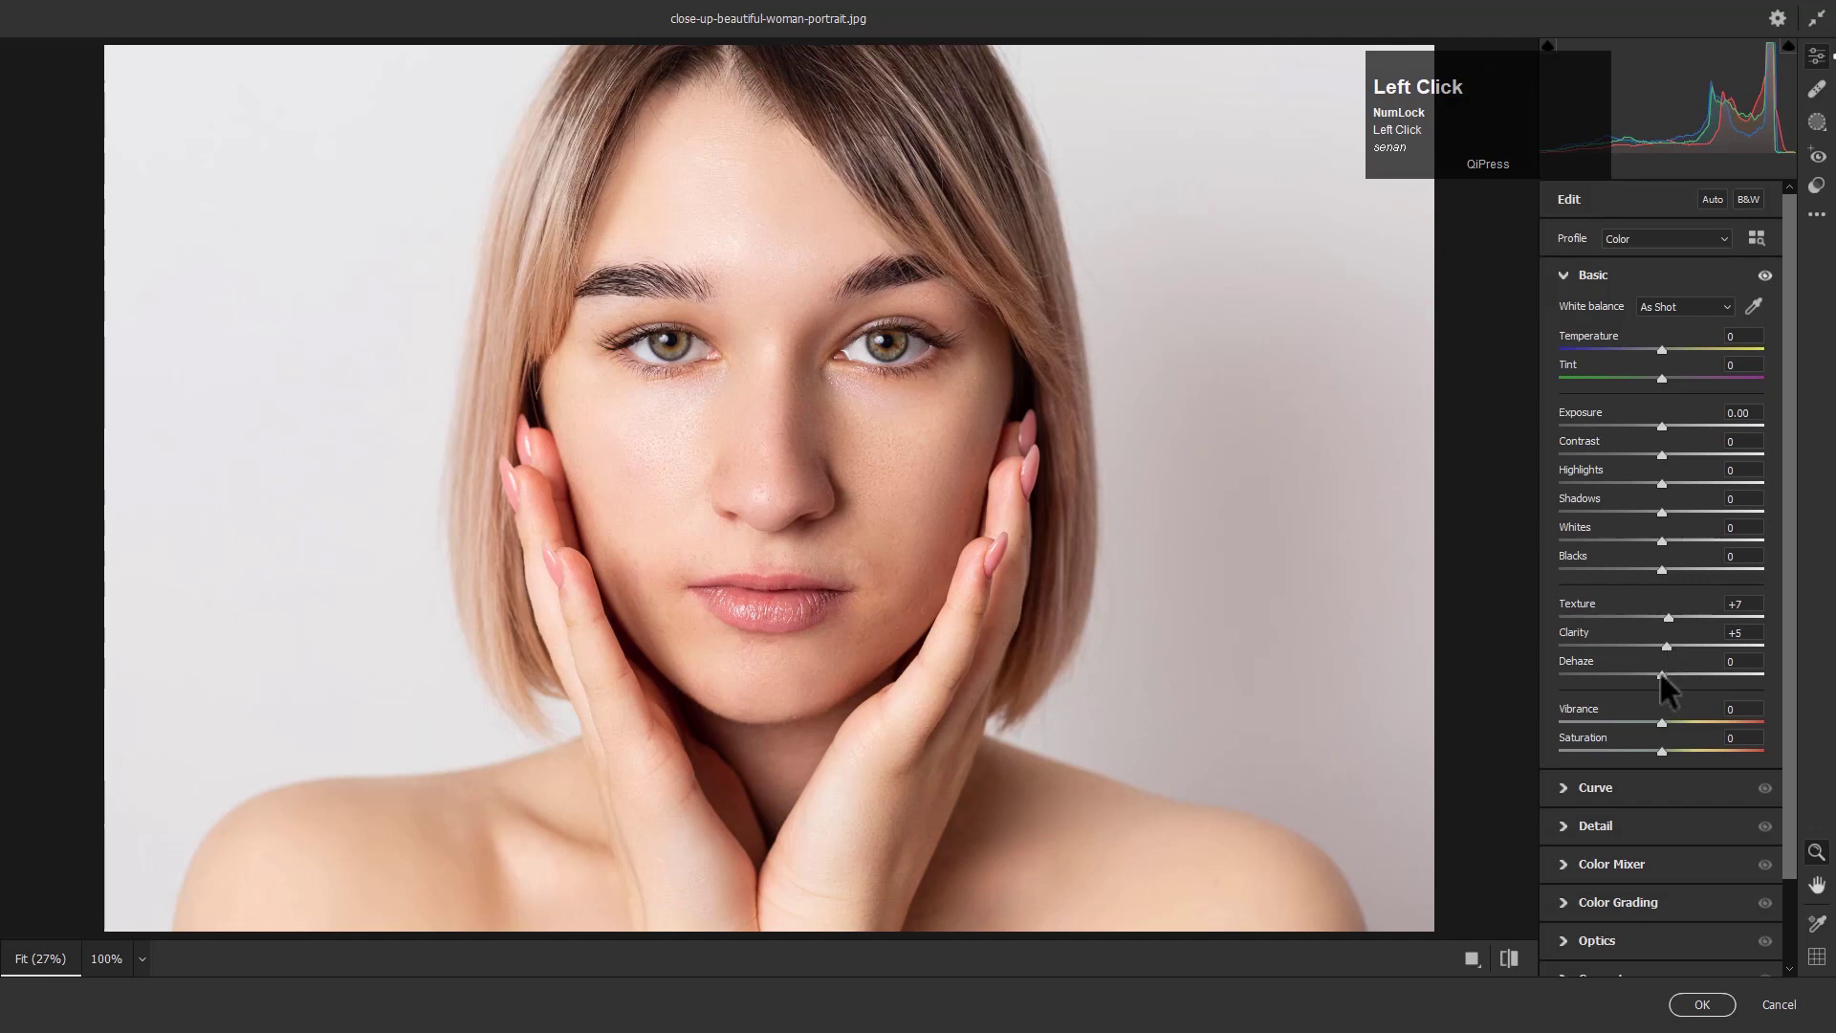
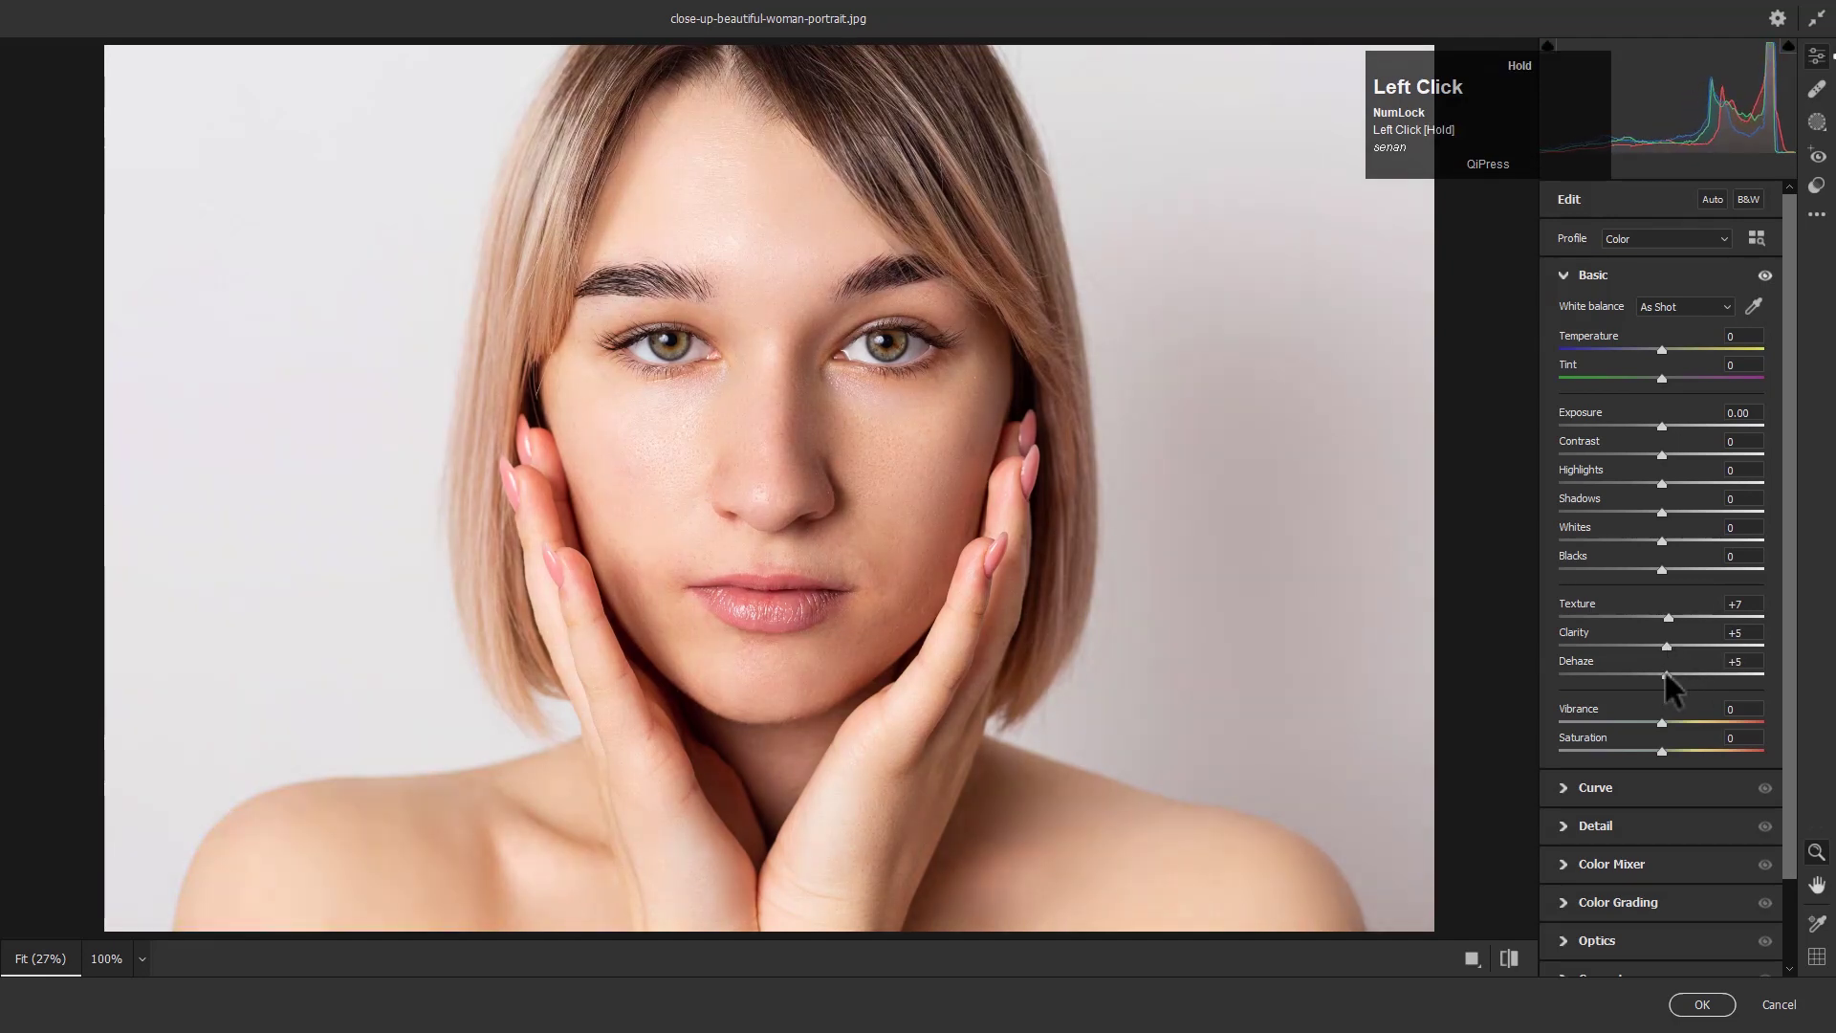
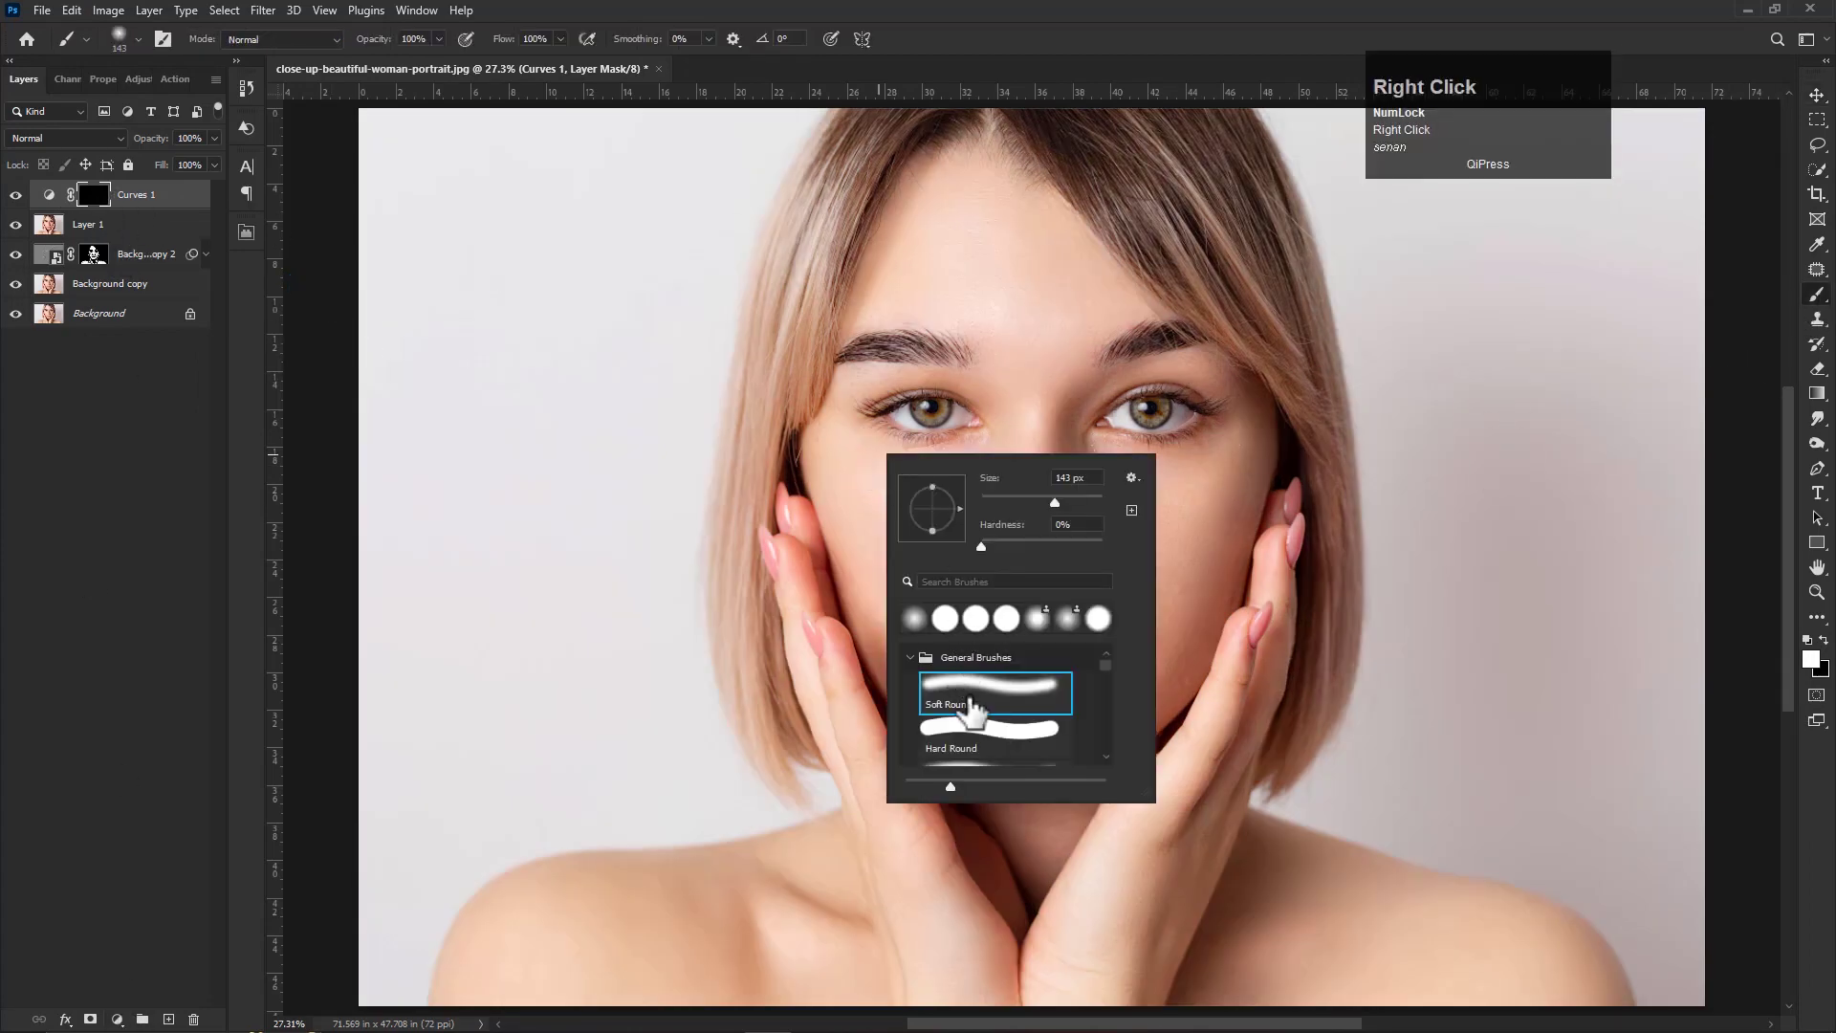
Choose the Soft Round brush preset and shrink it for painting highlight strokes on the Curves 1 mask
scroll(up, 3)
right_click(858, 498)
scroll(down, 3)
click(899, 524)
key(space)
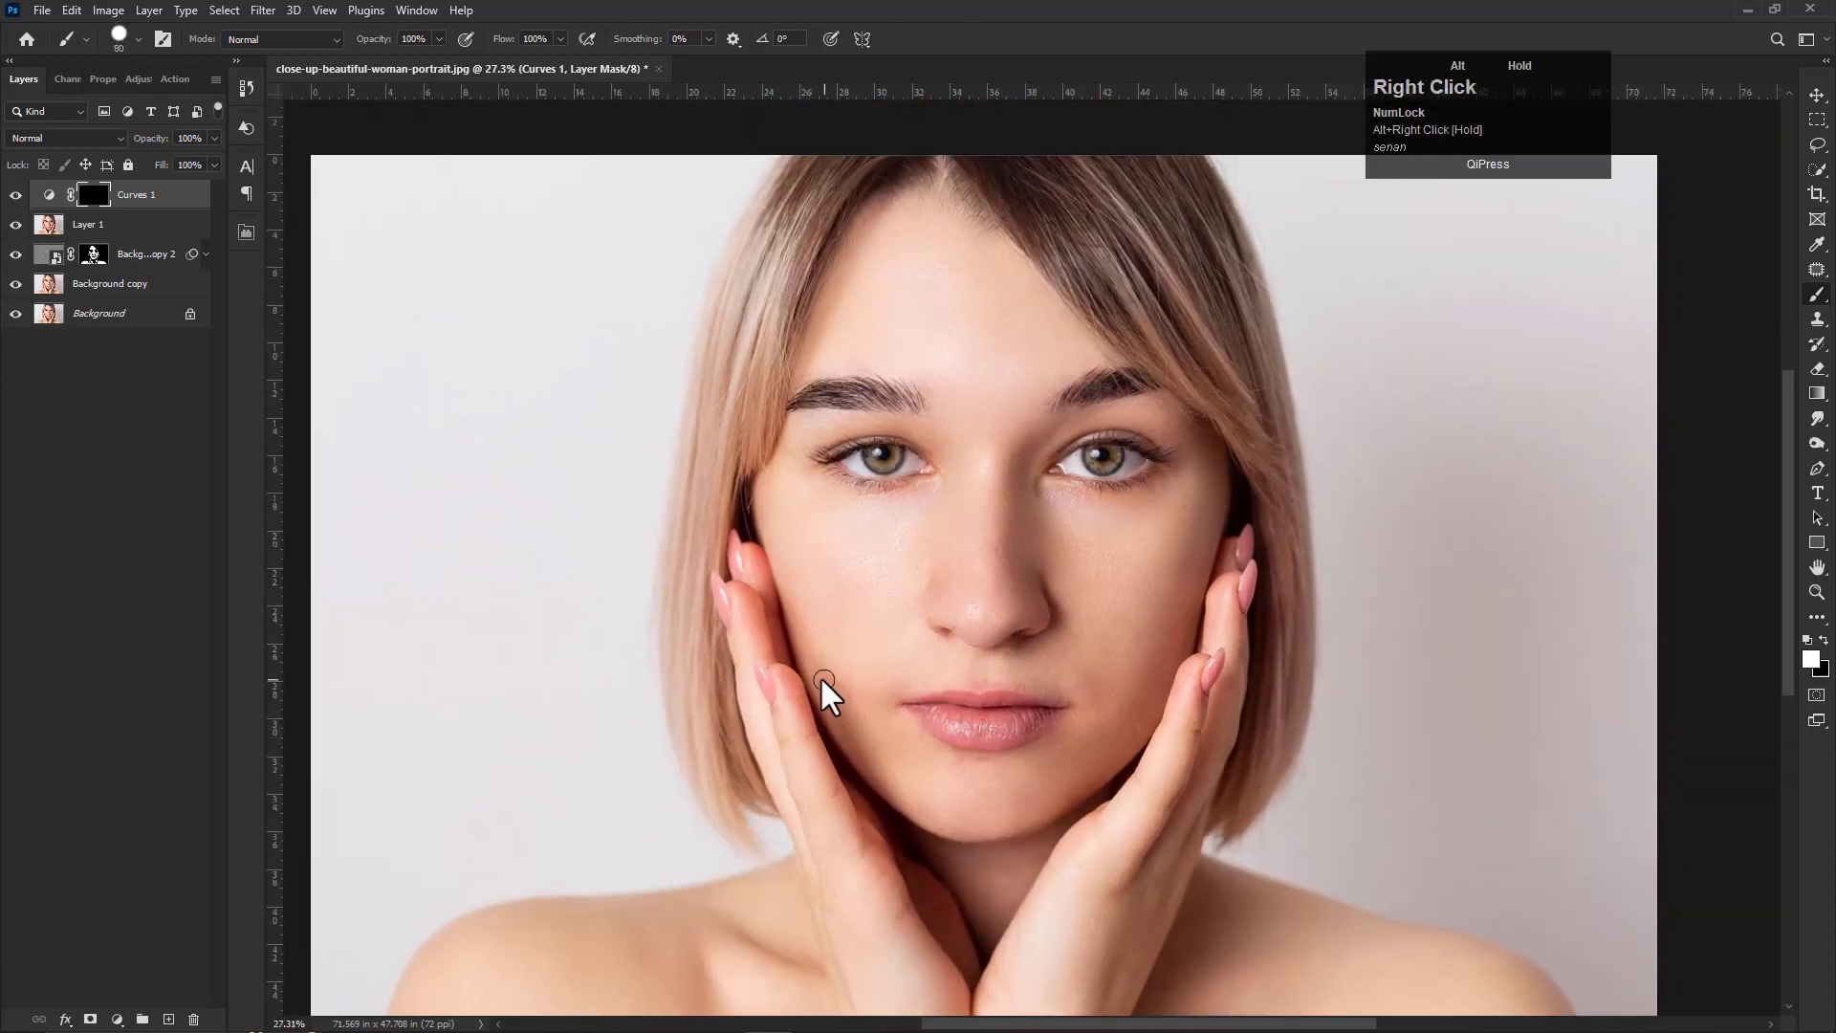
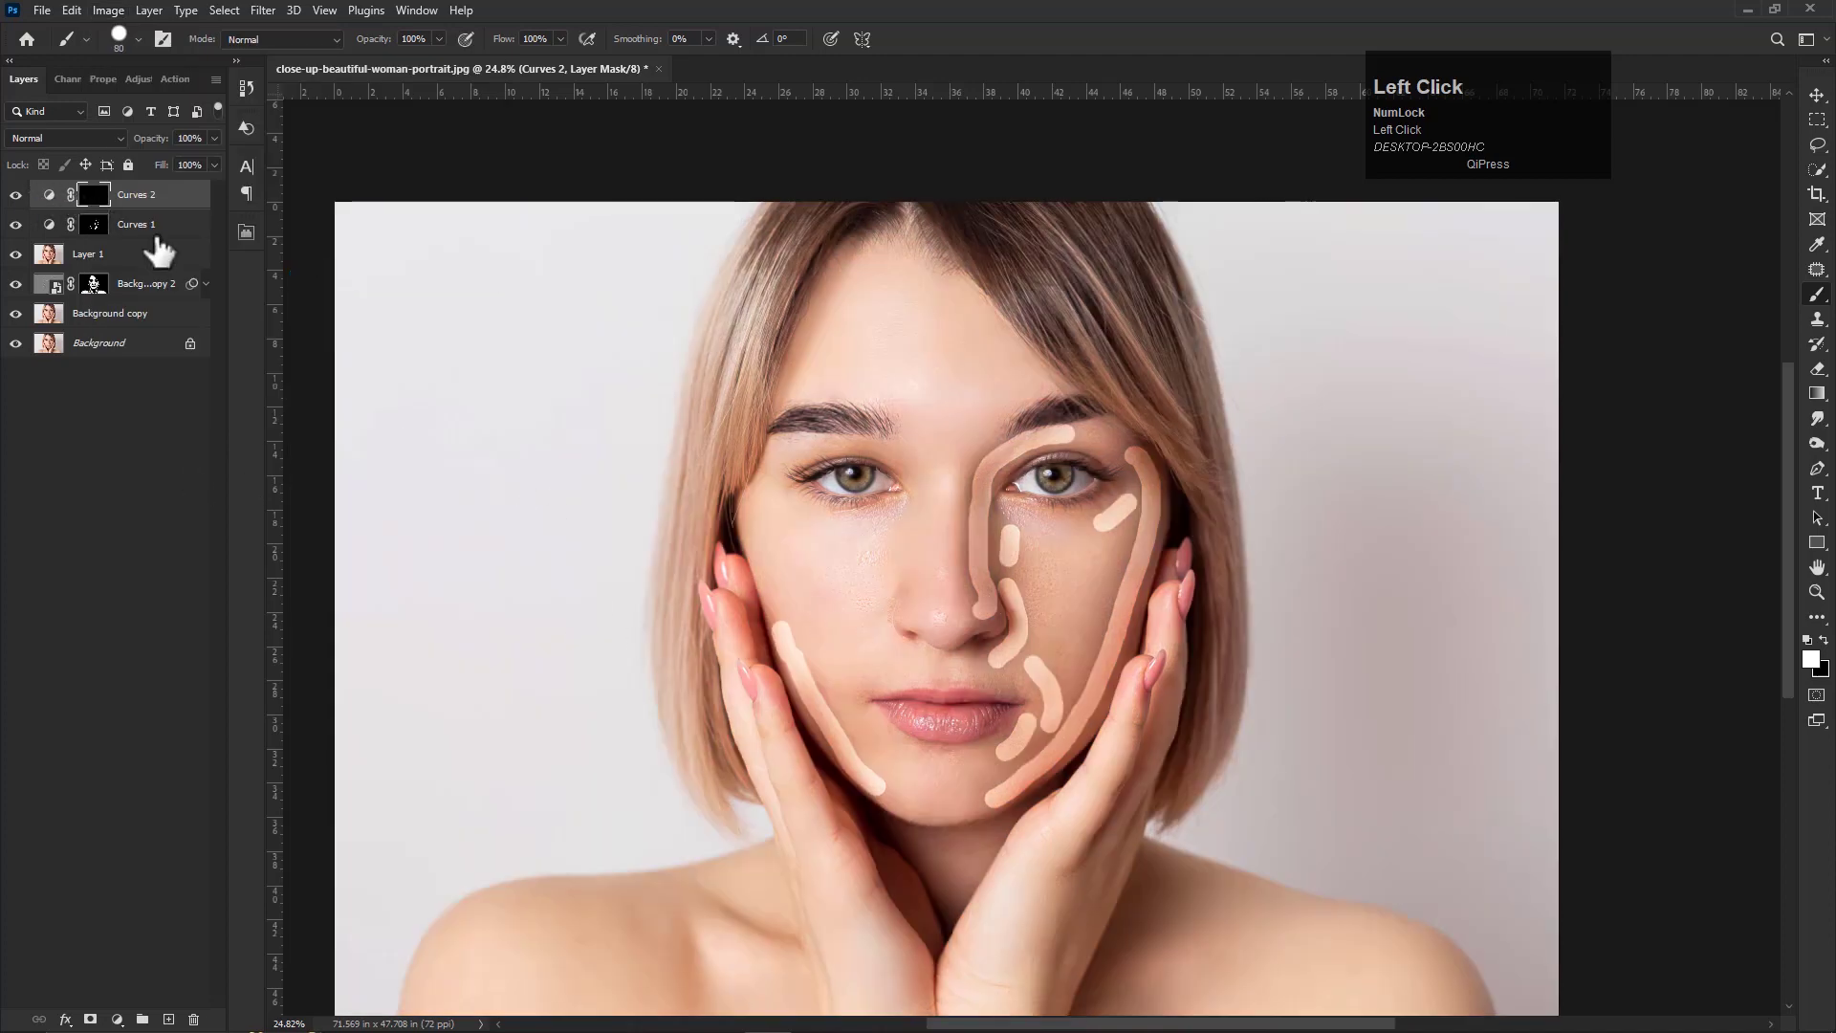
Paint dark contour strokes on the Curves 2 mask along the temples, brow, cheek edge and chin
scroll(up, 3)
key(space)
click(813, 621)
key(space)
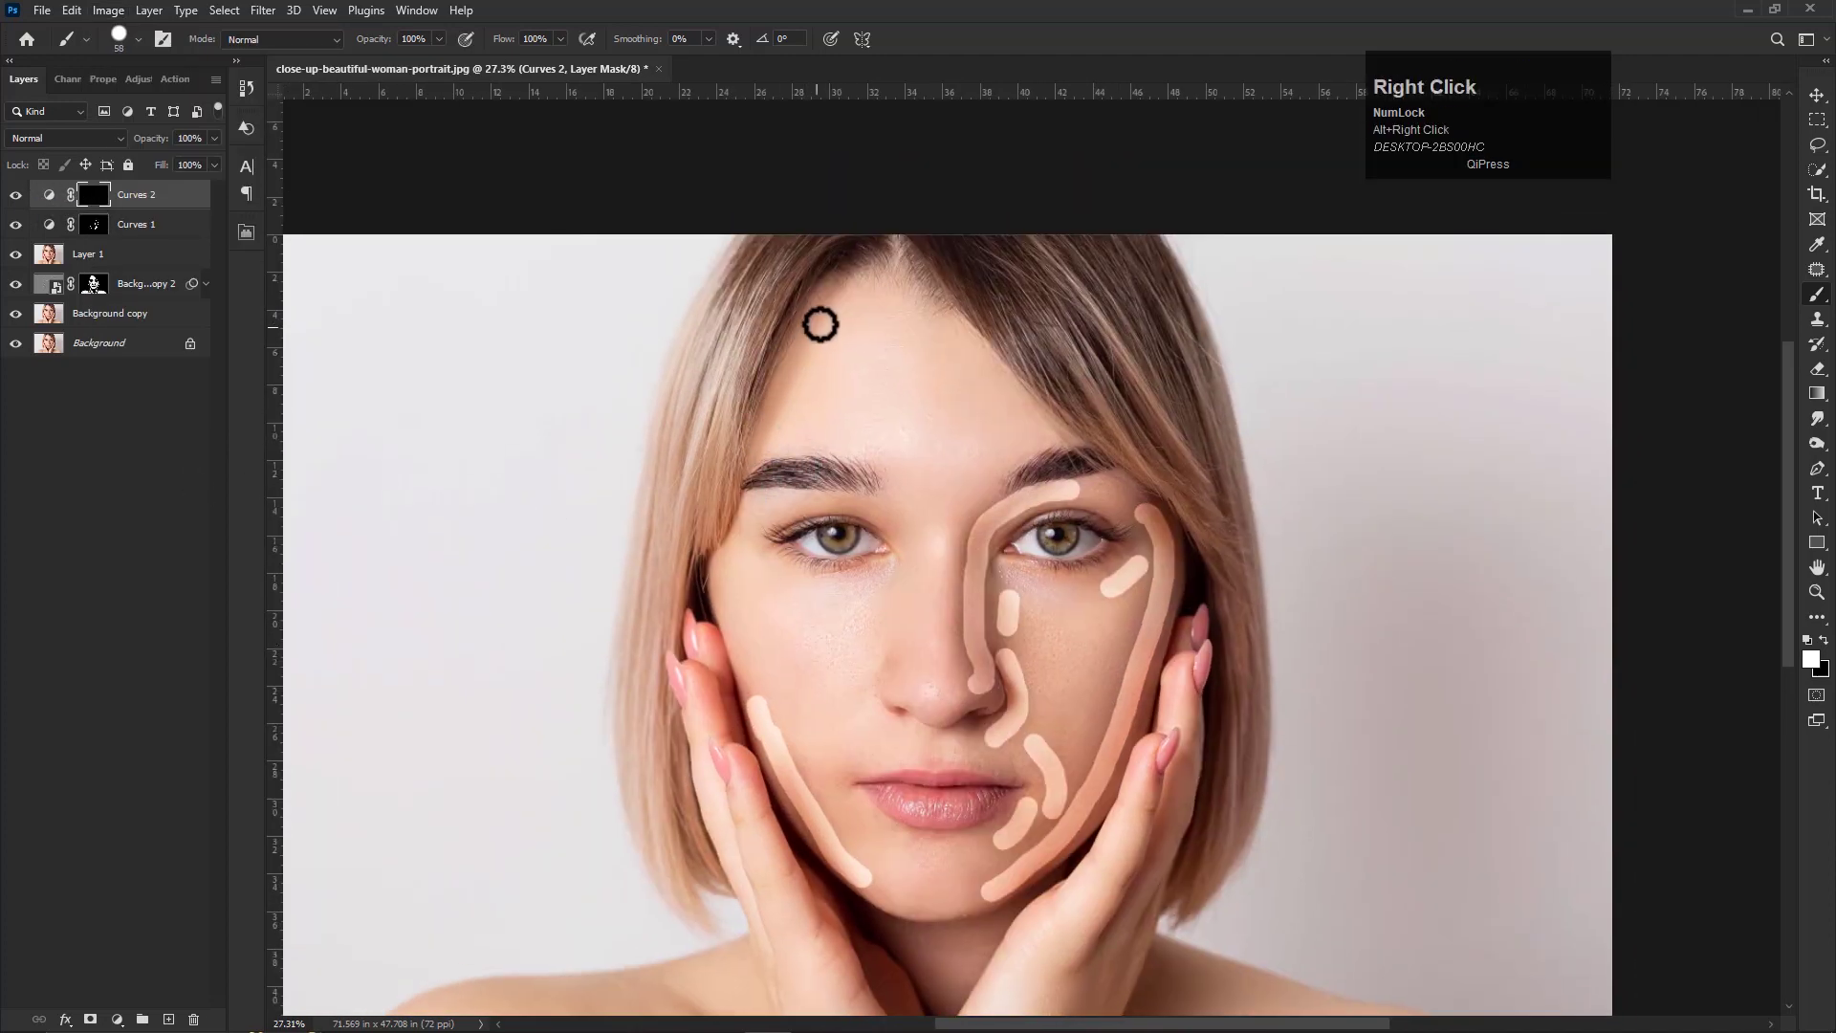
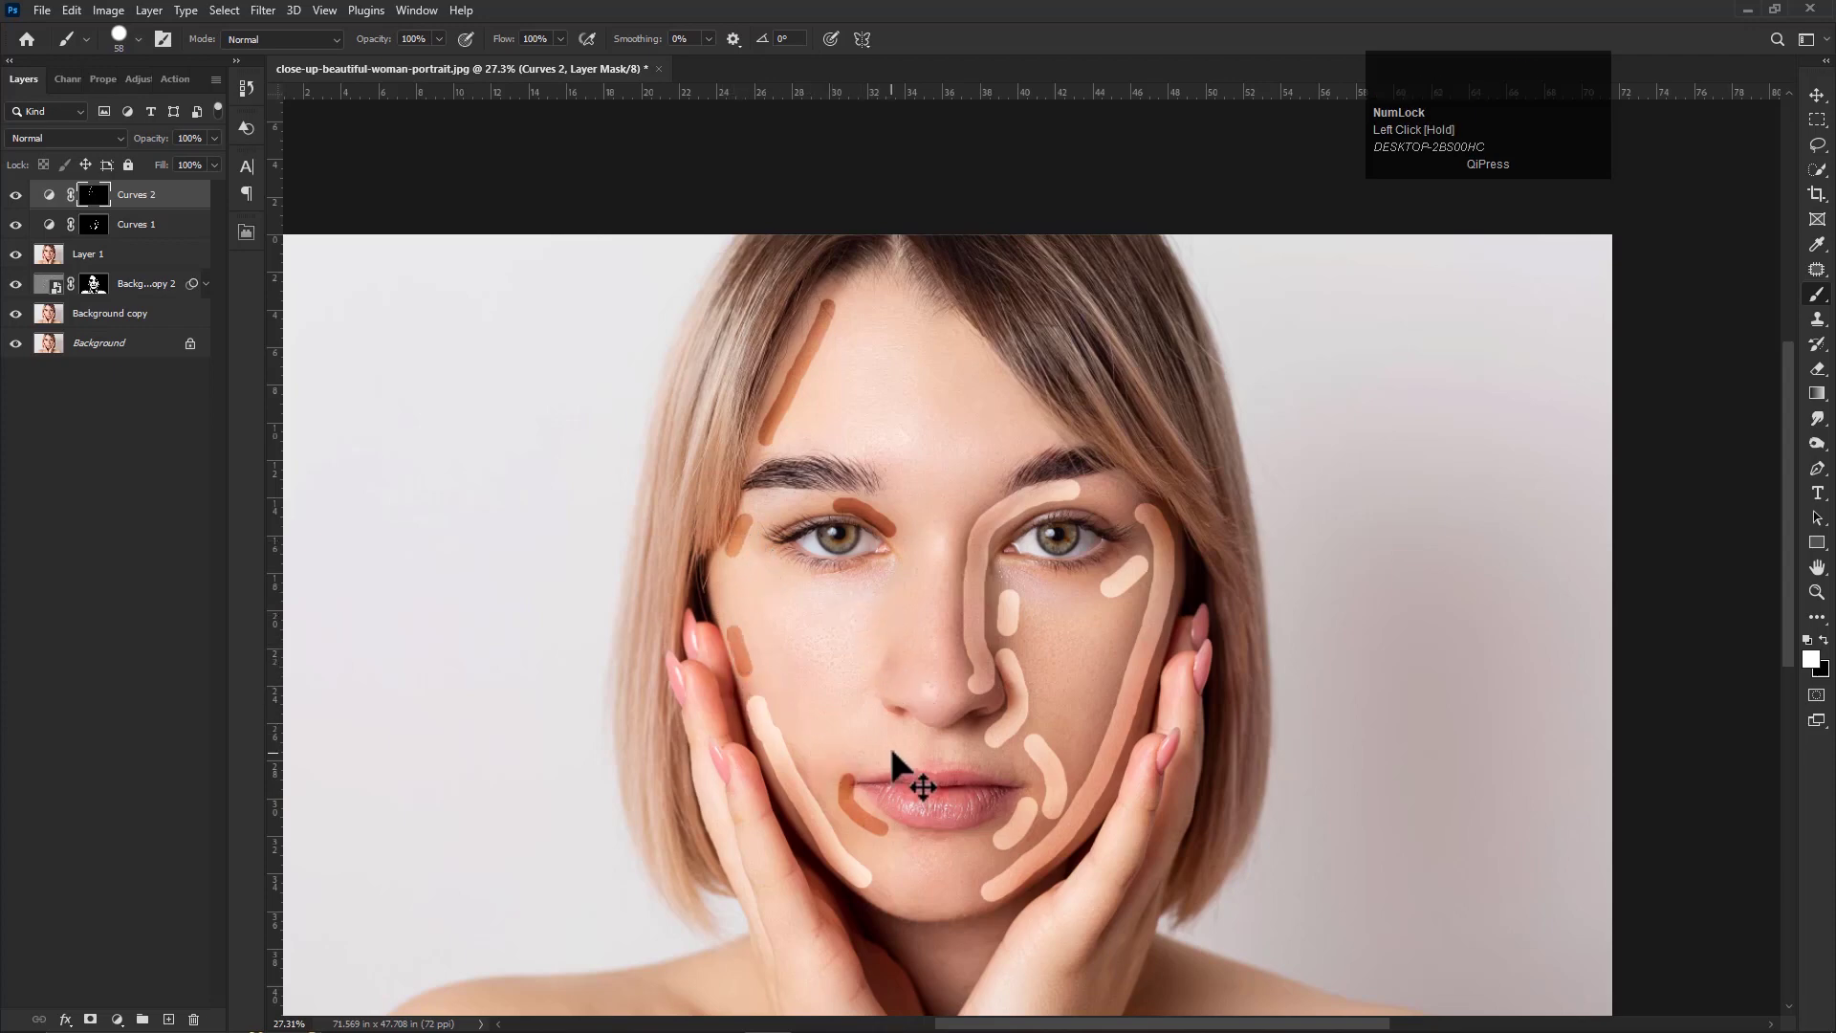
key(space)
click(920, 848)
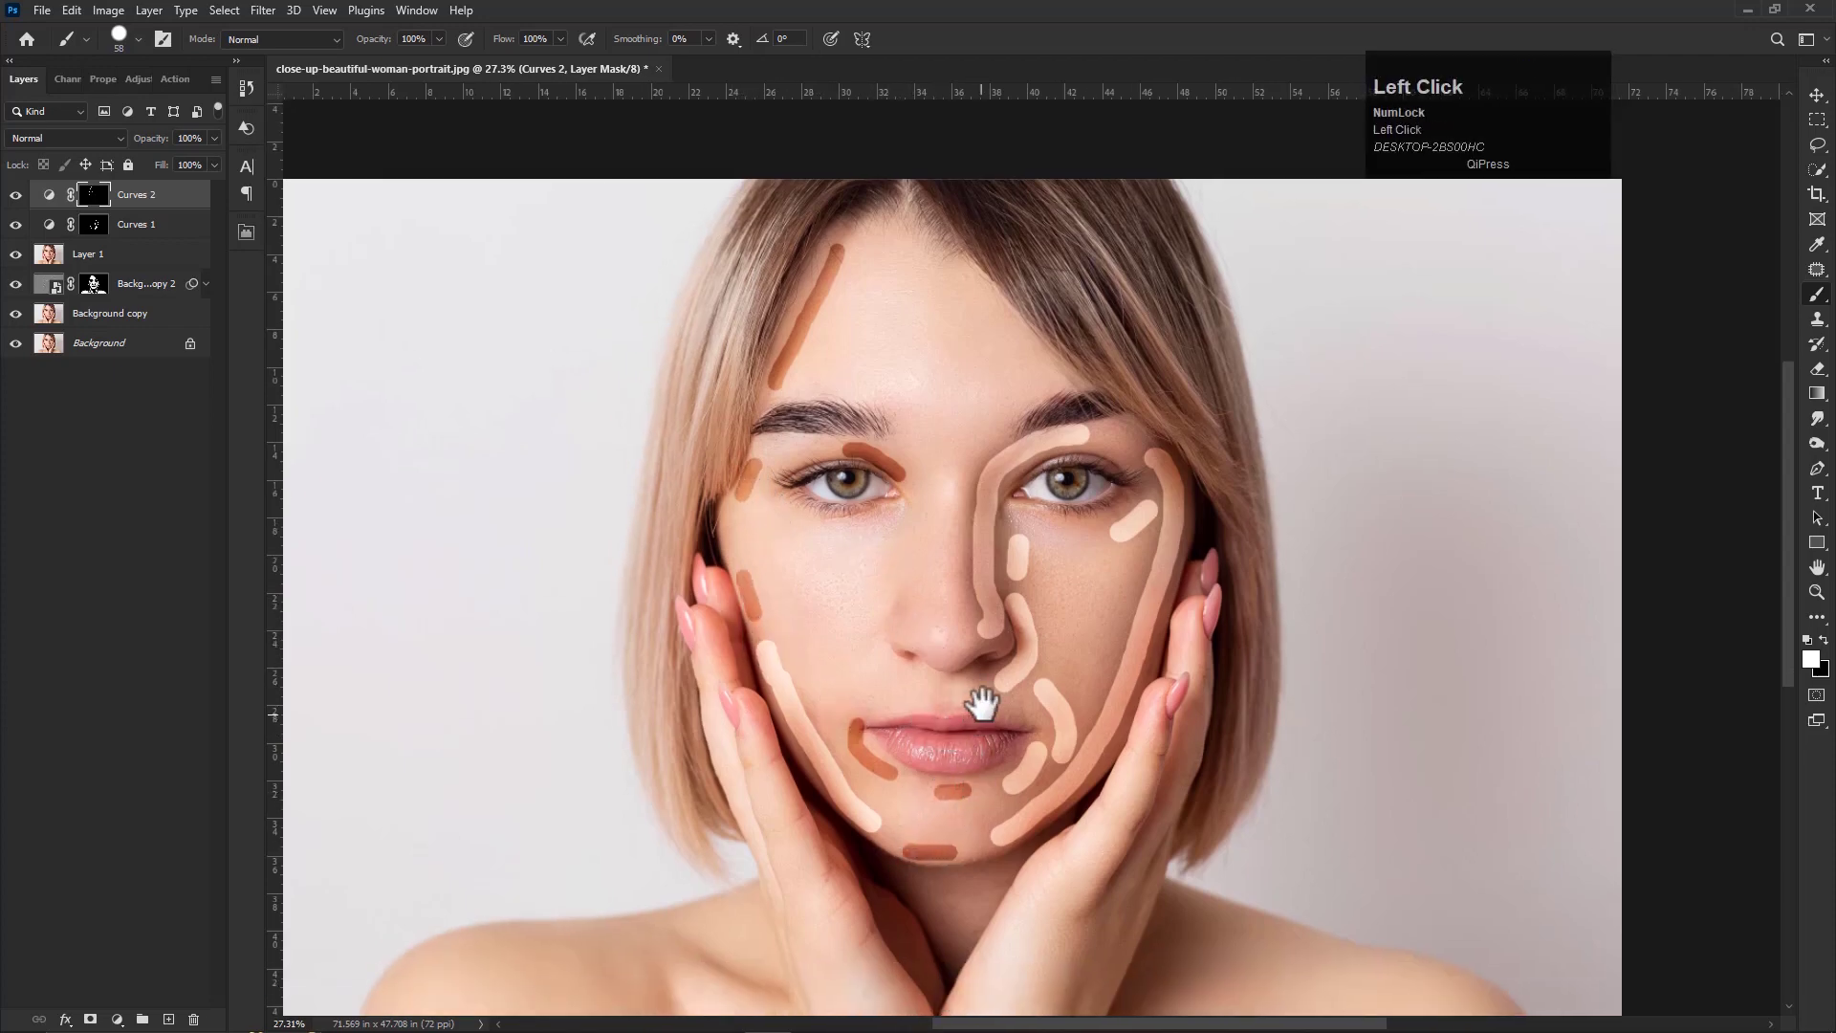
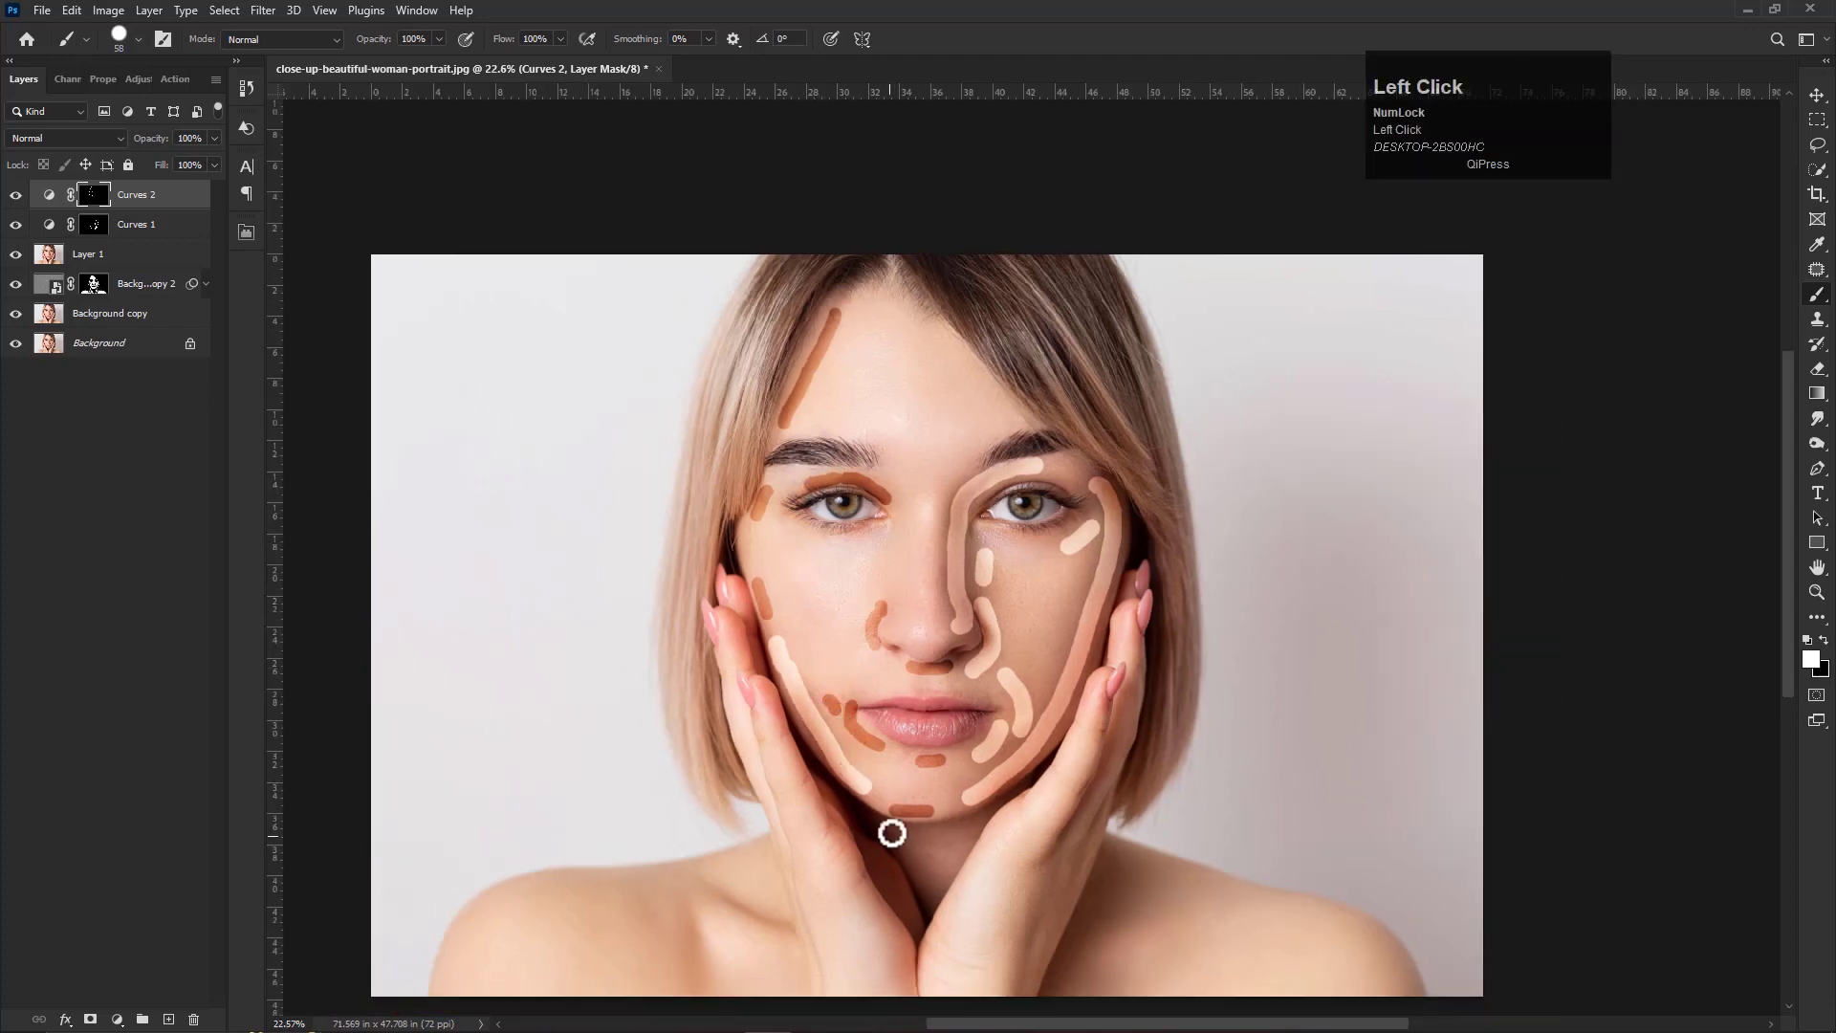
Feather the Curves 1 mask to about 108 px in the Properties panel
scroll(up, 3)
click(101, 234)
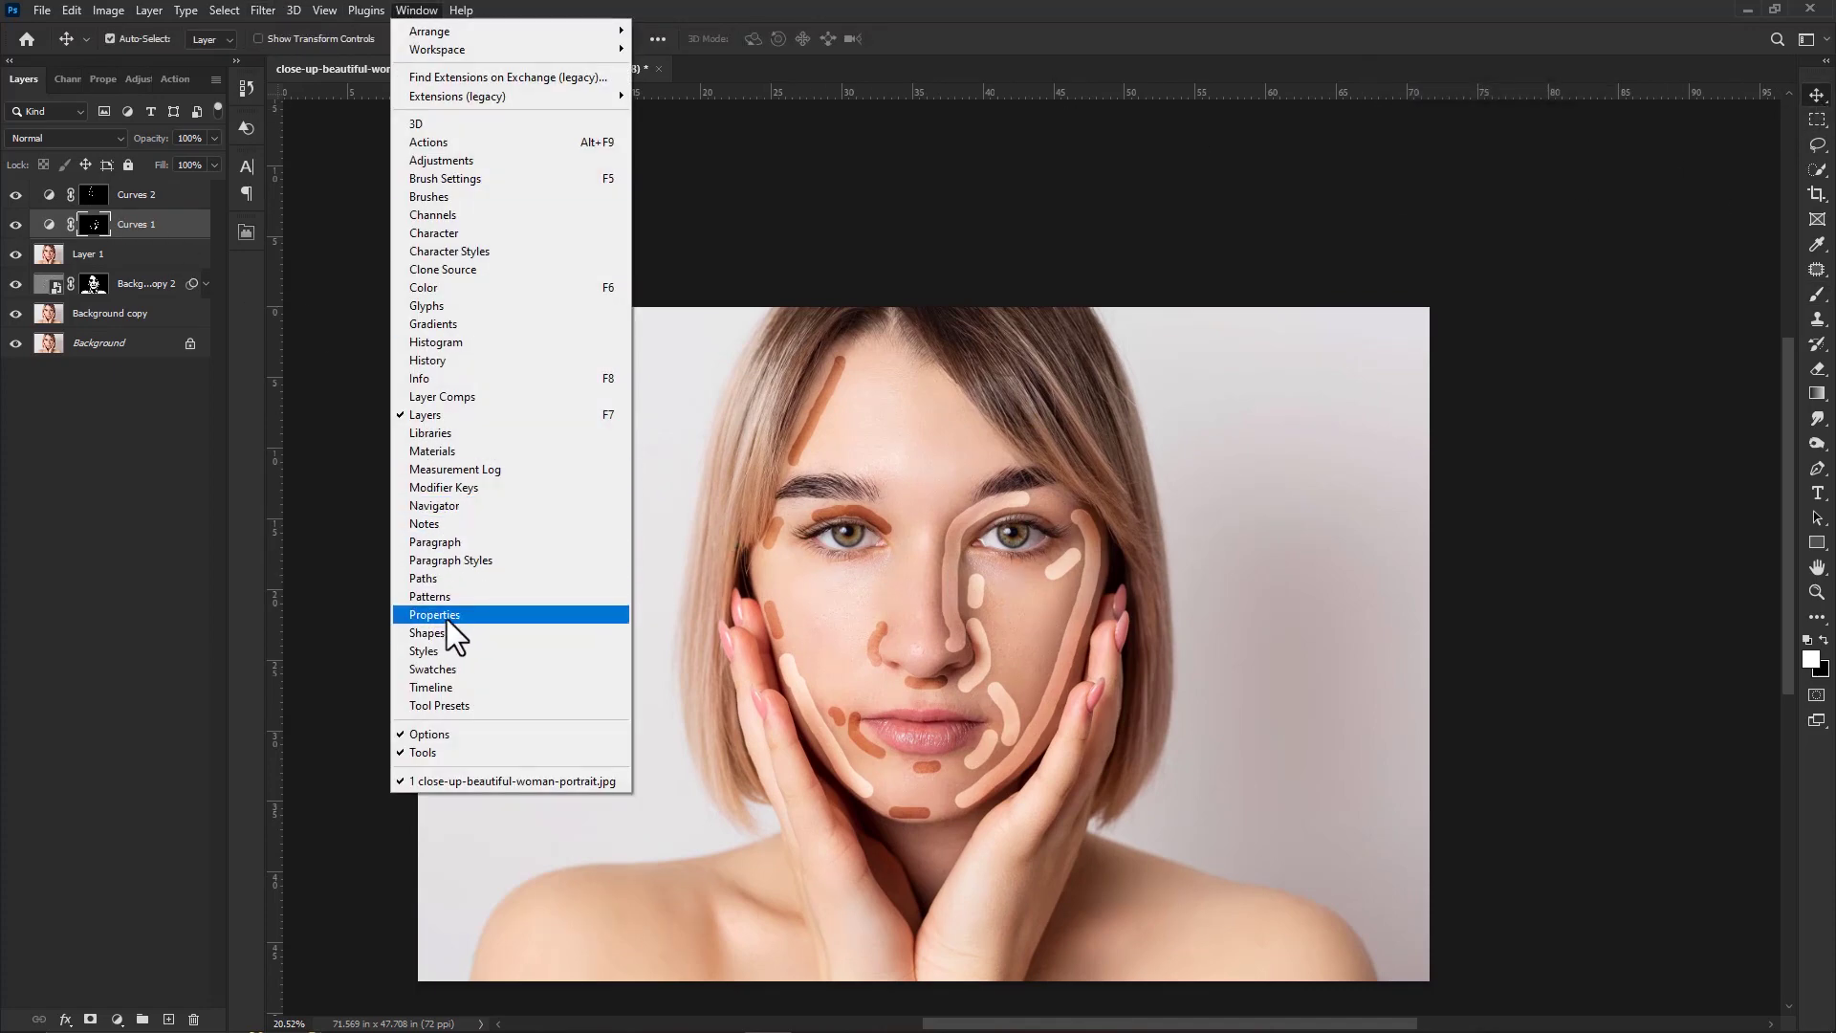
drag(452, 627, 176, 260)
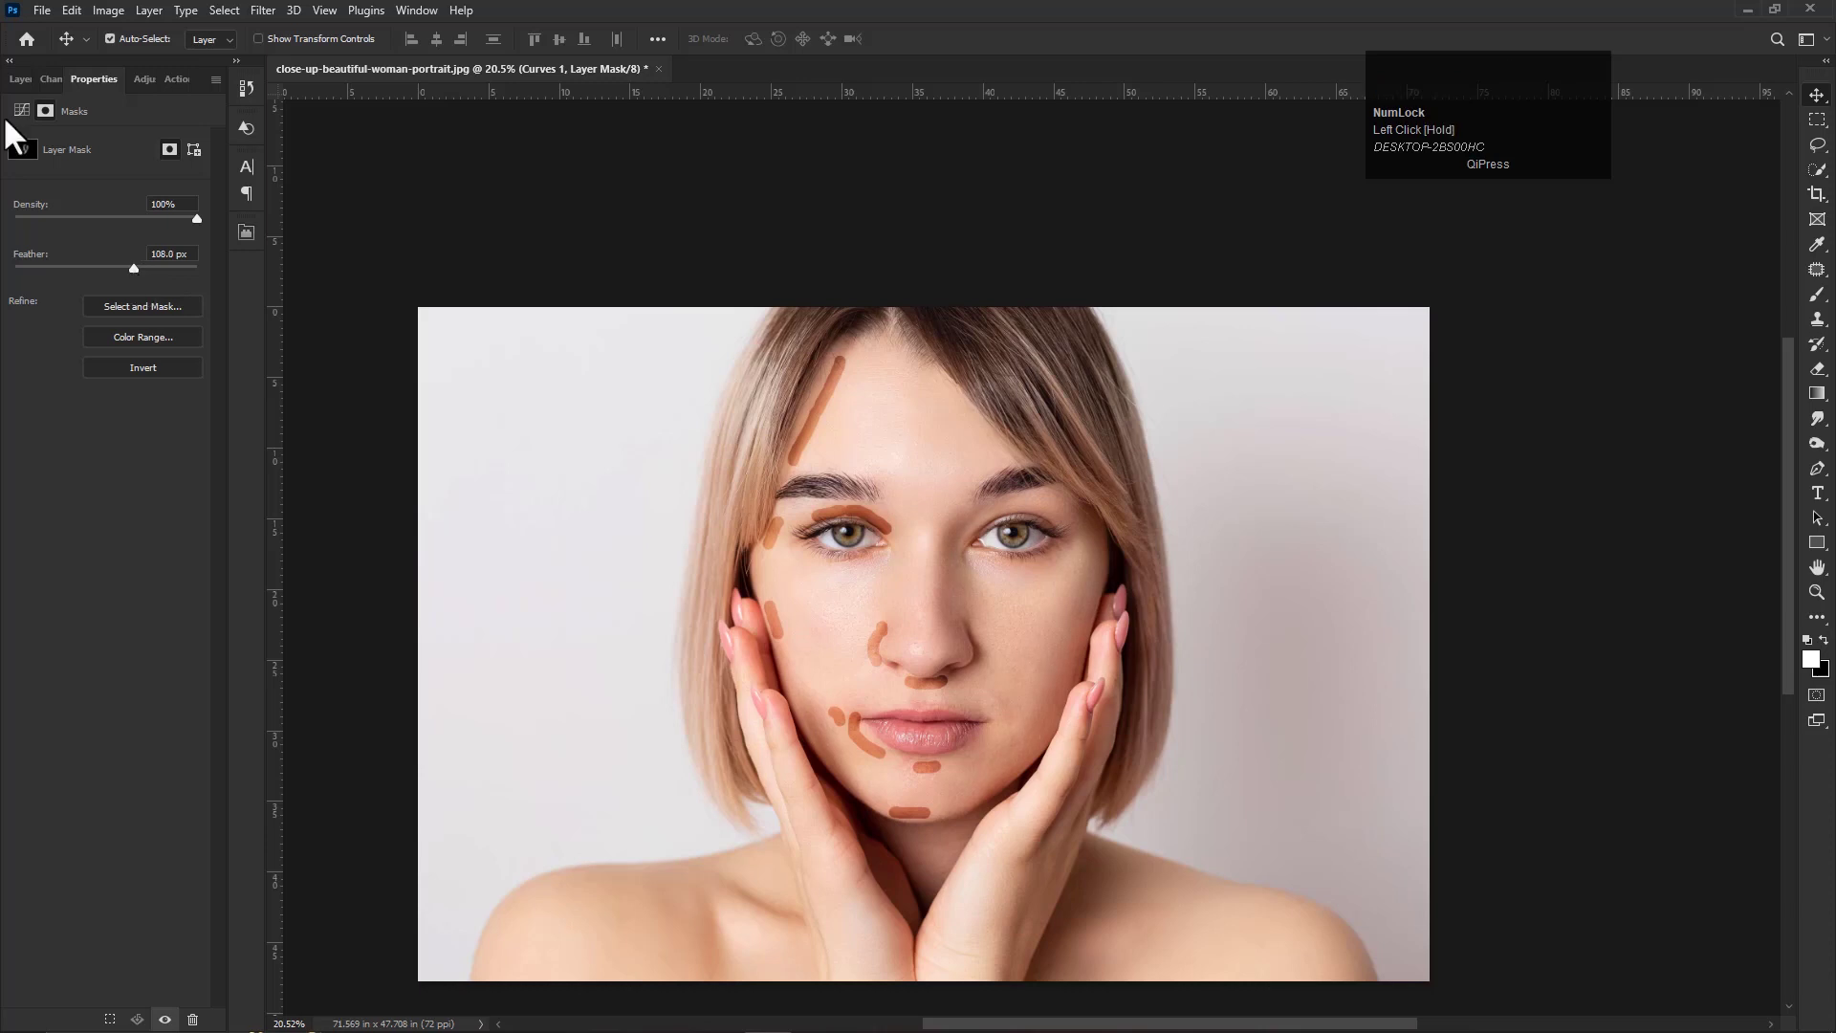
Feather the Curves 2 mask by the same heavy amount so the dark strokes blend in
drag(143, 285, 29, 88)
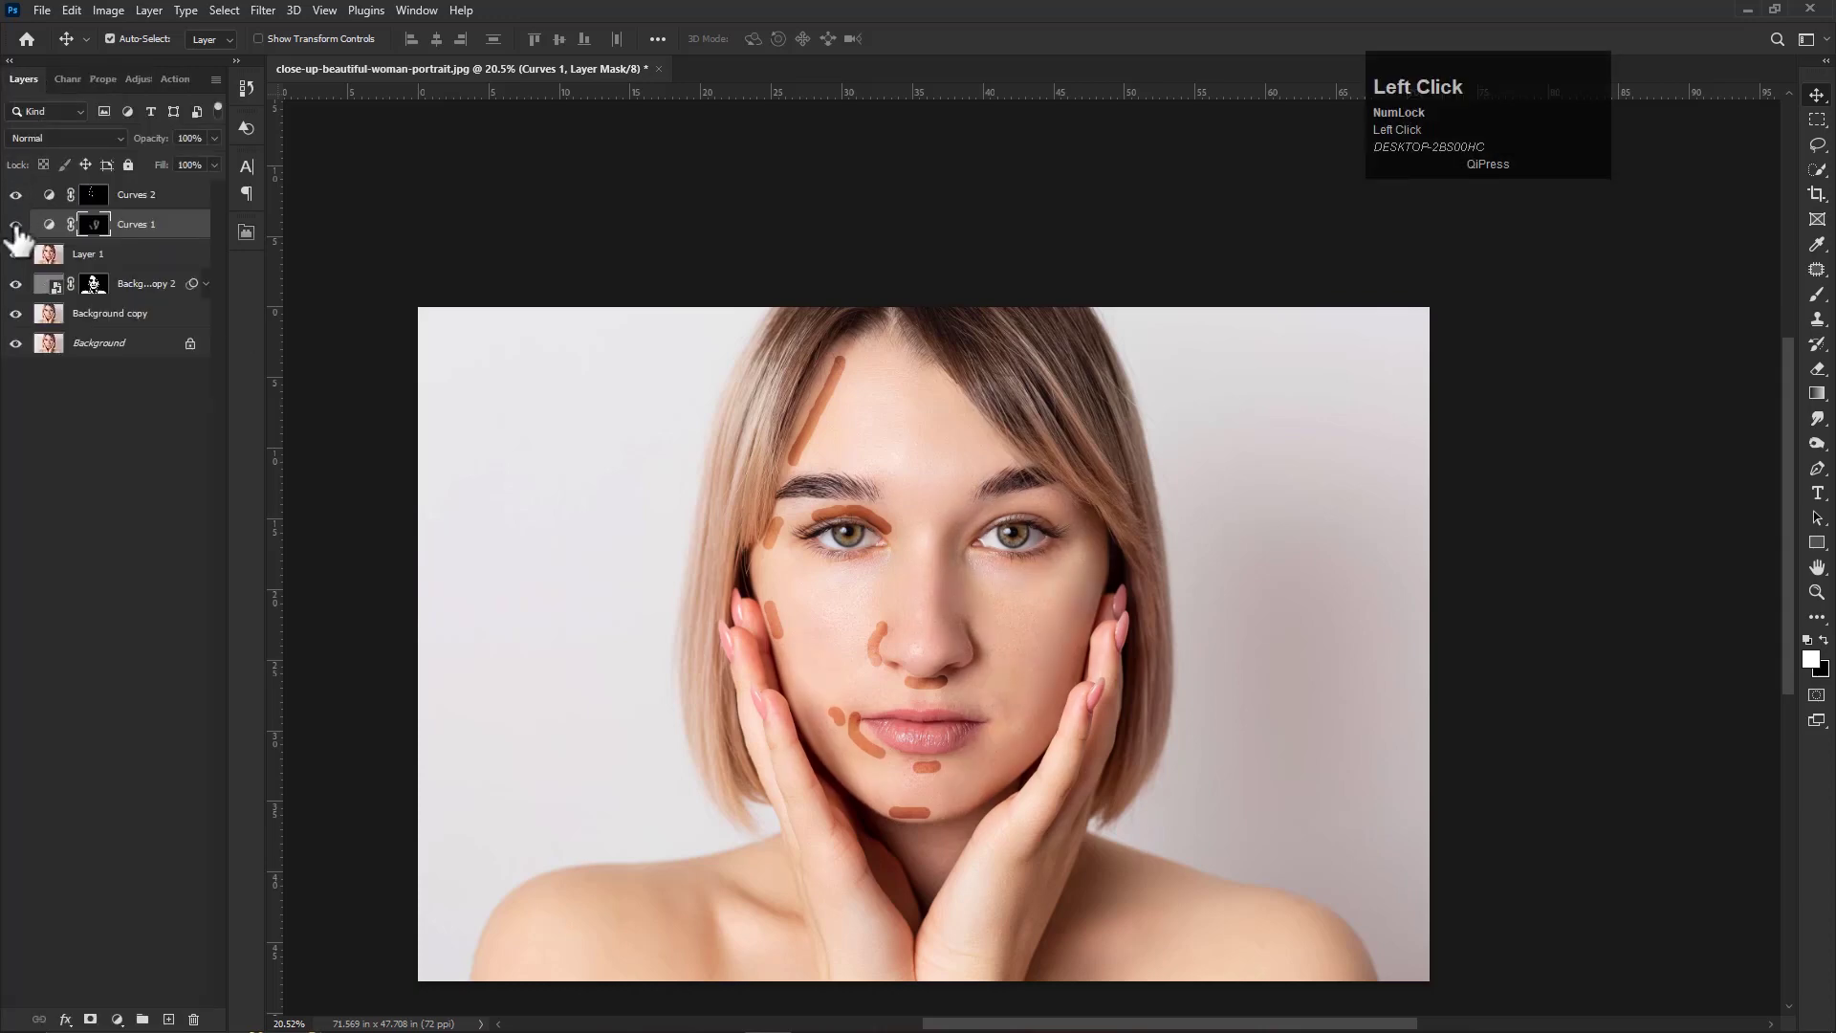
drag(104, 207, 98, 235)
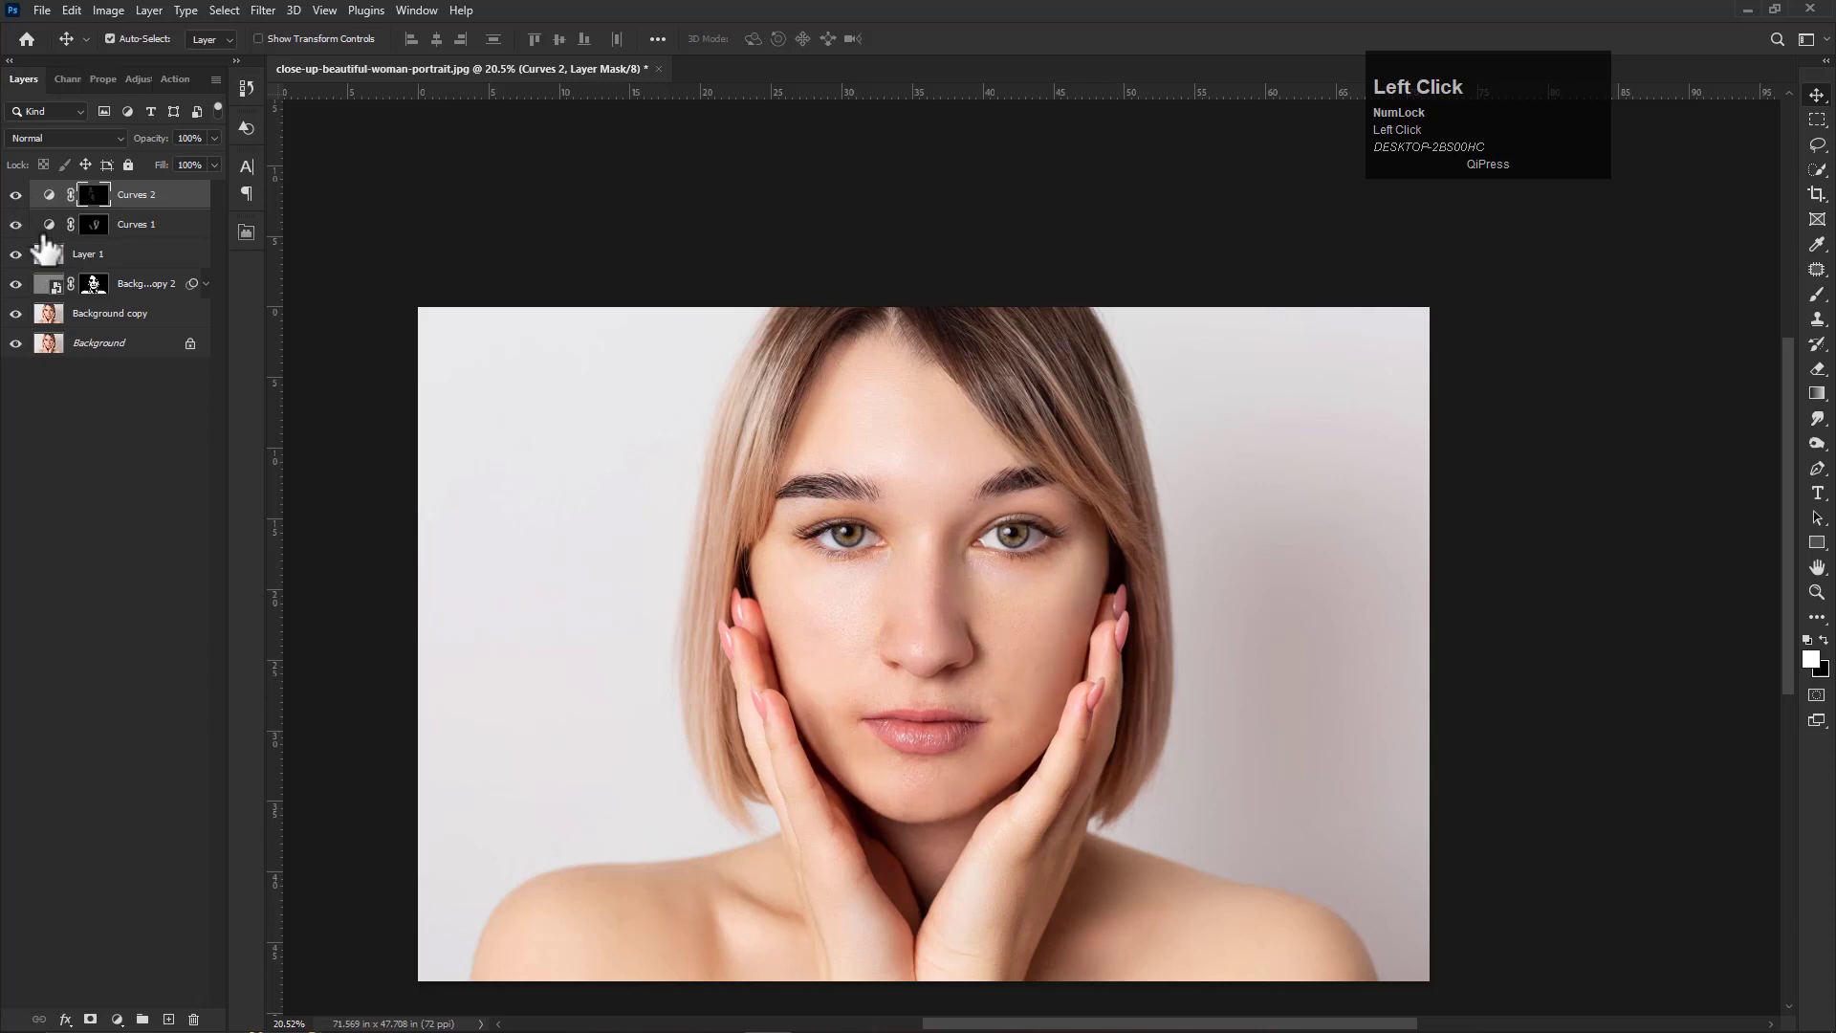
drag(147, 282, 136, 212)
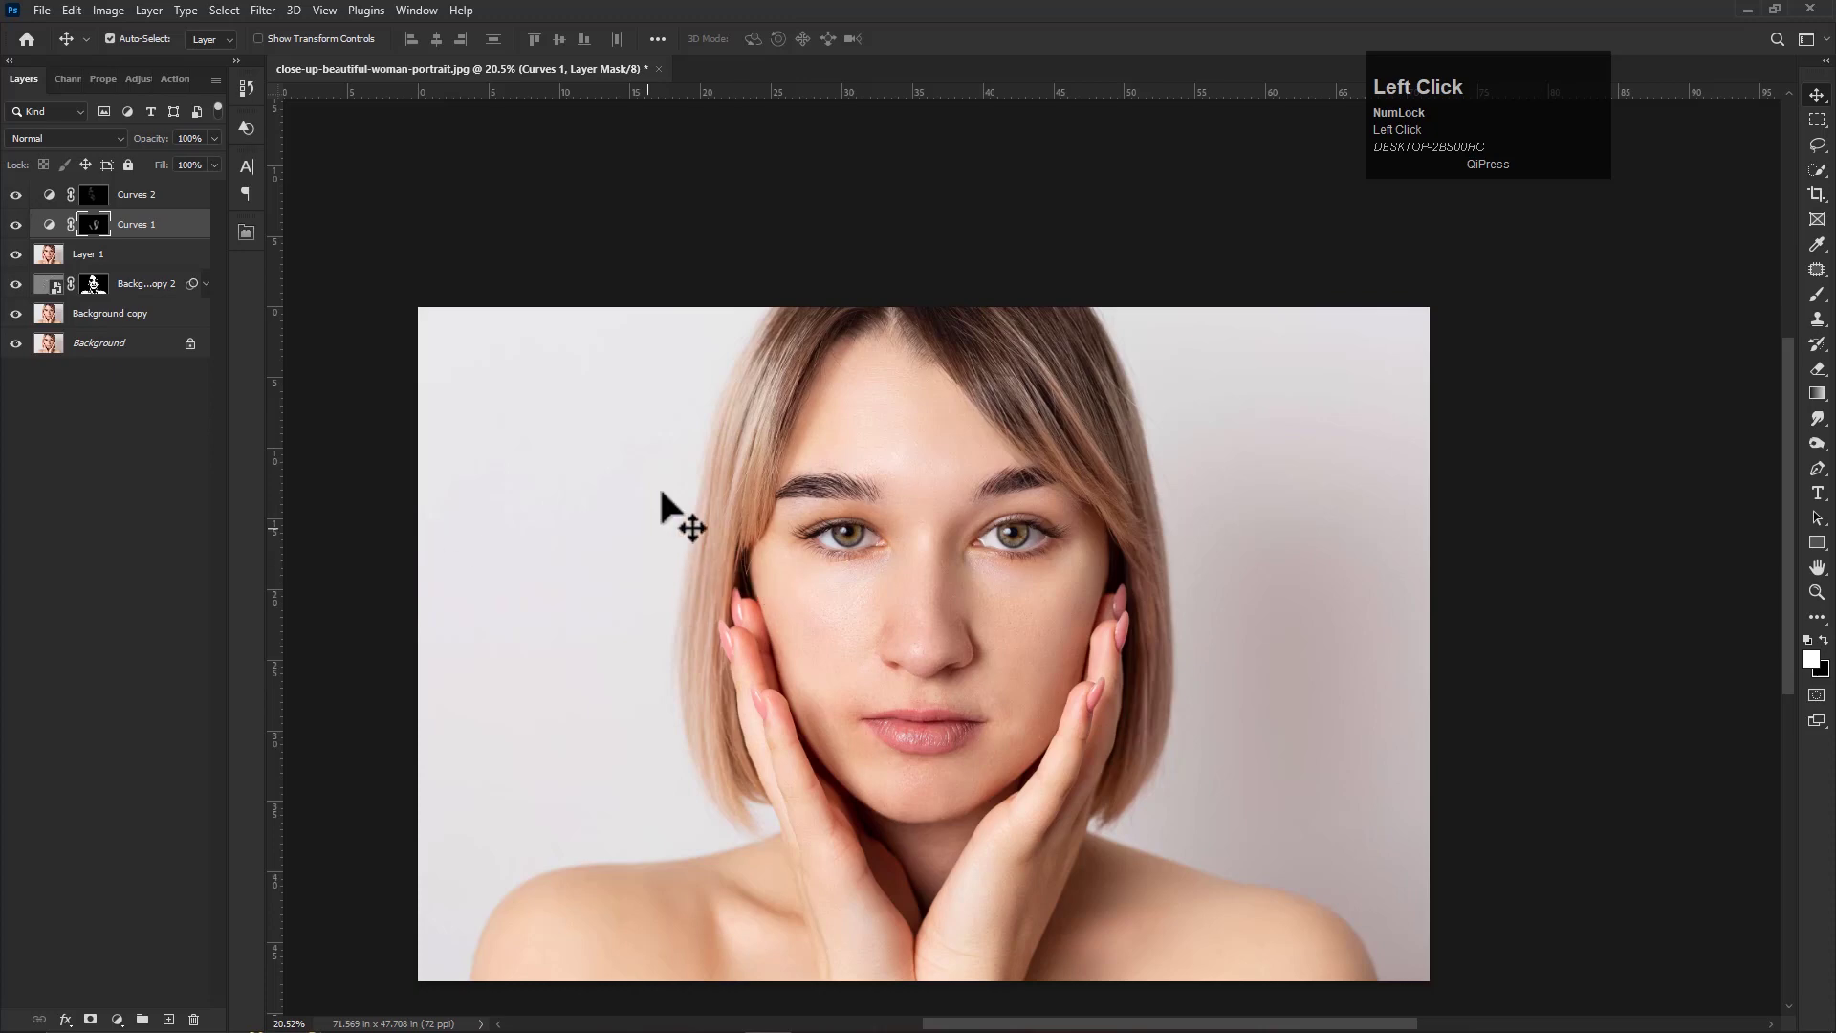
Merge visible layers into Layer 2 and add a red Solid Color fill layer above it
key(ctrl+shift+alt+e)
click(1364, 80)
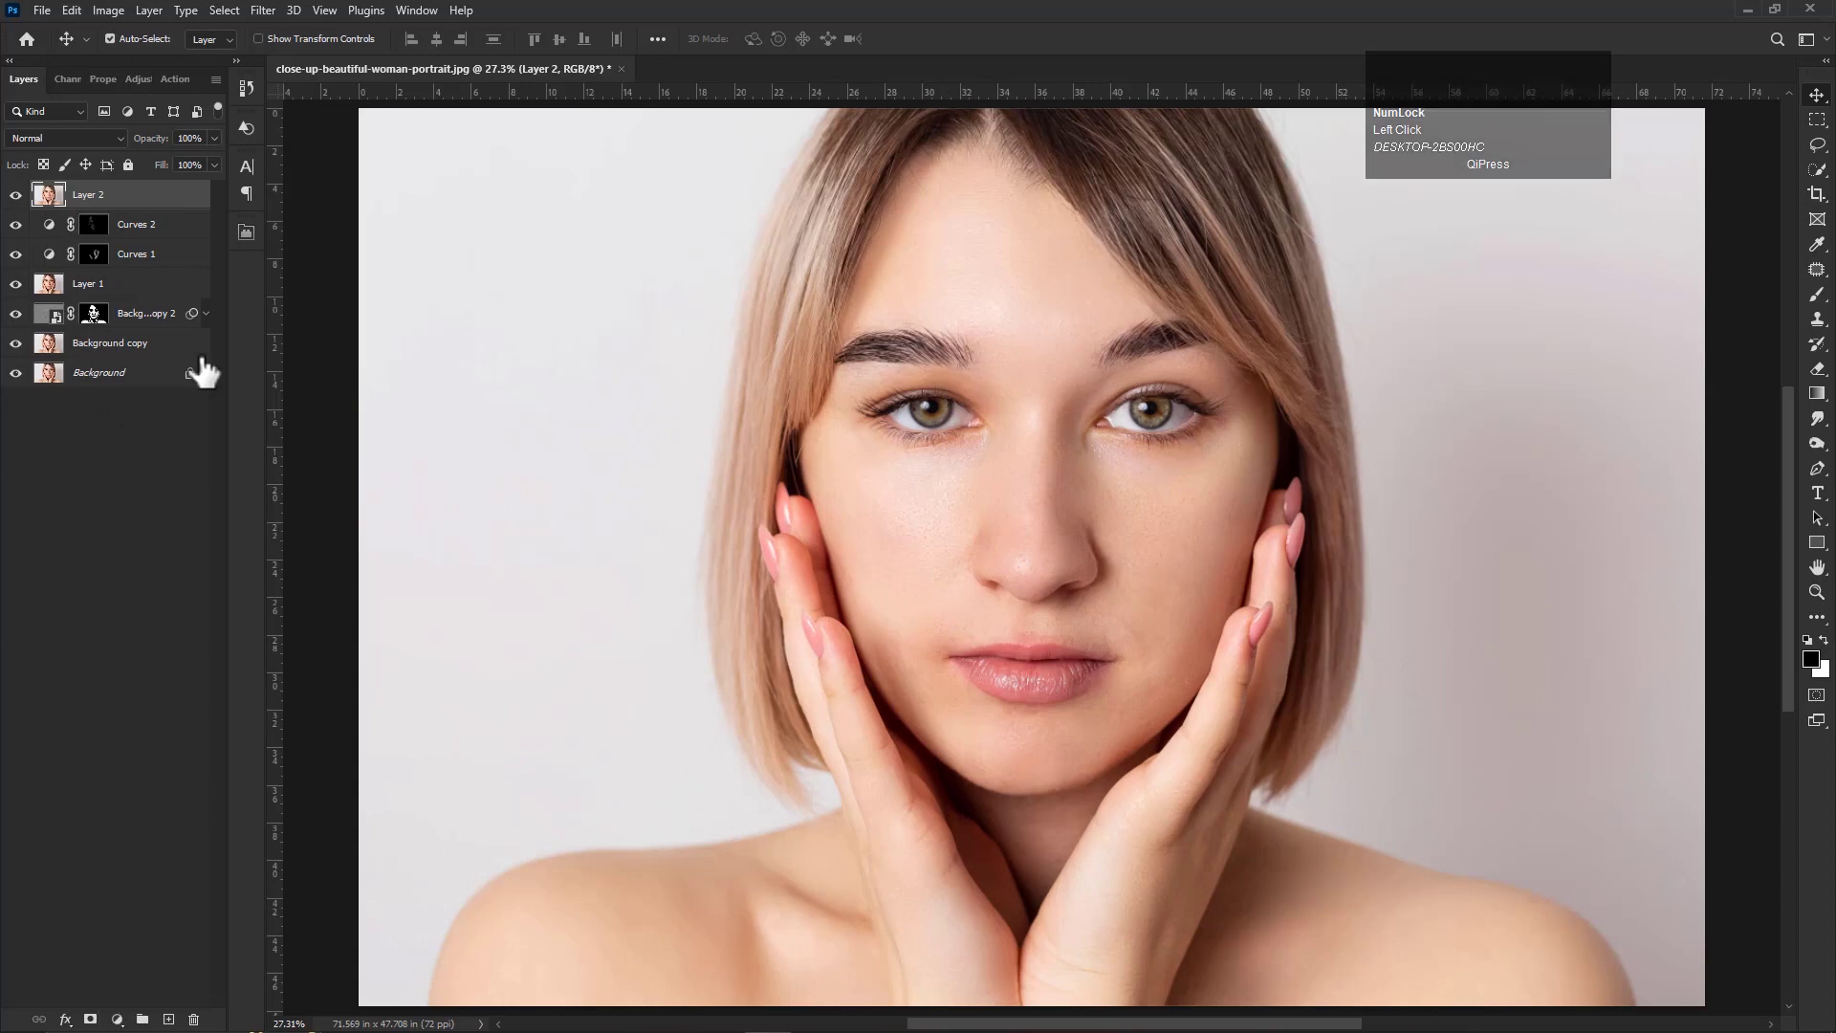
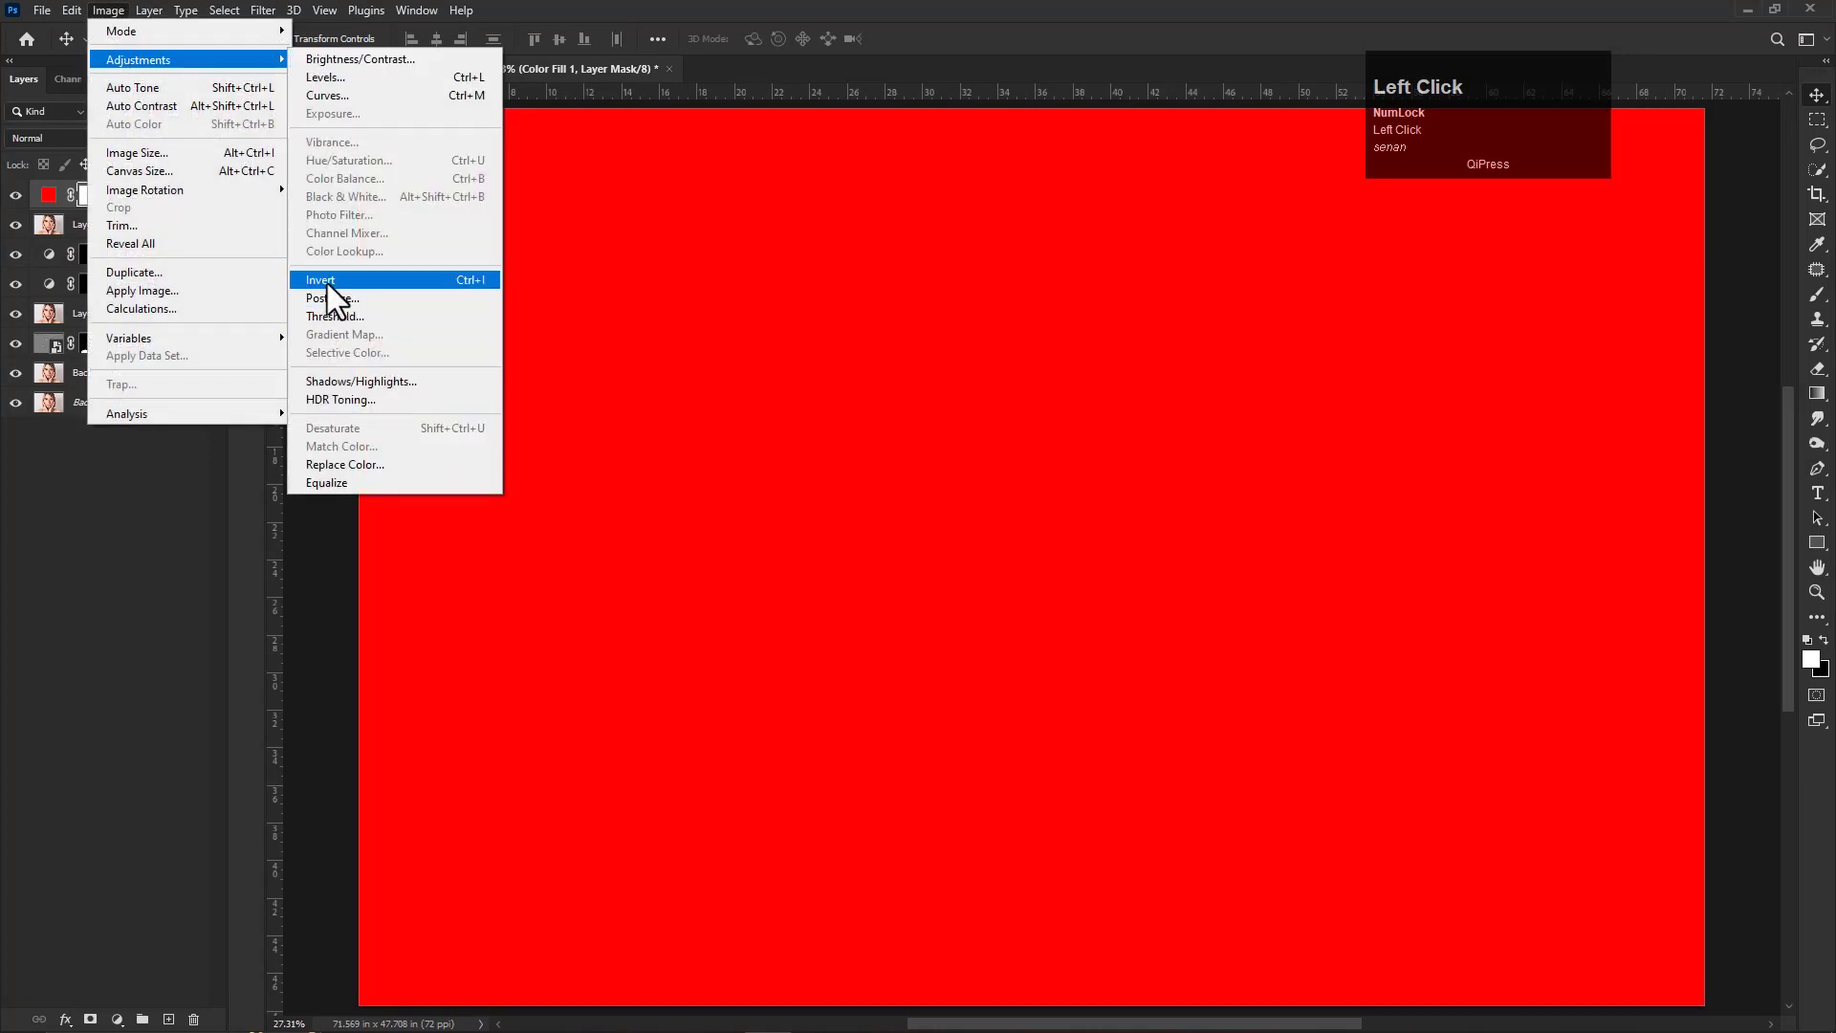
click(336, 291)
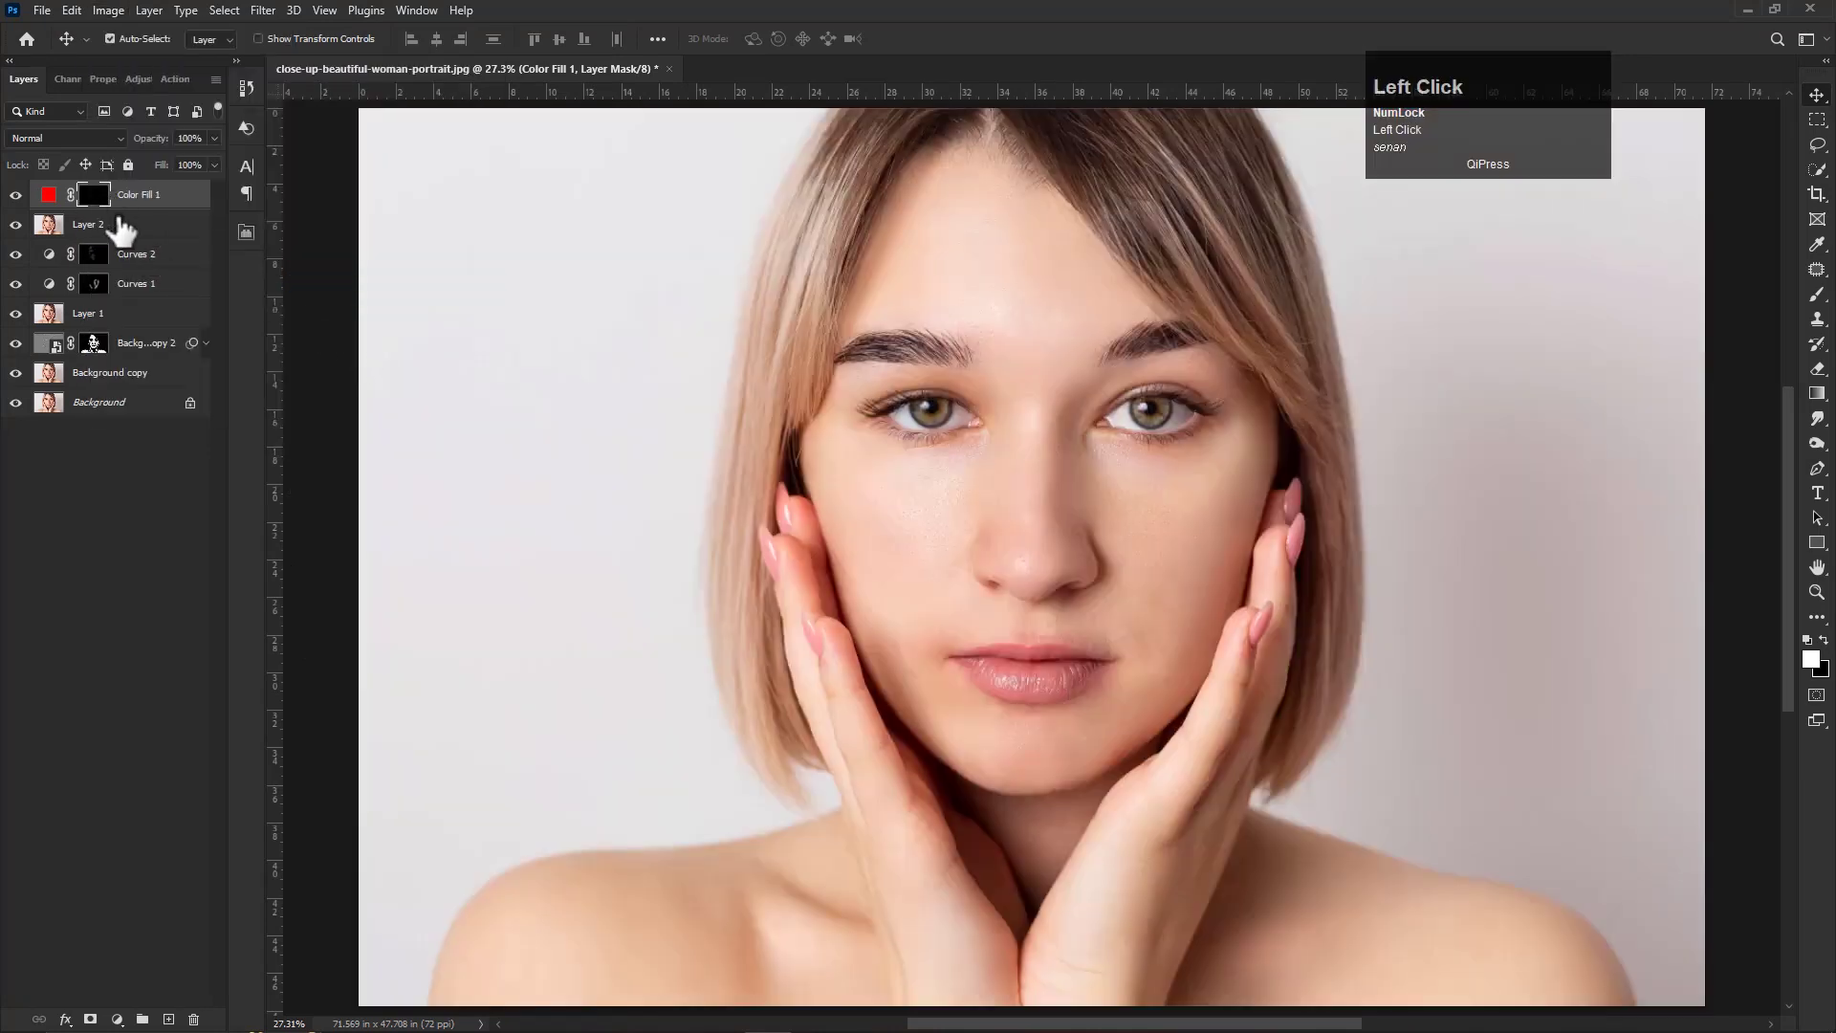
right_click(106, 206)
click(107, 211)
key(ctrl+z)
click(58, 206)
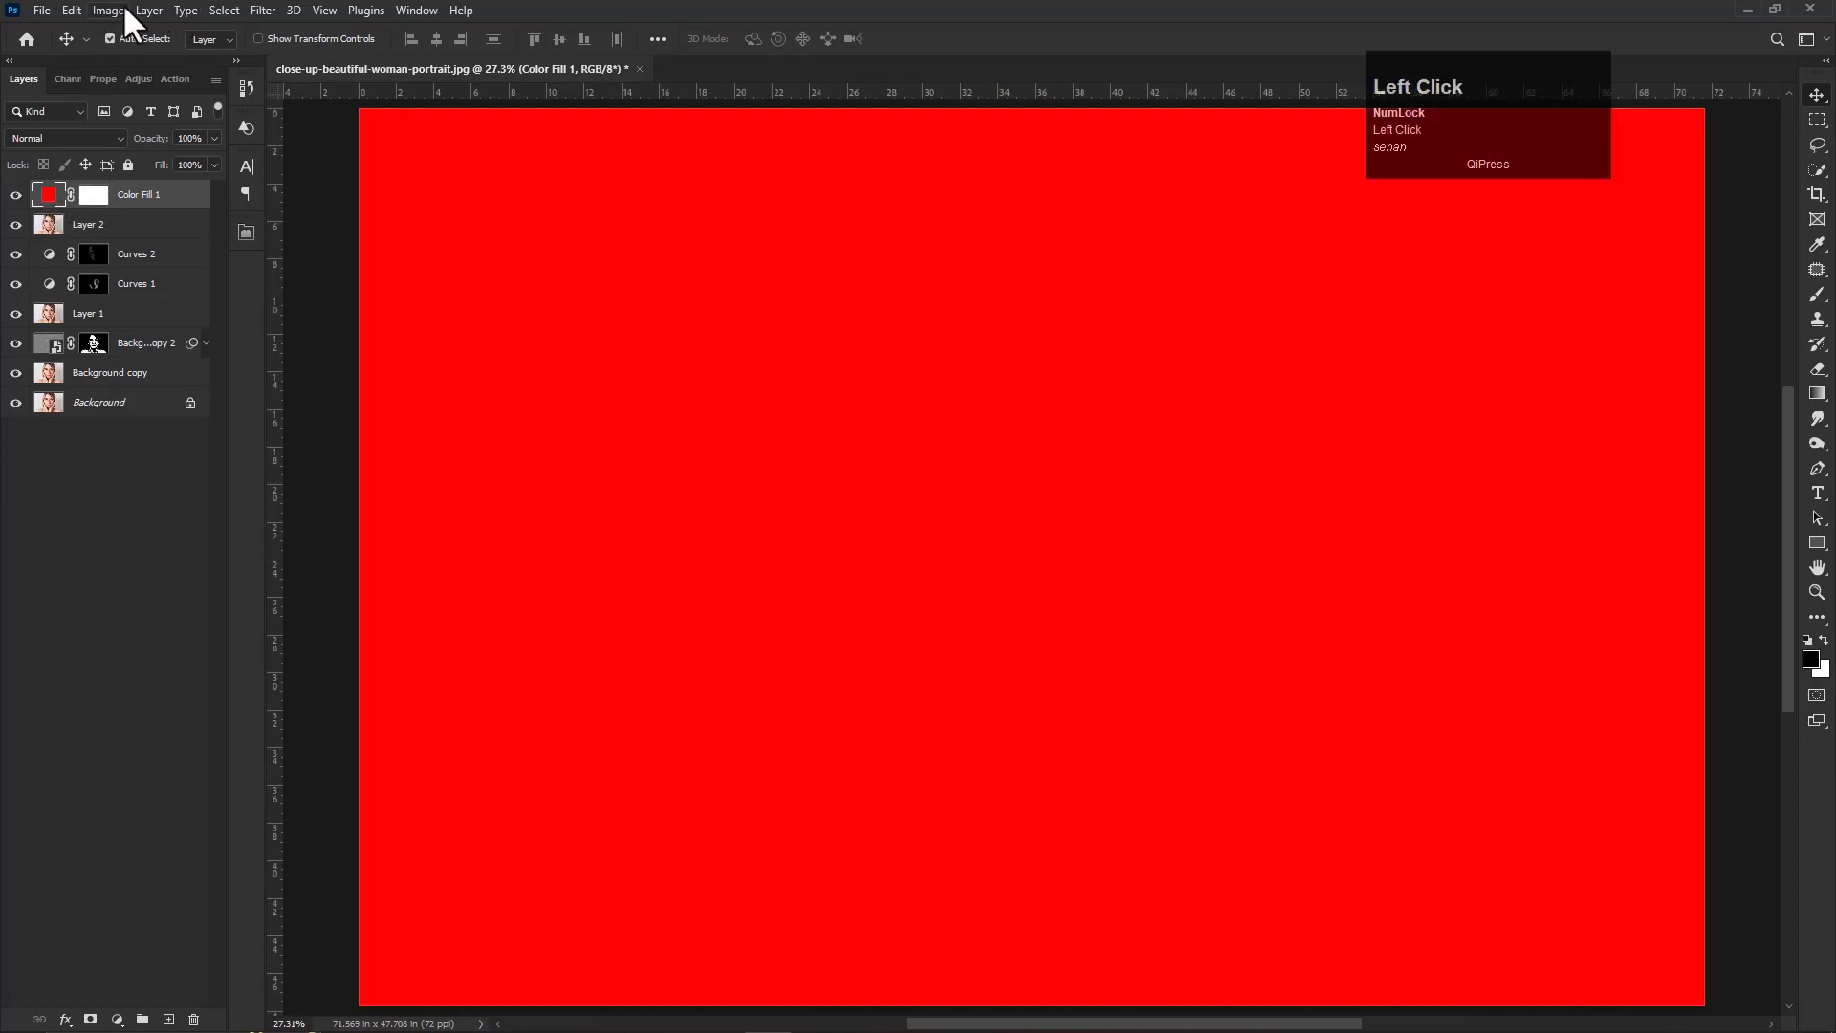
Set the red fill to Multiply and invert its mask so the red is hidden
click(116, 18)
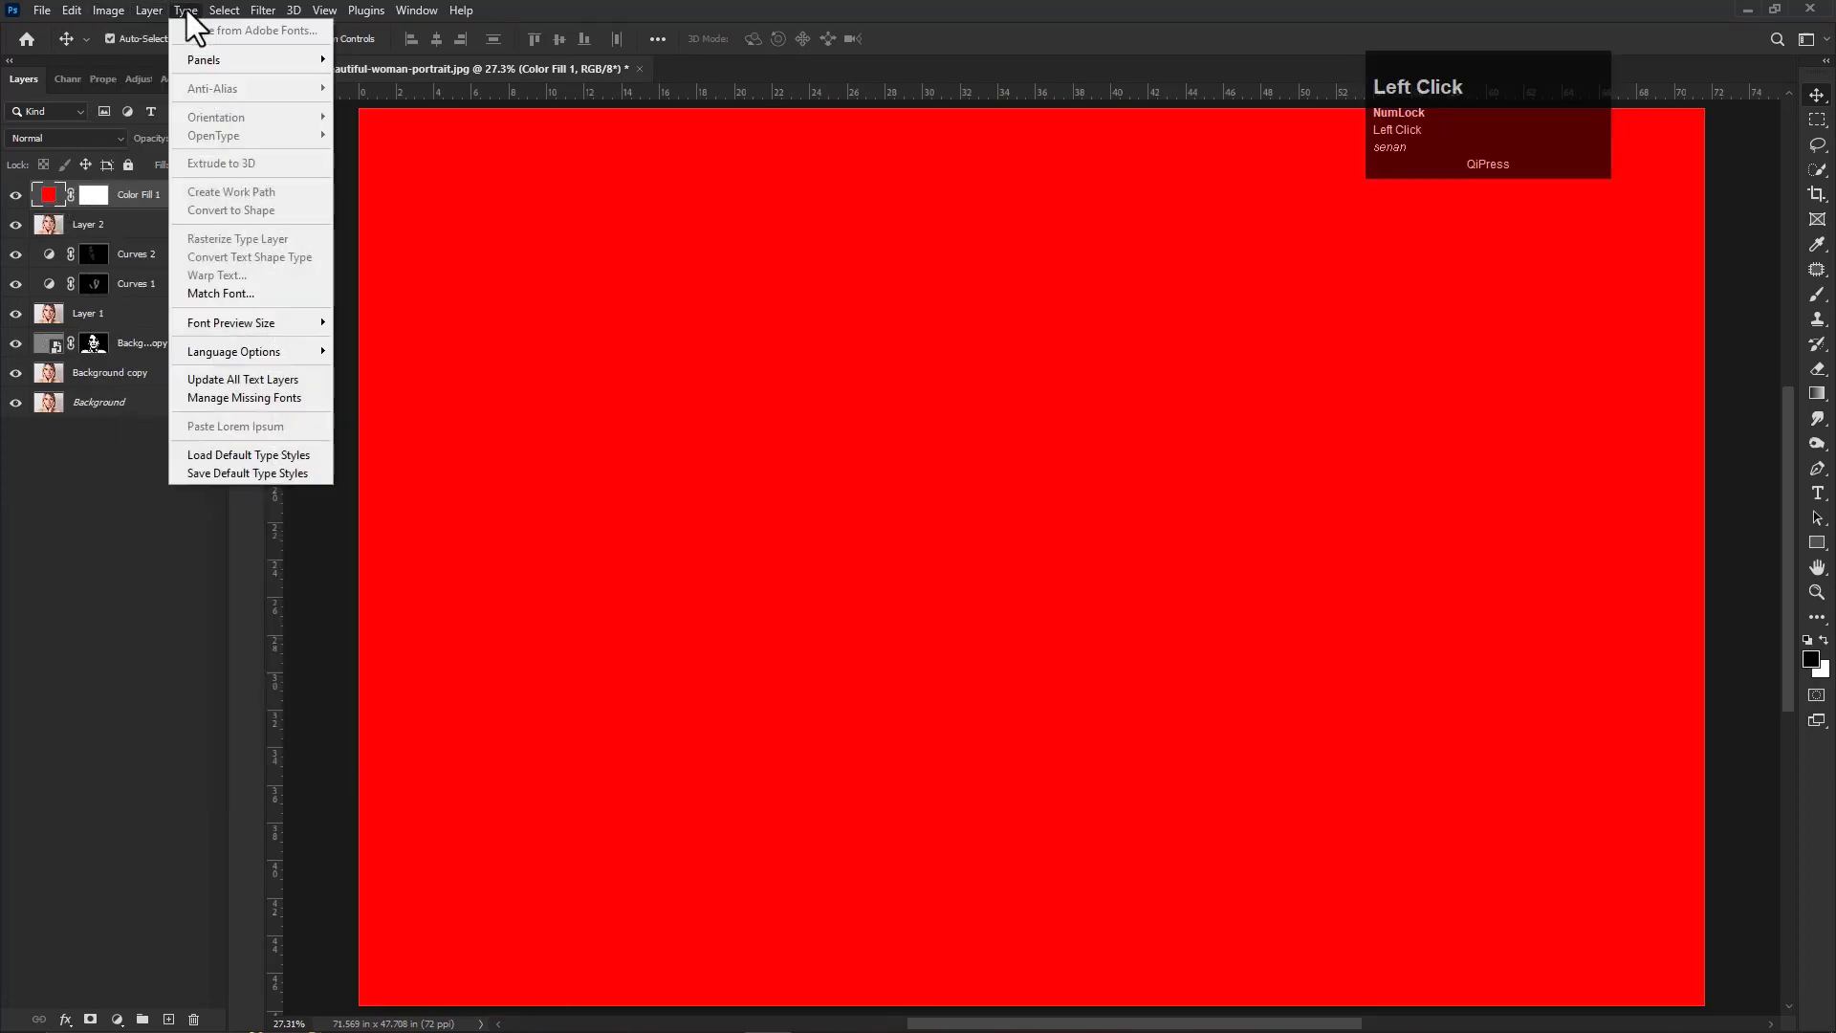
click(55, 201)
click(66, 144)
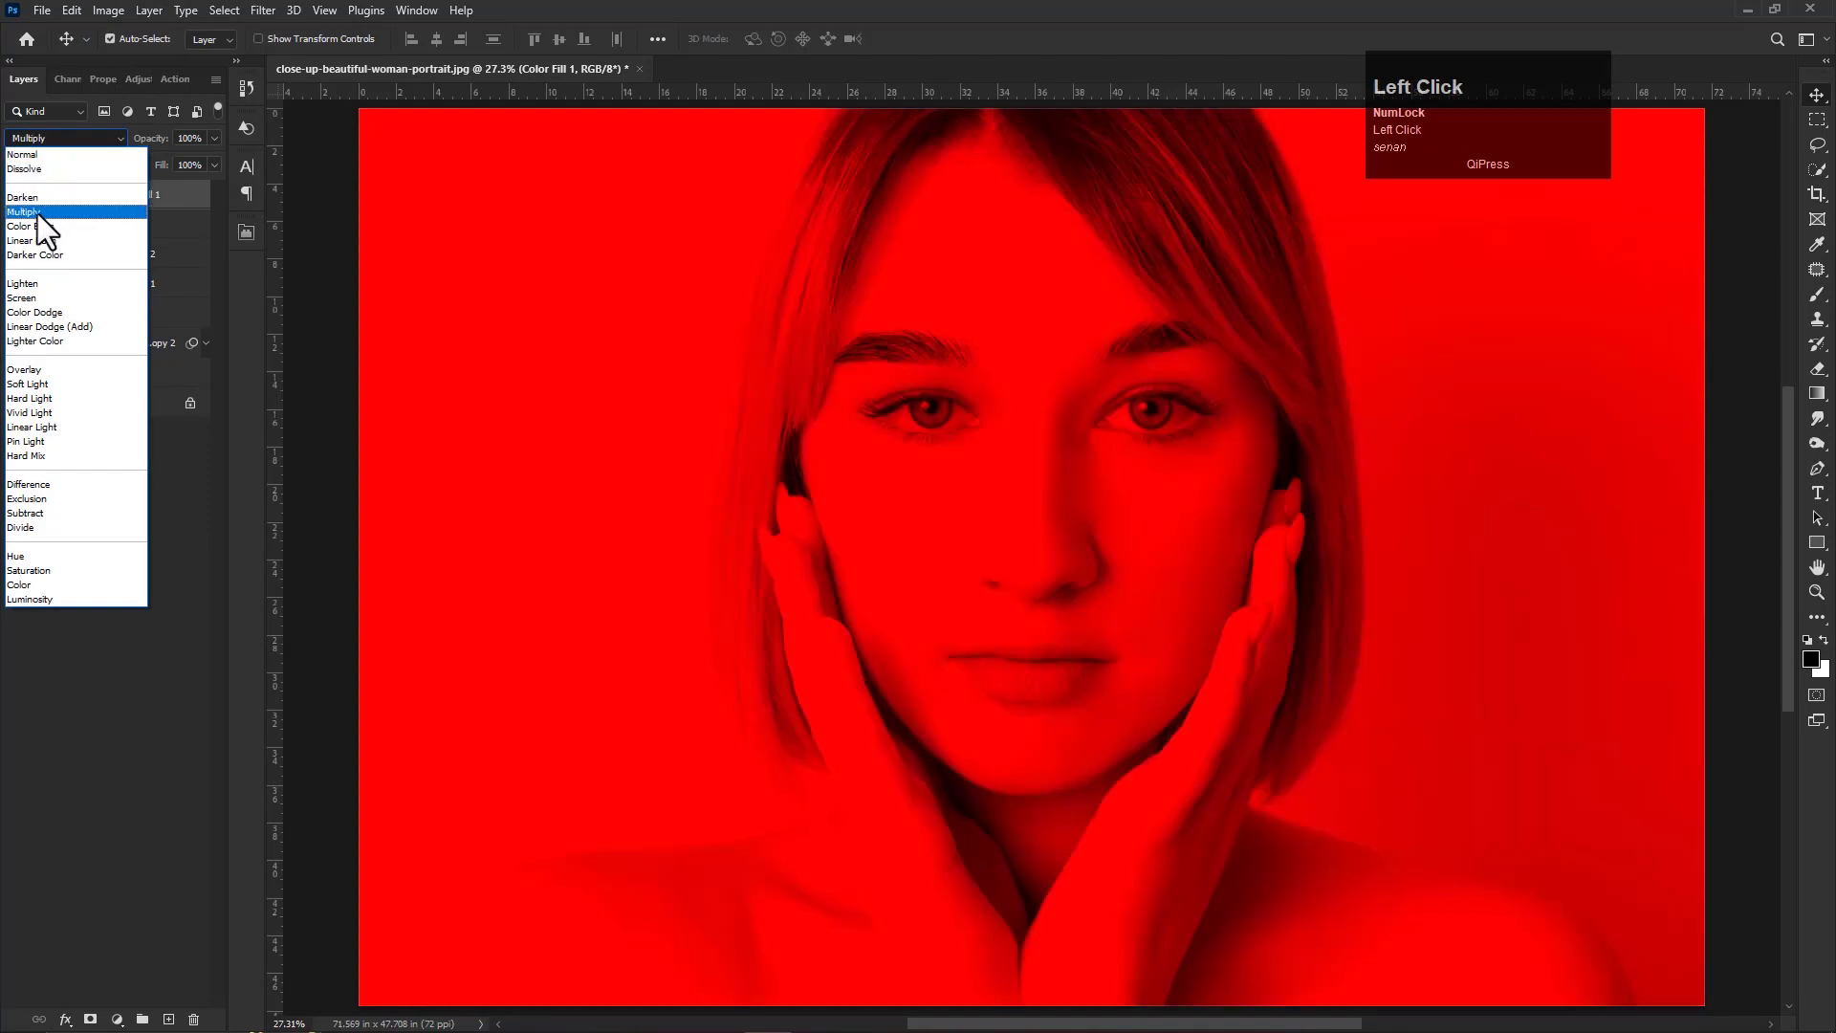
click(55, 222)
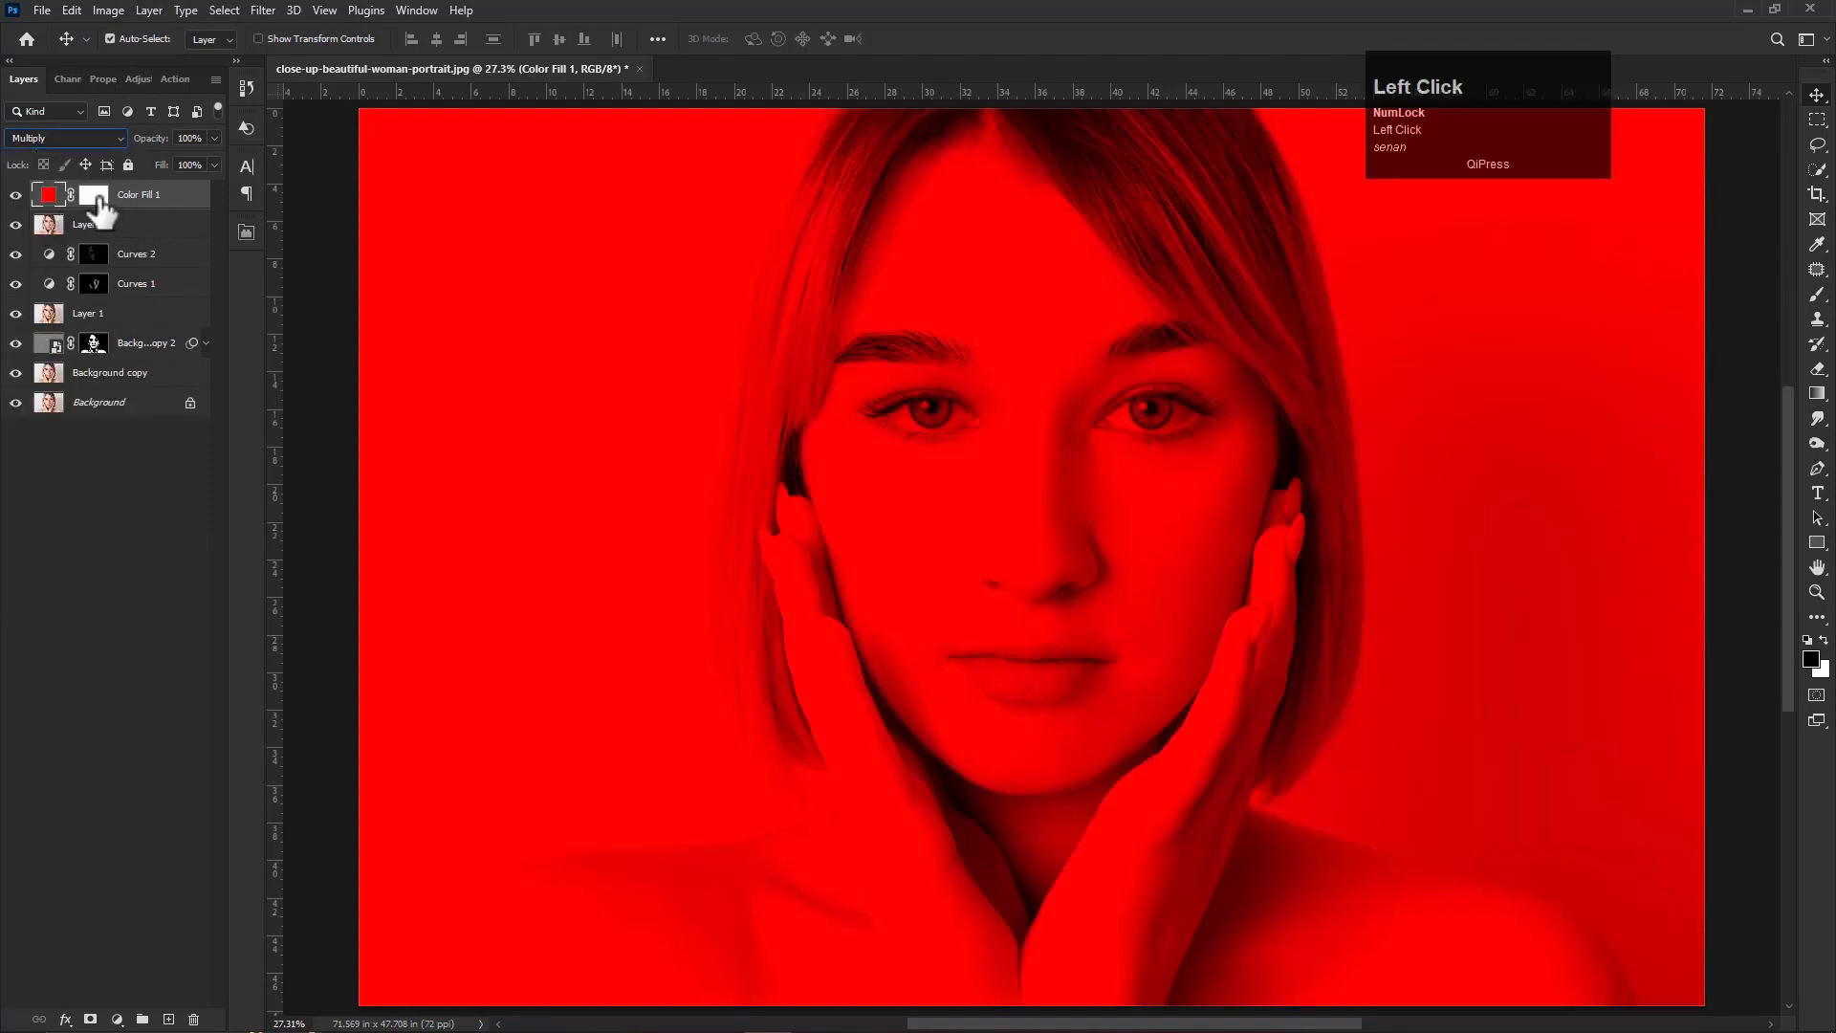
click(109, 207)
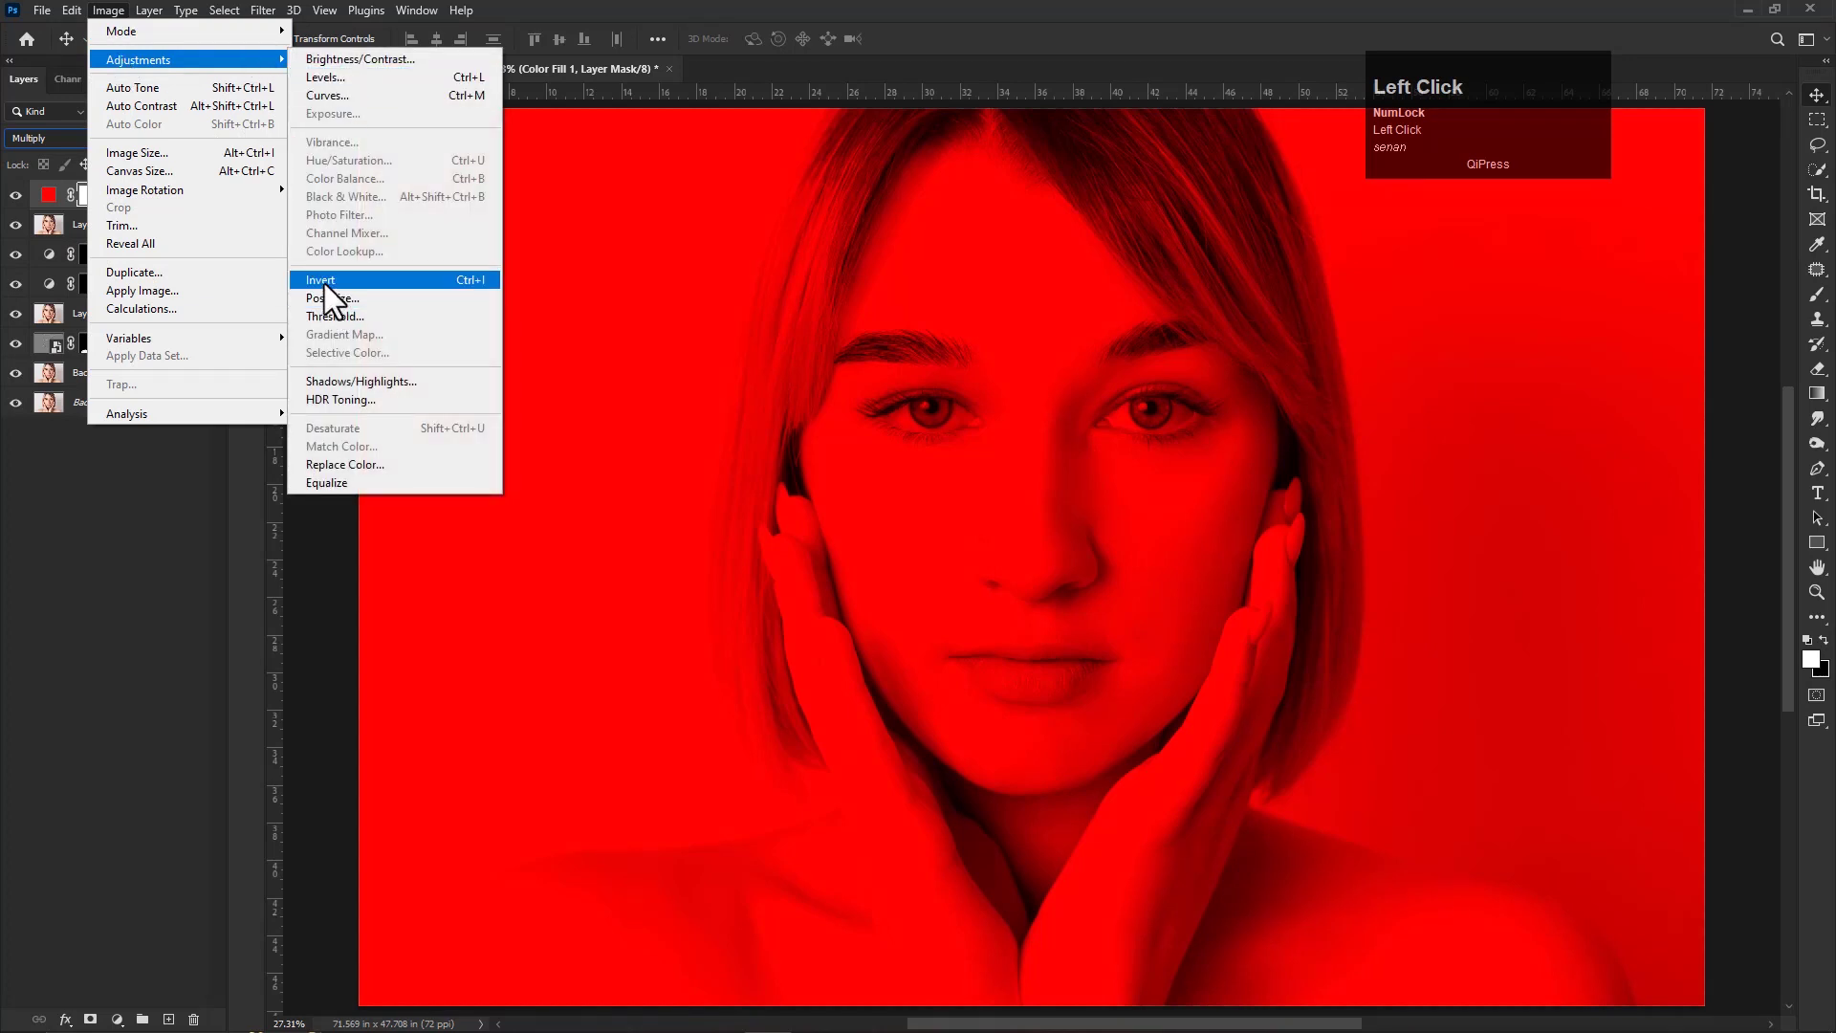
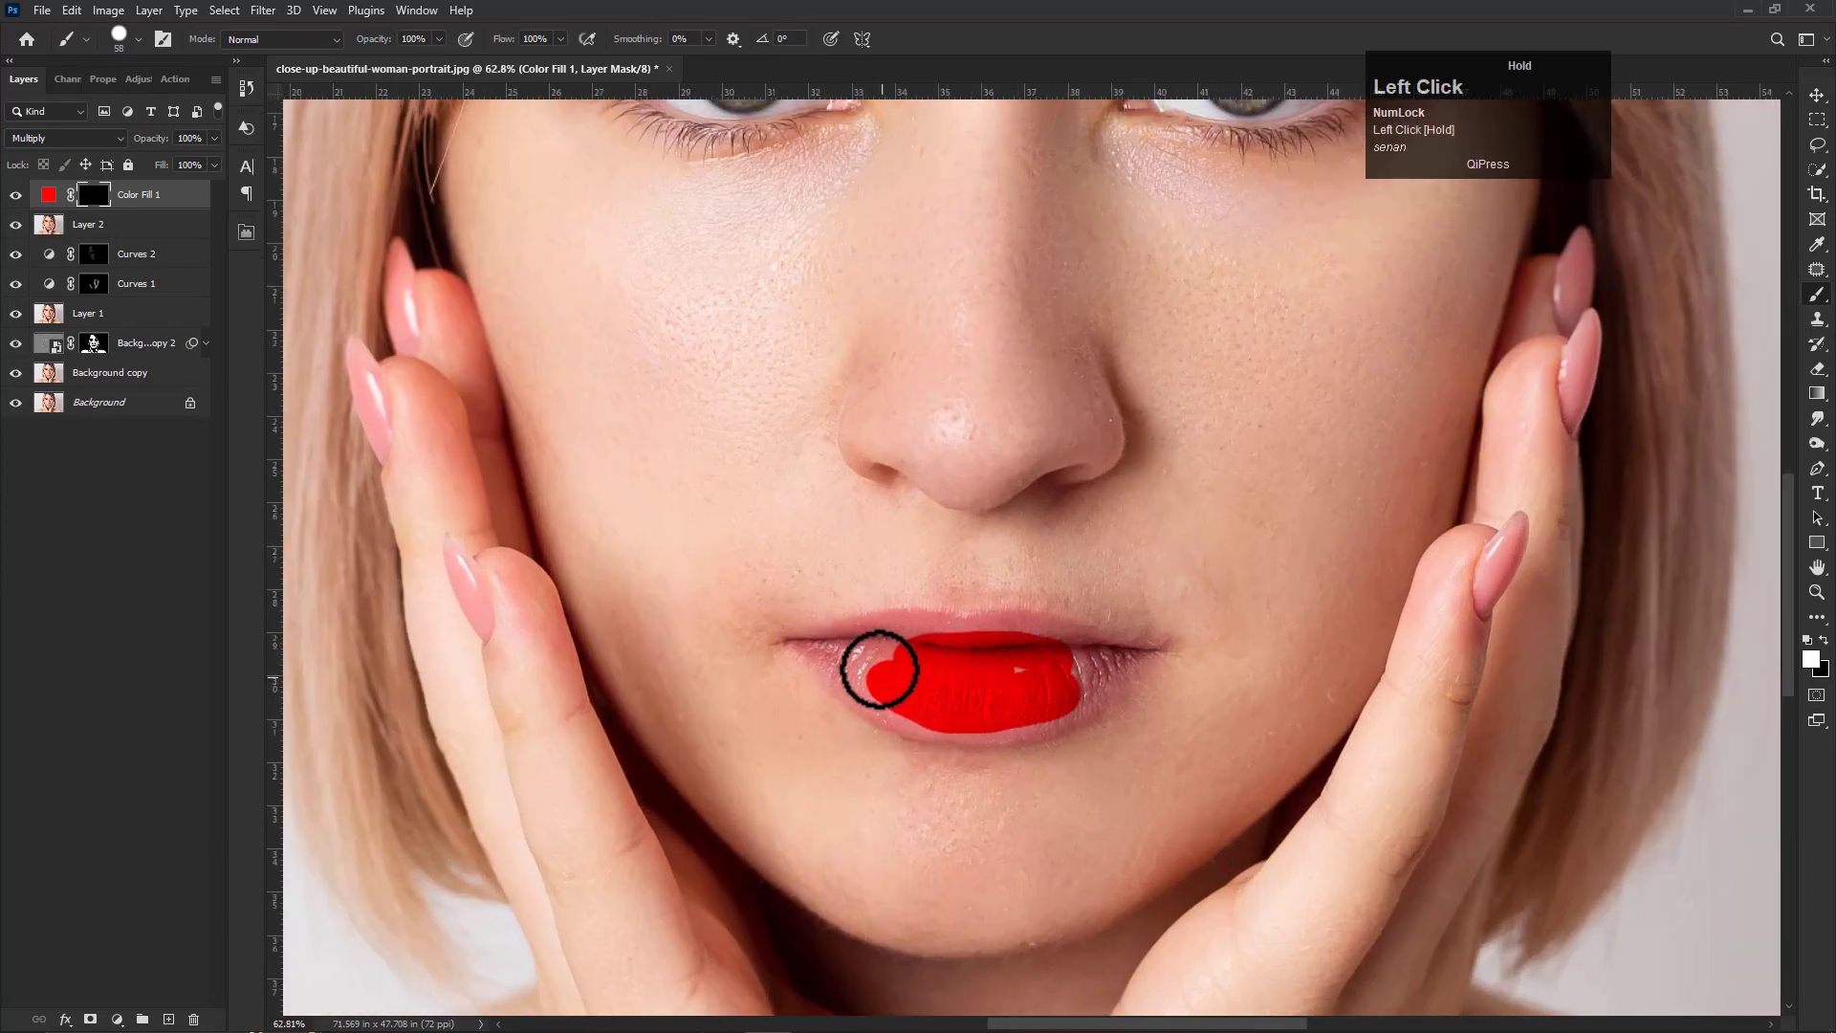
Zoom in to paint white on the Color Fill 1 mask over the lips
scroll(up, 3)
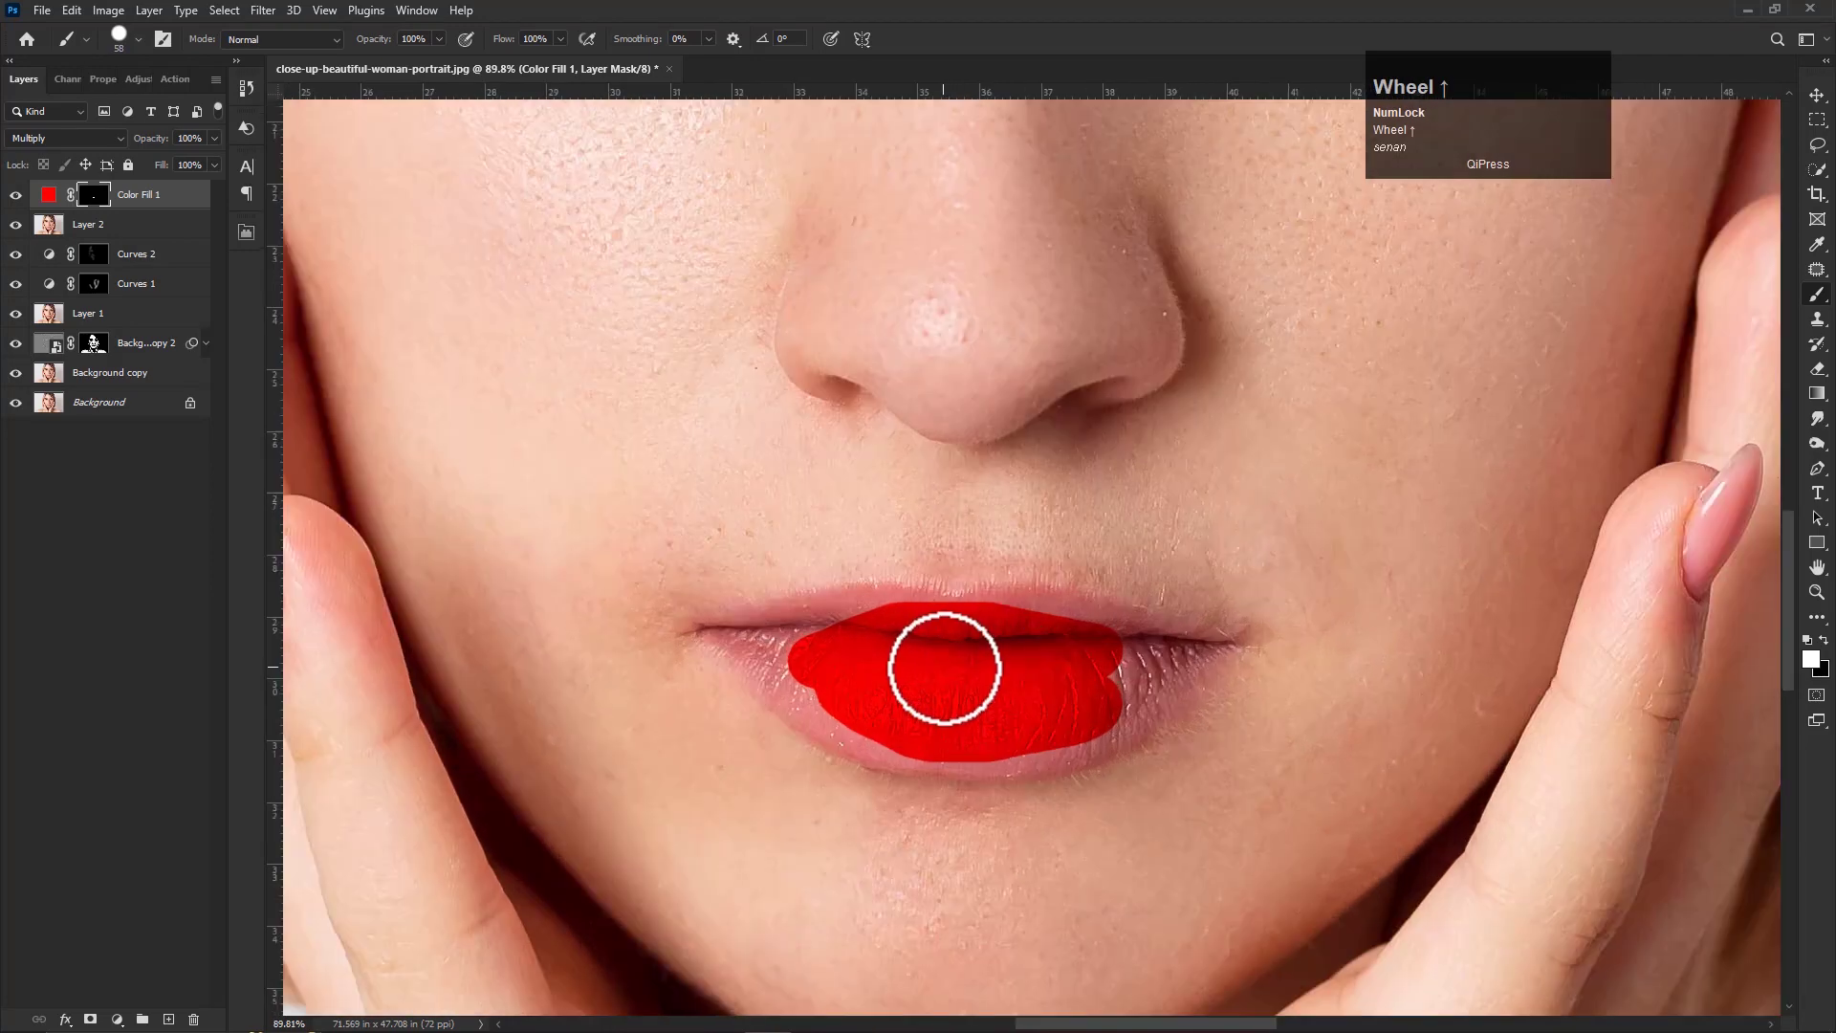
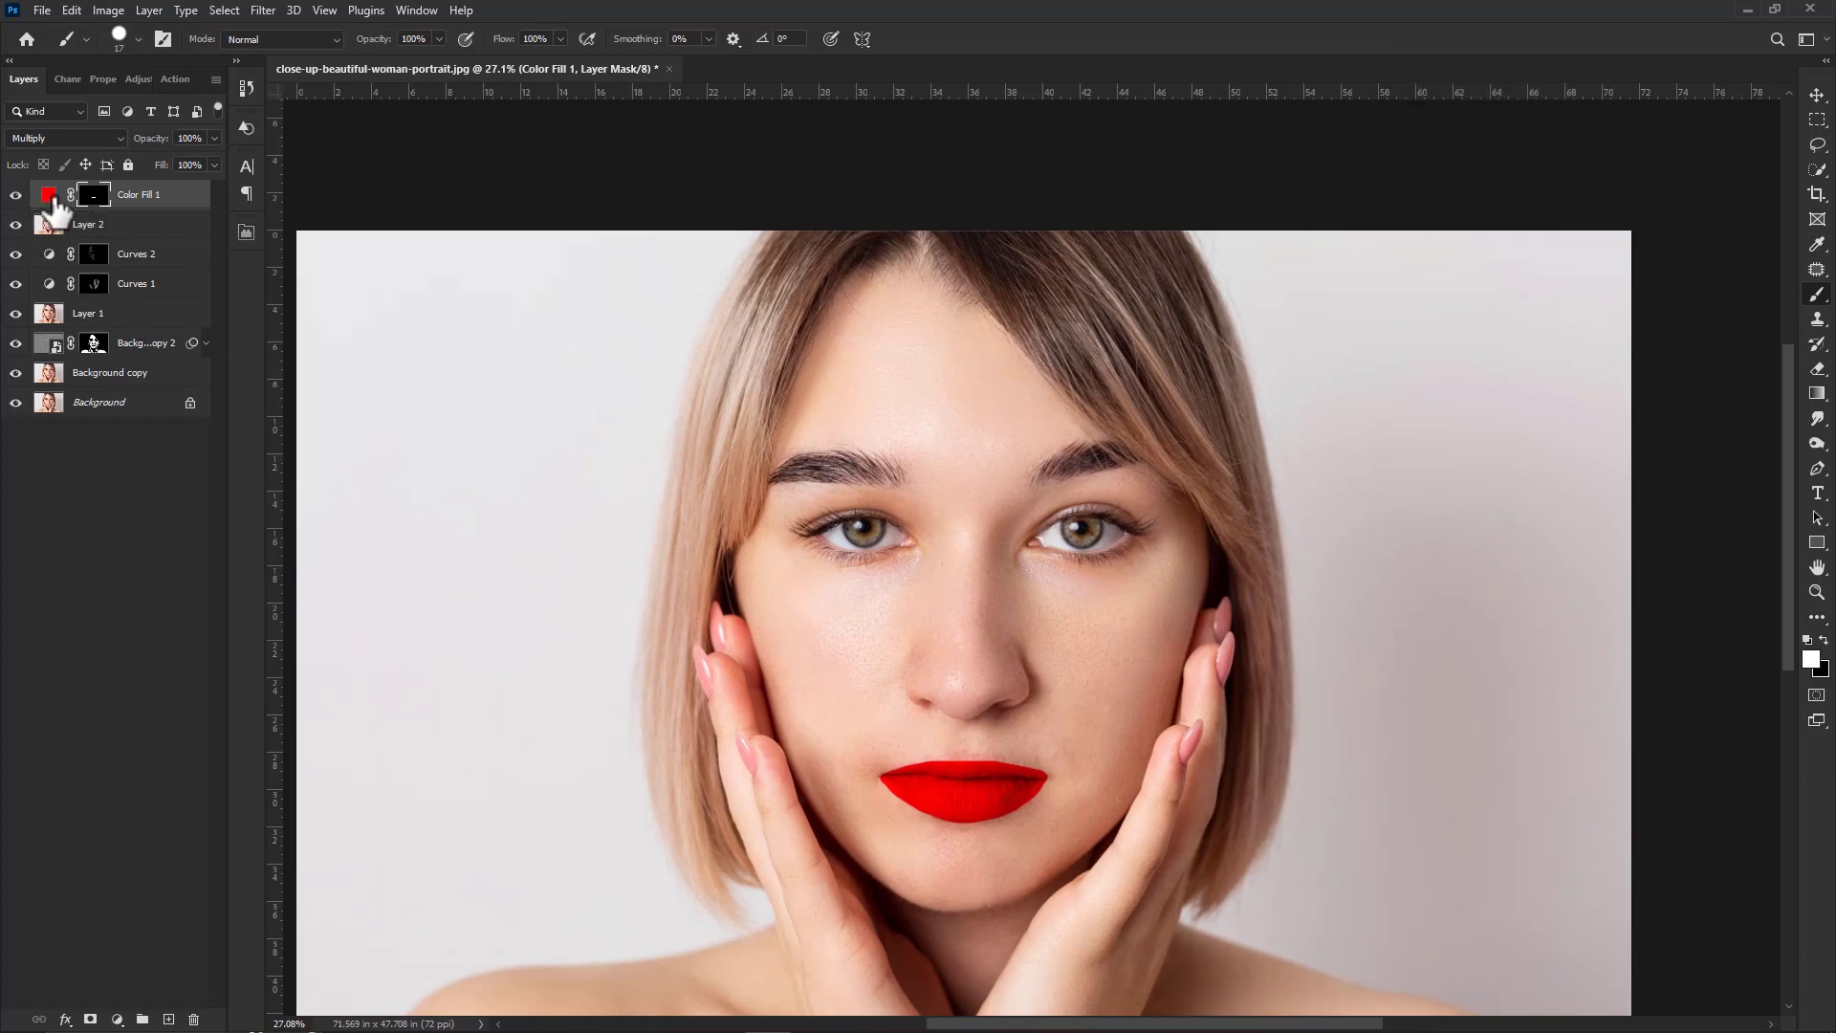
In Color Fill 1's Blending Options, lower the Underlying Layer Blend If slider to 148/186
click(96, 207)
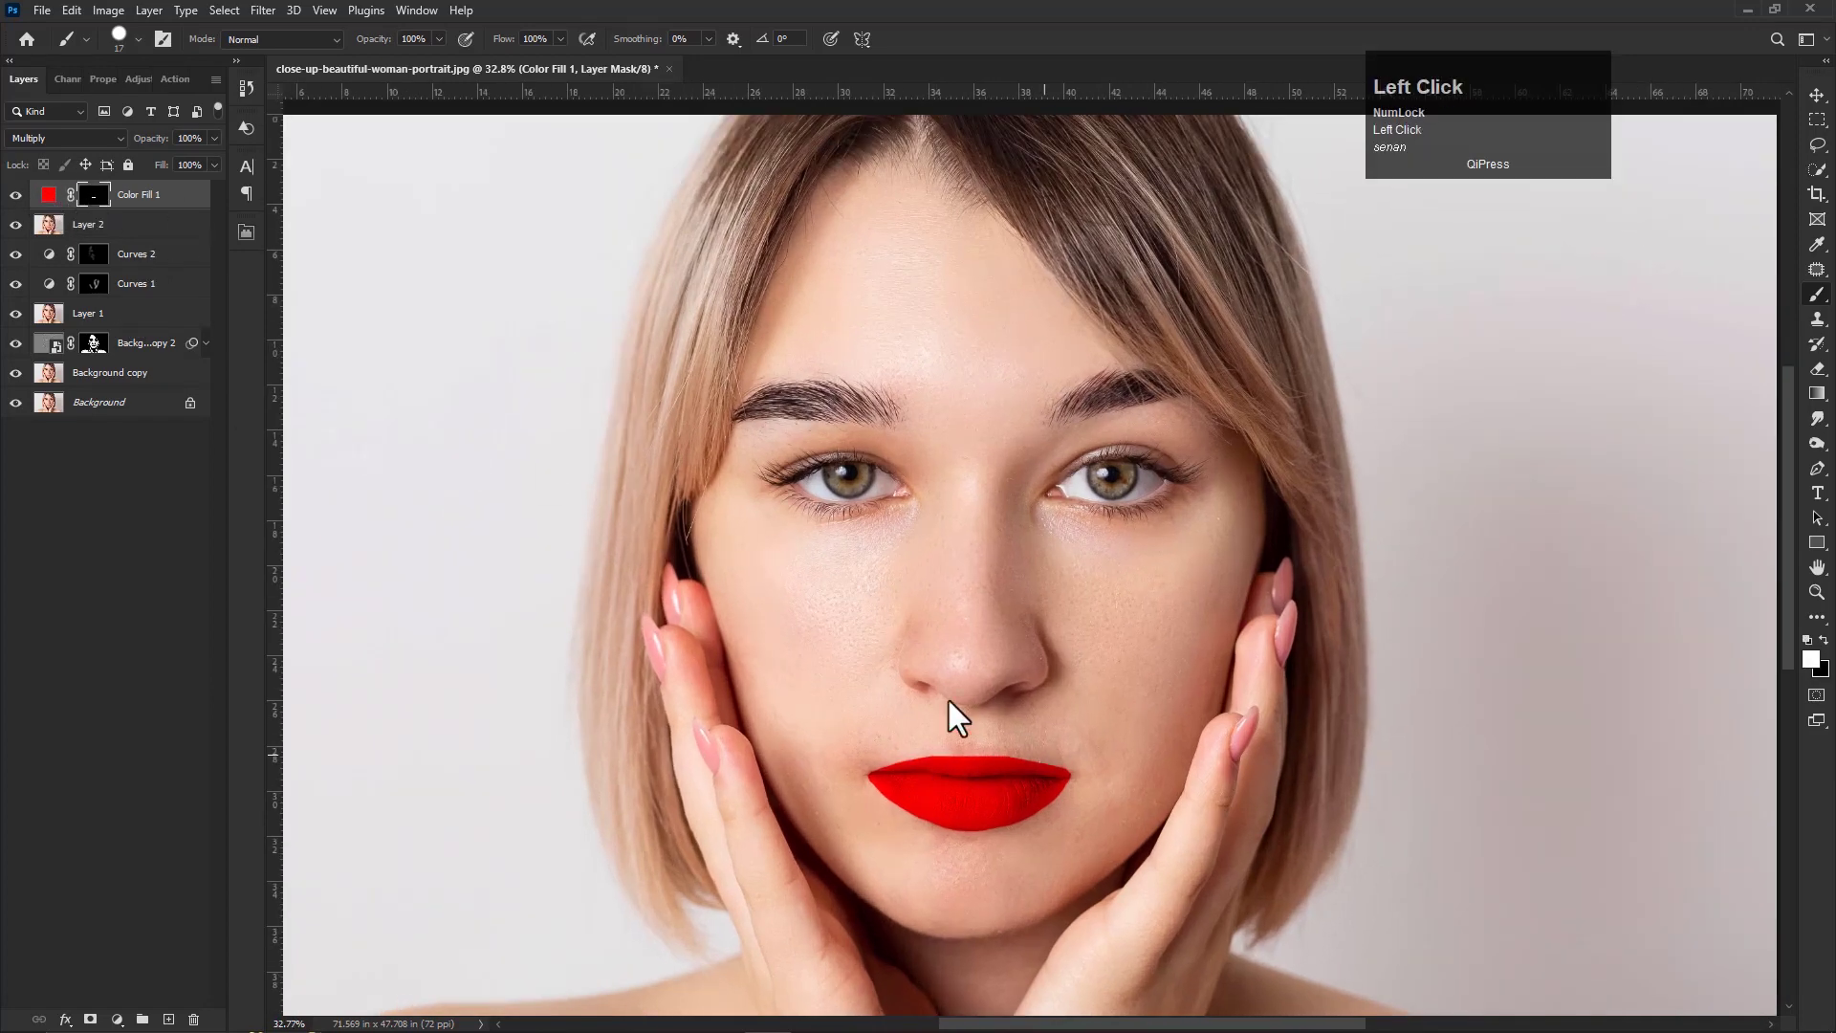
scroll(up, 3)
scroll(down, 3)
right_click(147, 203)
click(161, 207)
drag(522, 559, 279, 556)
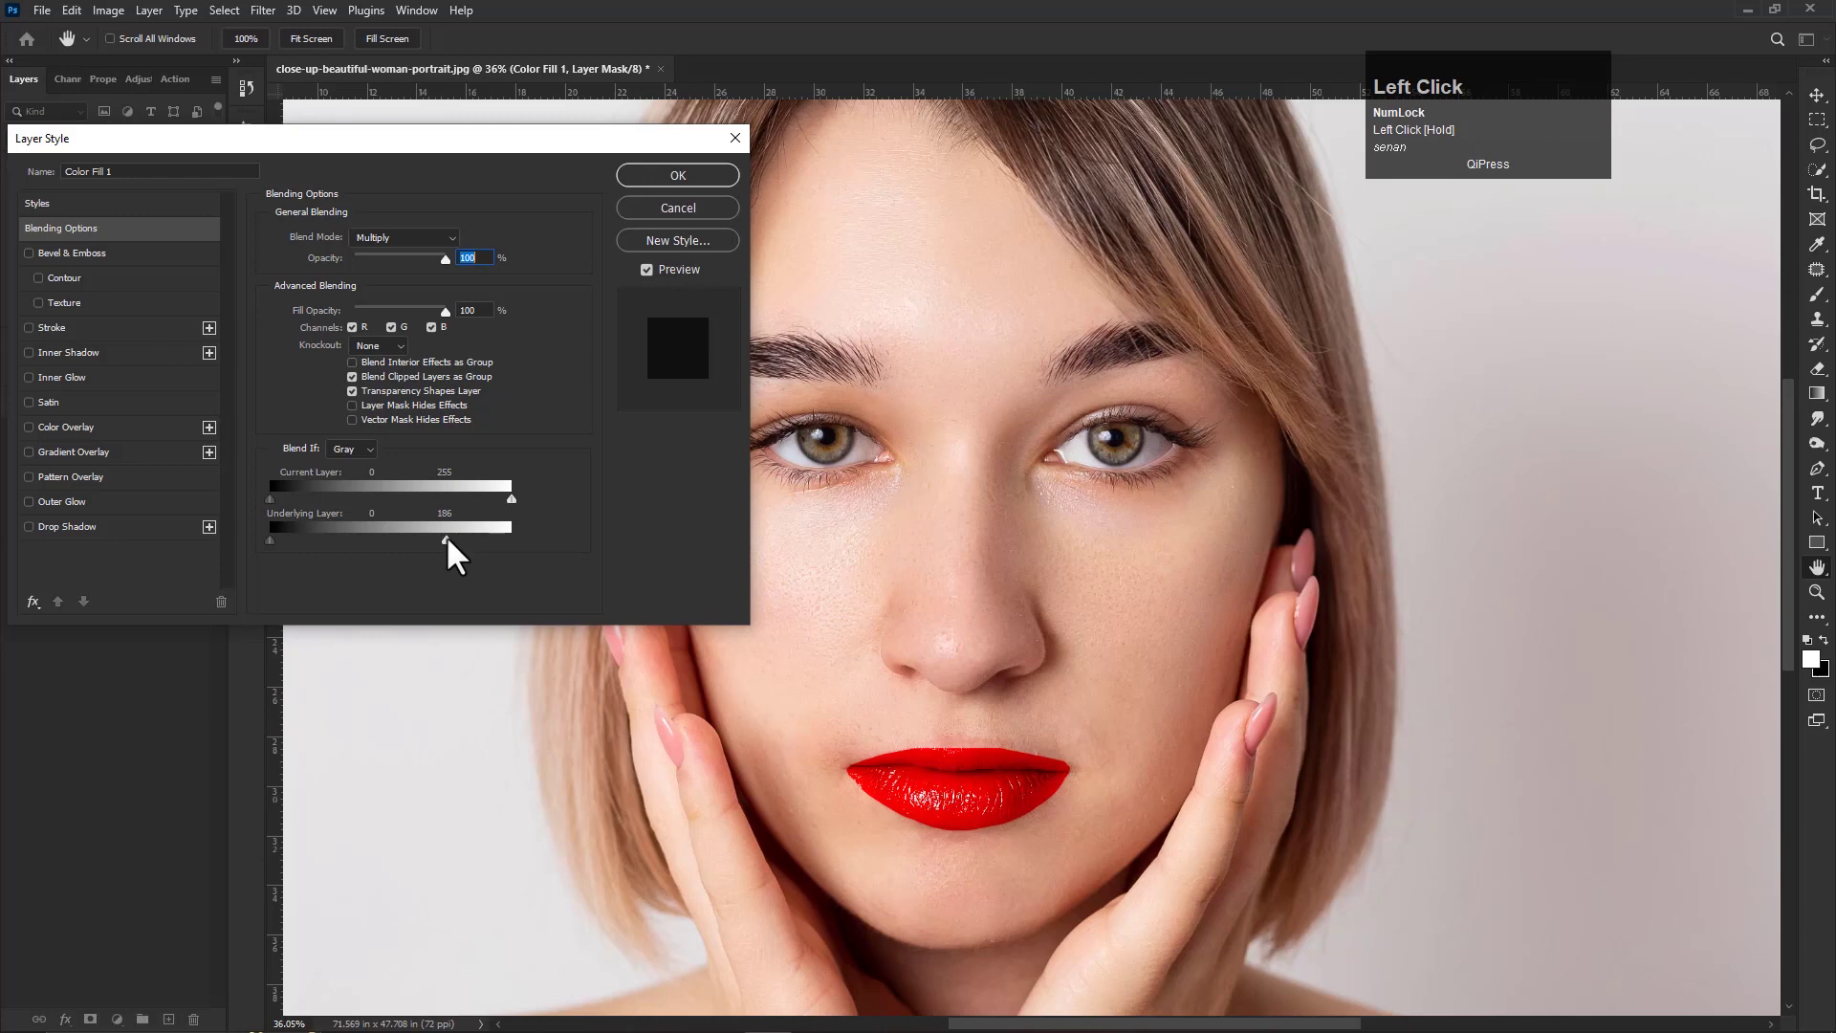